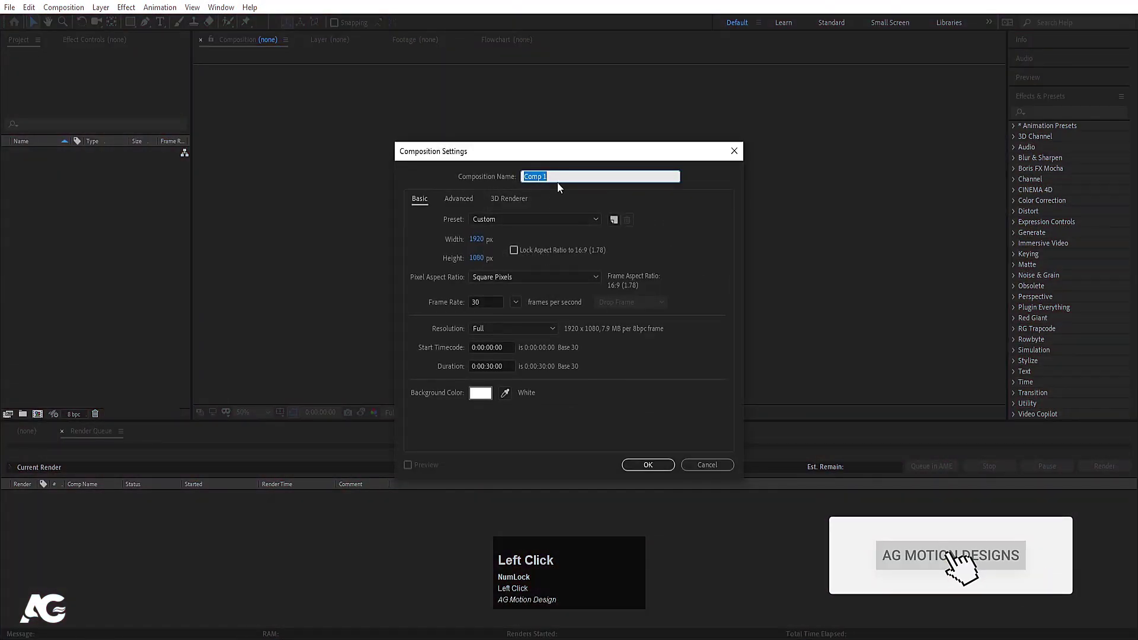
Name the new 1920×1080, 30 fps, 30 s composition 'Main Animation'.
key("ctrl+a")
type("ain")
key("space")
type("nimation")
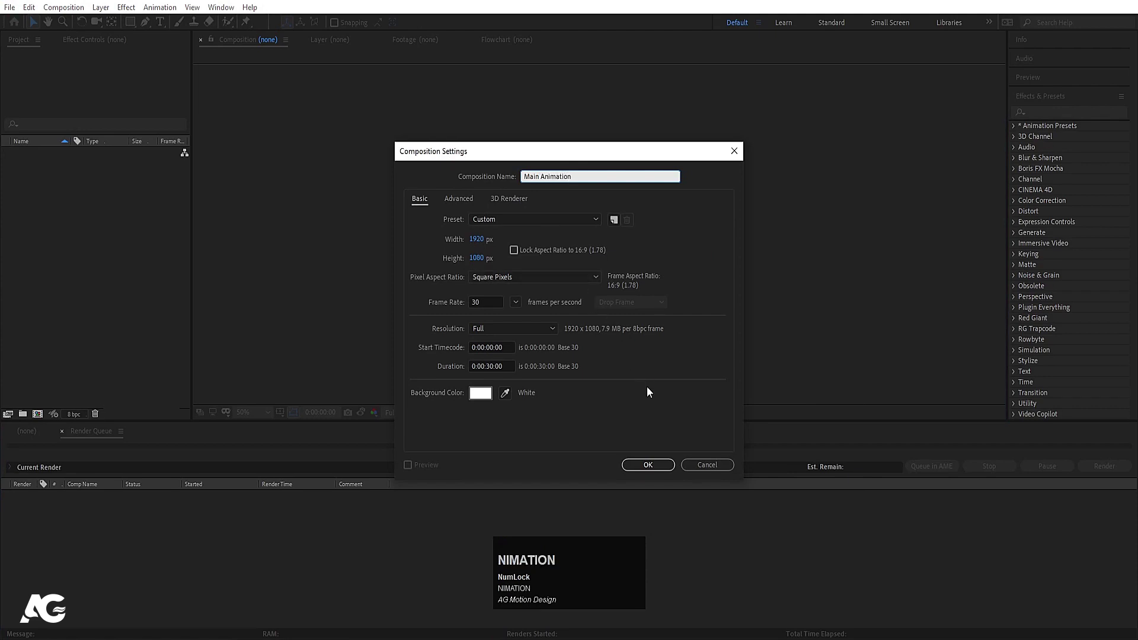
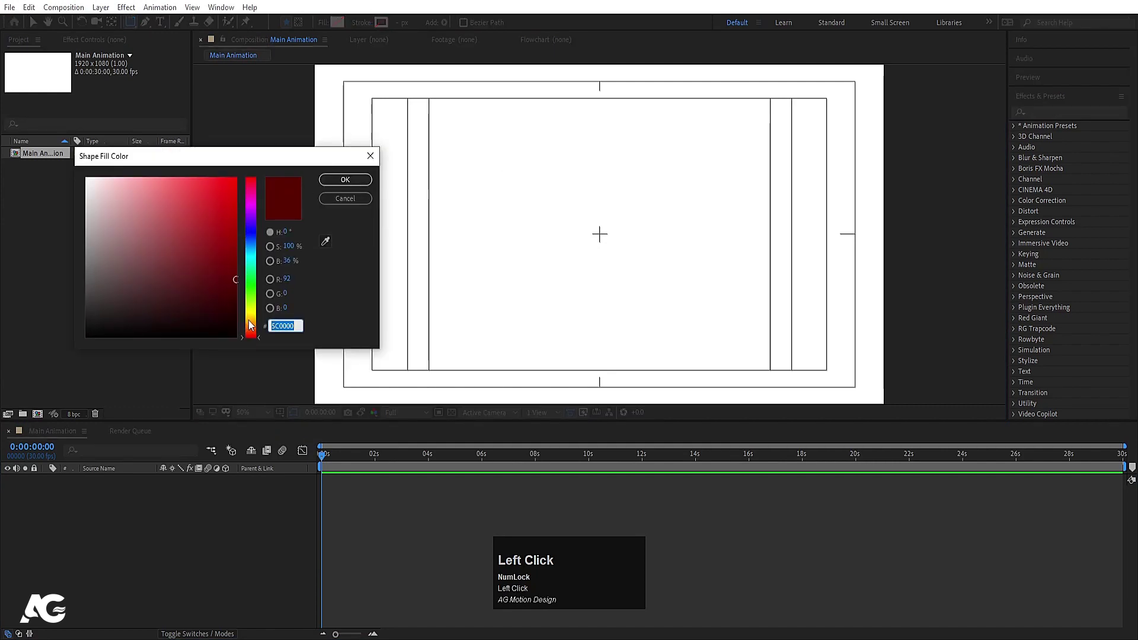
Draw an orange rectangle covering the left half of the frame, aligned to the edges.
left_click_drag(254, 328, 134, 561)
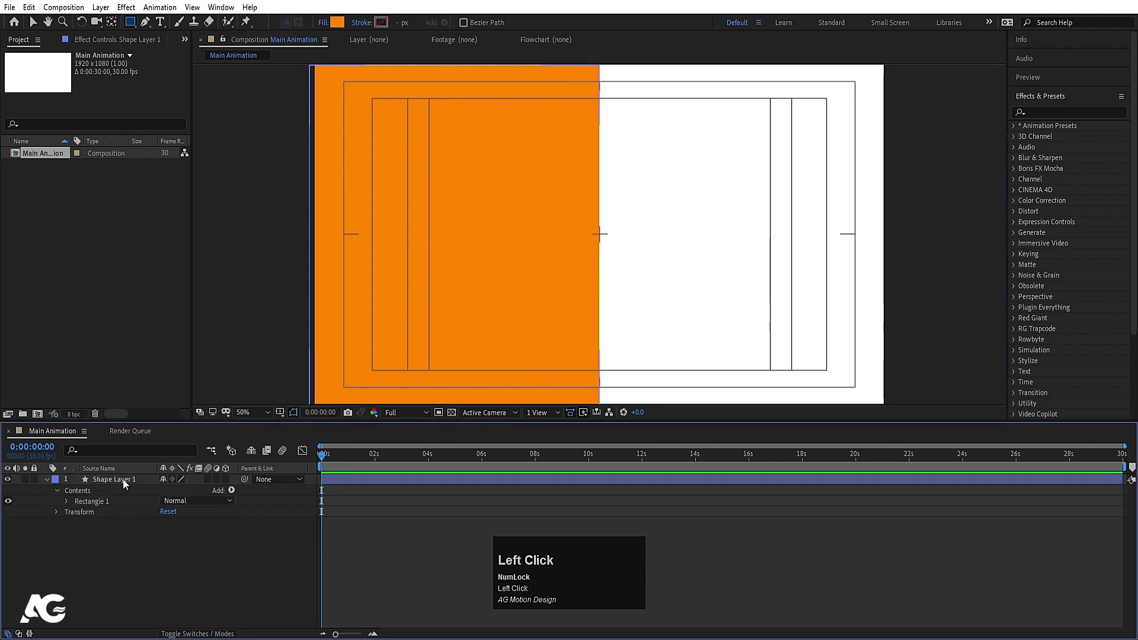
key("ctrl+alt+Home")
left_click(1056, 98)
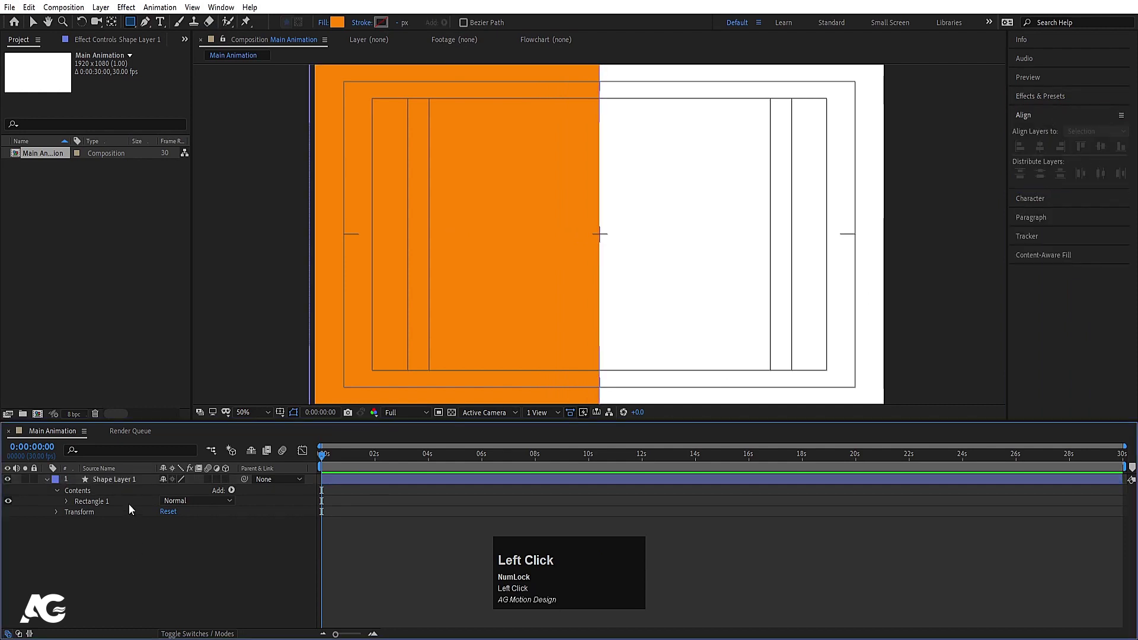
Duplicate the rectangle onto the right half and give the copy a blue fill.
key("ctrl+d")
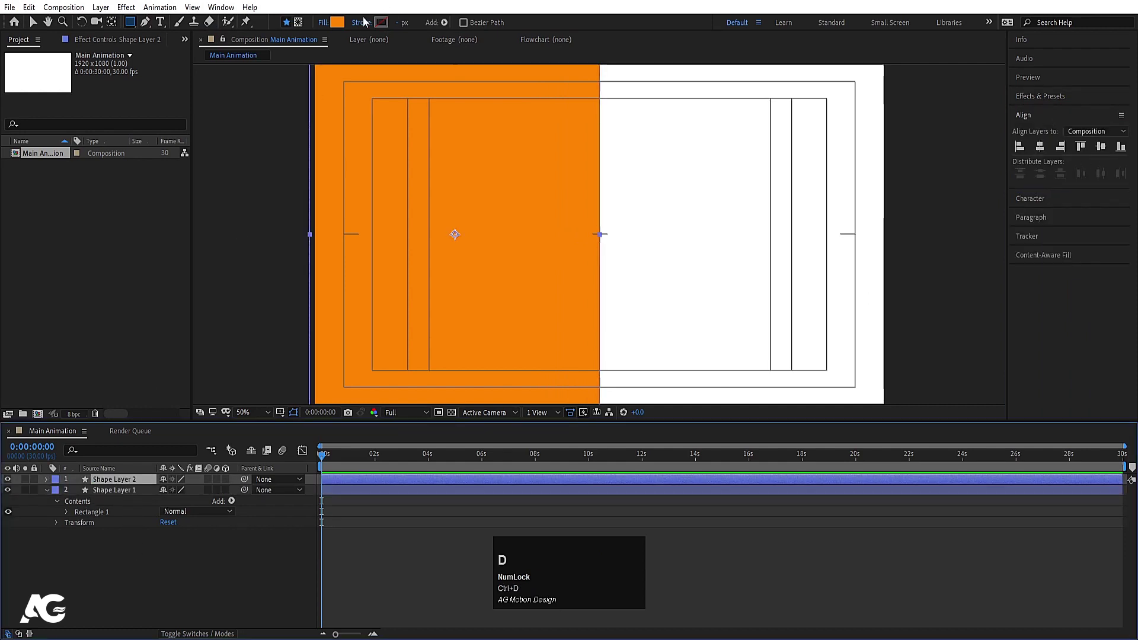
left_click_drag(341, 28, 335, 180)
key("v")
left_click_drag(108, 554, 681, 247)
key("Right")
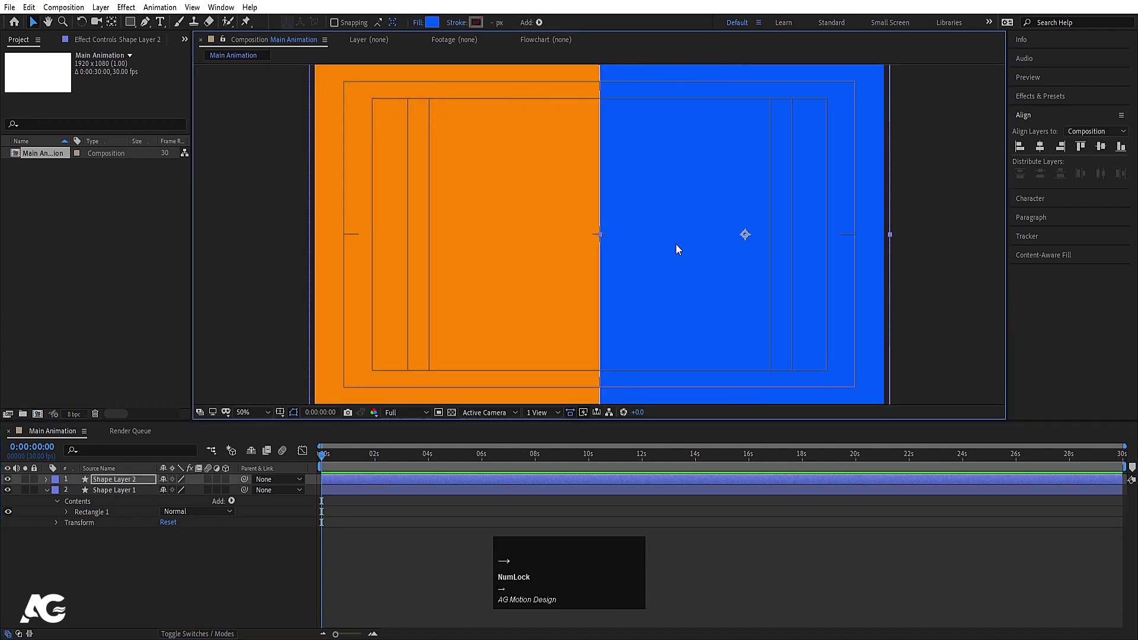
Collapse and deselect the layers, ready for pen drawing.
key("Left")
left_click(185, 565)
key("u")
left_click(143, 27)
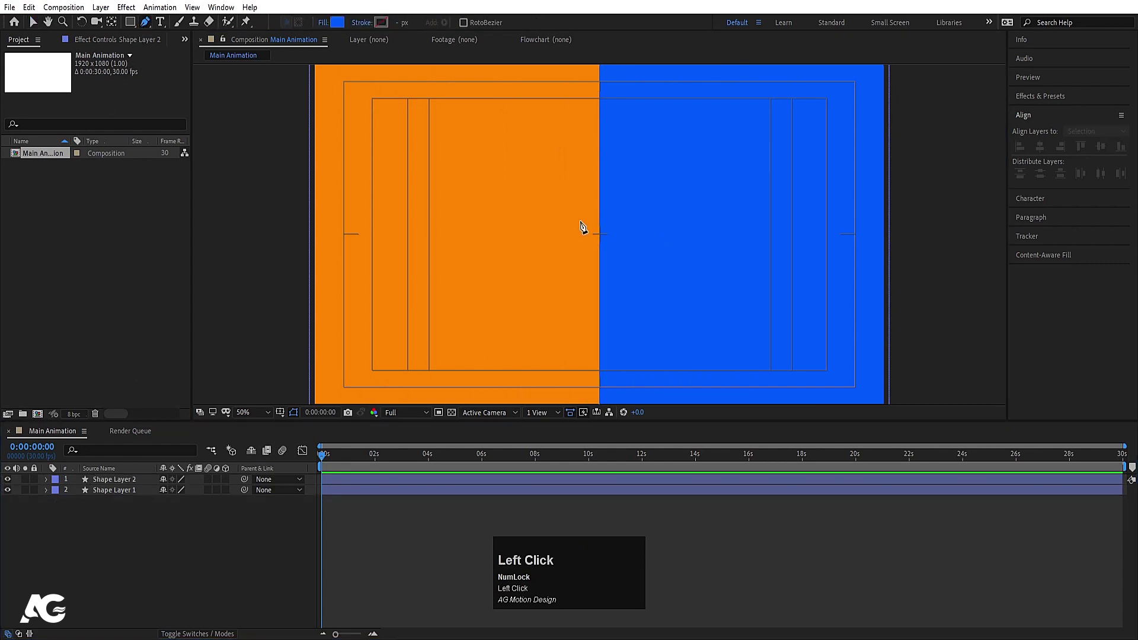
Draw a white triangle from the top corners meeting at the frame centre.
scroll("up", 3)
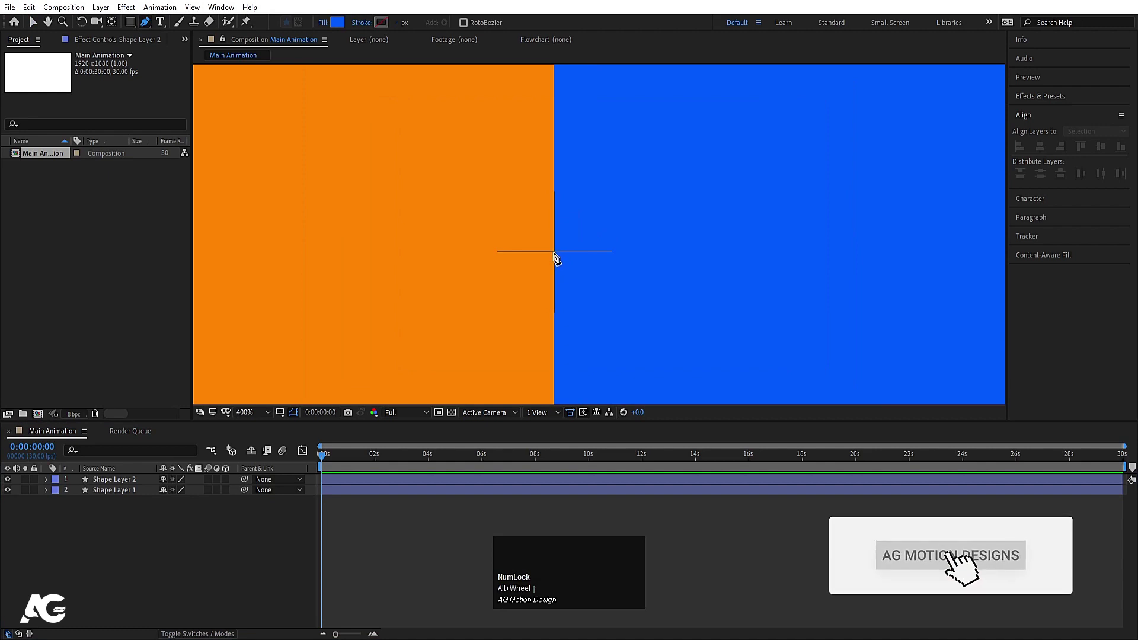
double_click(560, 253)
scroll("down", 3)
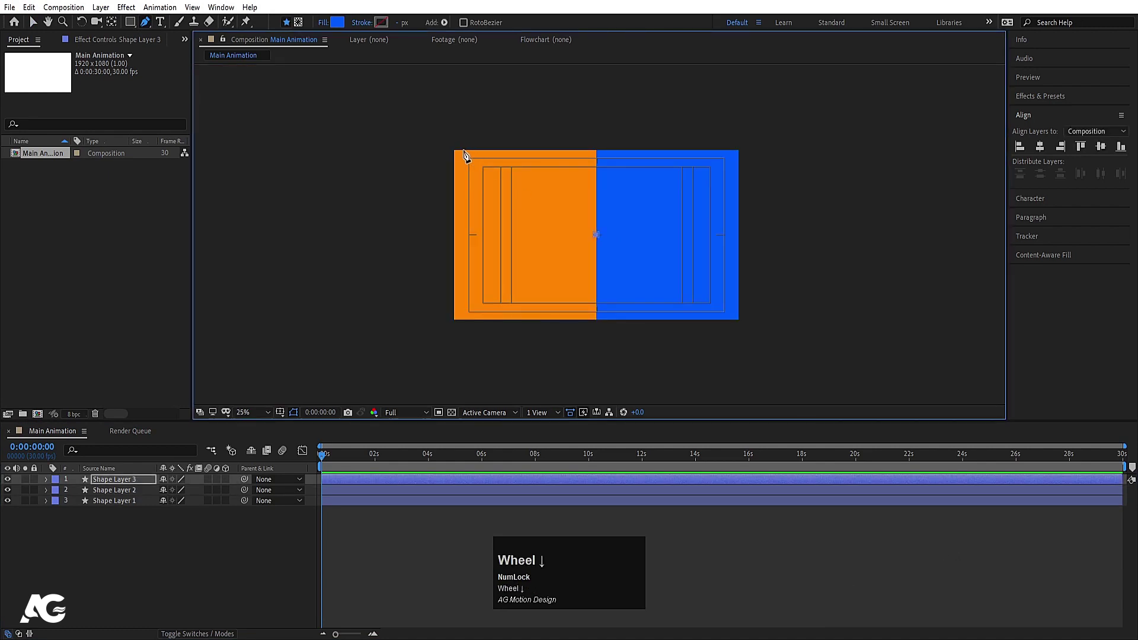
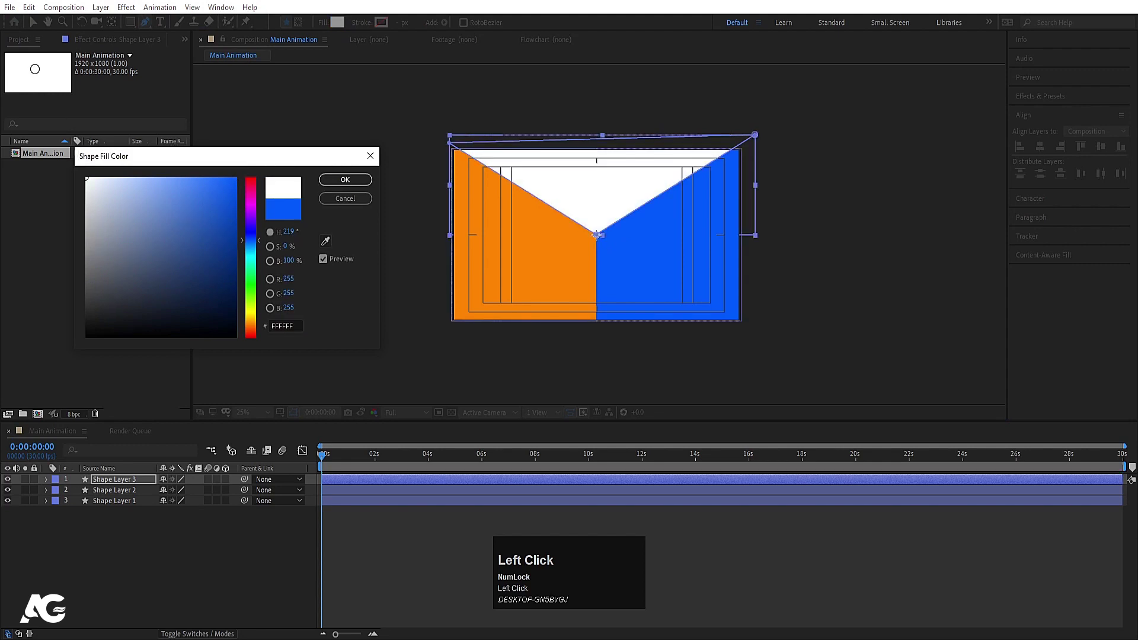
scroll("up", 3)
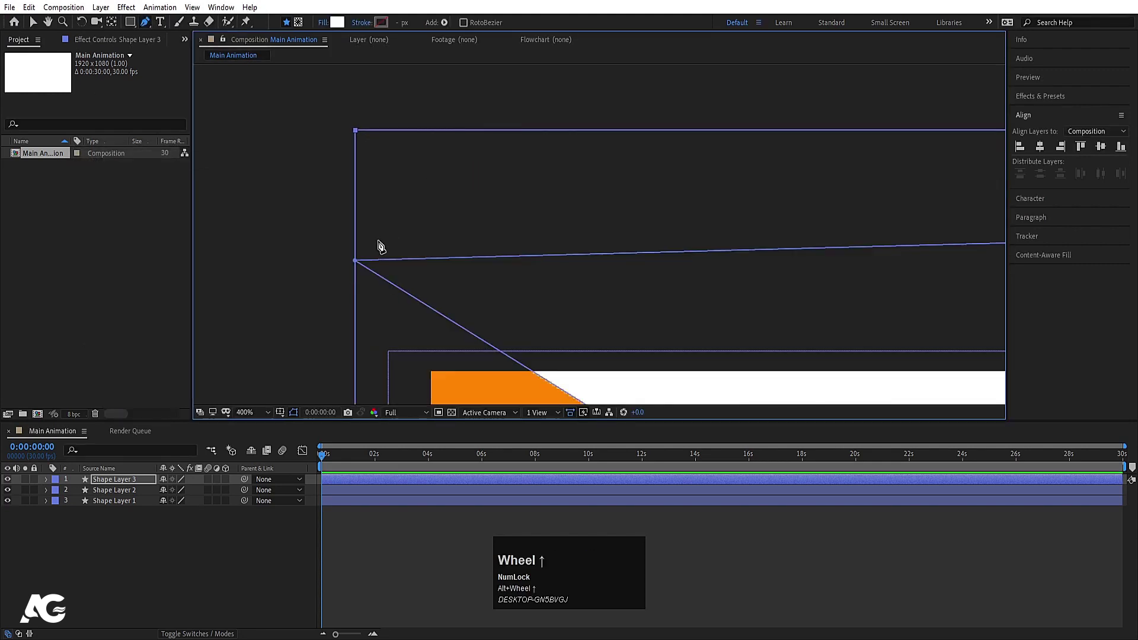
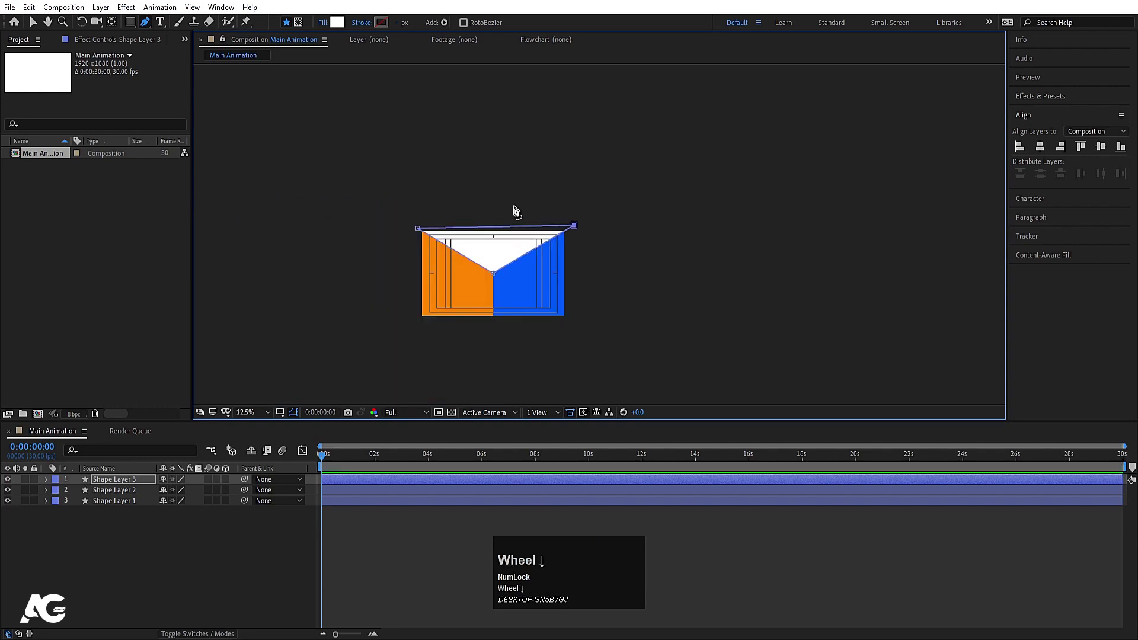
scroll("up", 3)
left_click(144, 547)
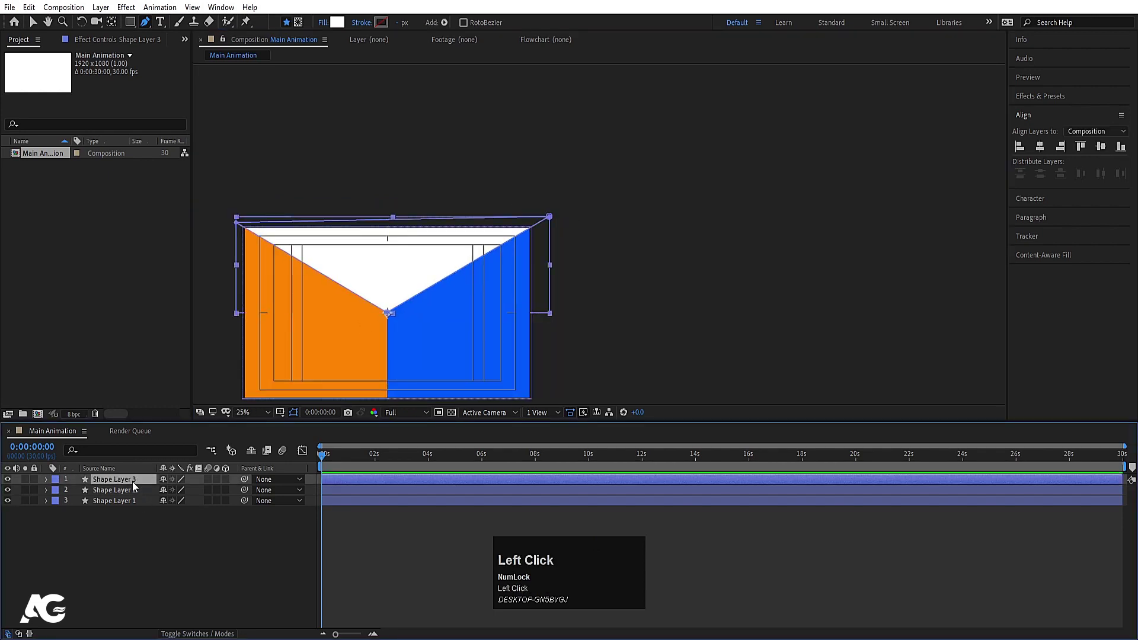
scroll("up", 3)
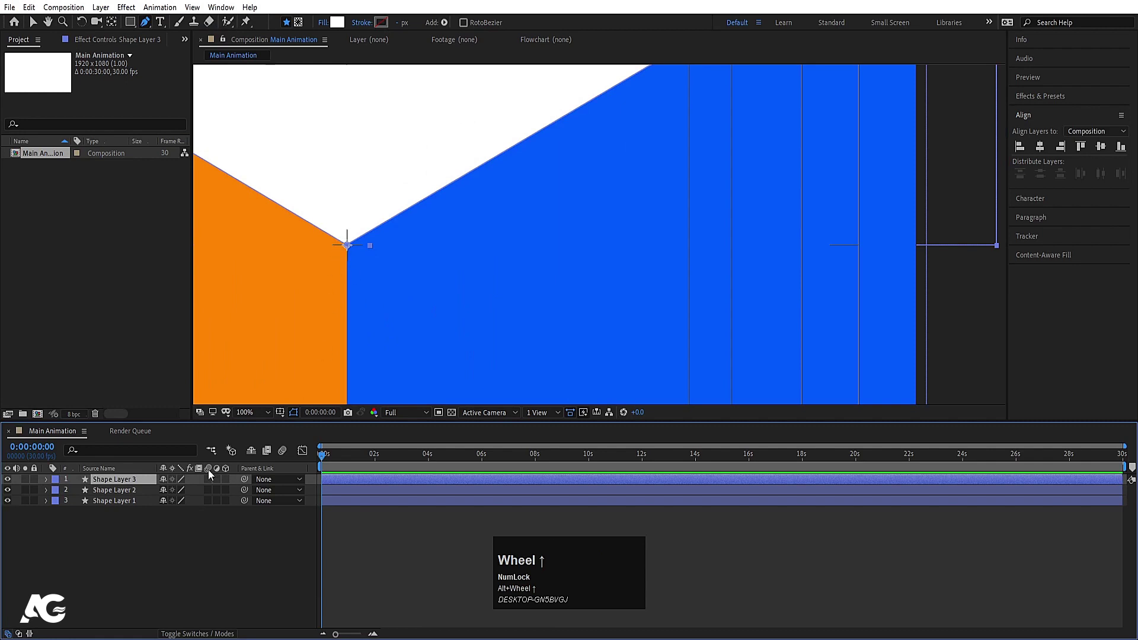
left_click(128, 487)
Duplicate the triangle and flip the copy to the bottom with Scale 100, -100%.
key("ctrl+d")
key("s")
left_click(165, 499)
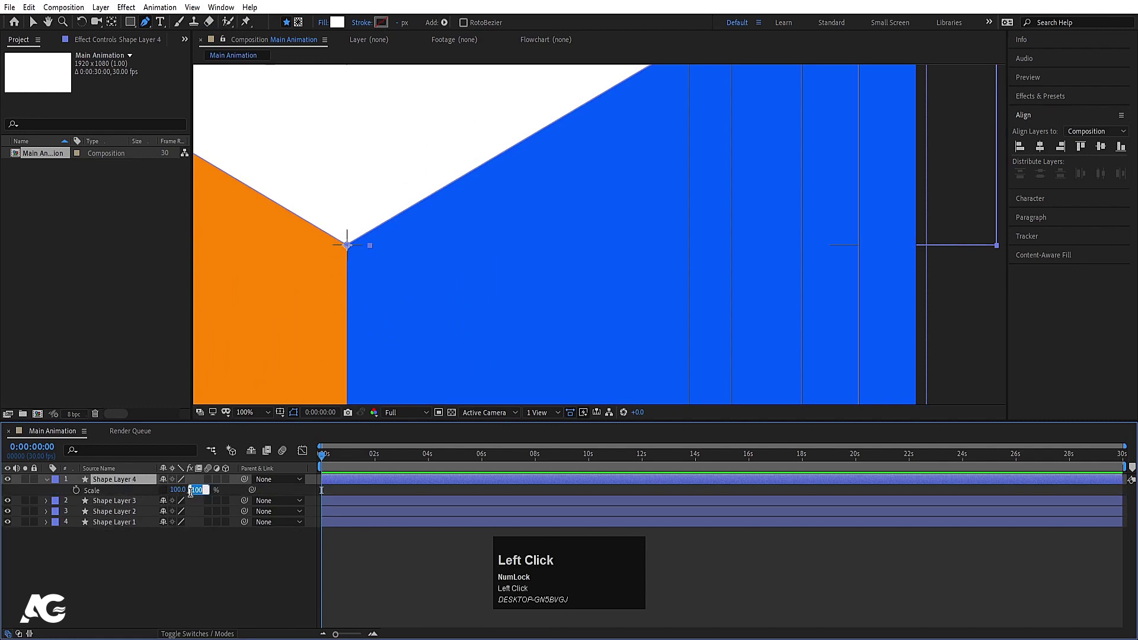
key("-")
key("Return")
scroll("down", 3)
scroll("up", 3)
left_click(250, 423)
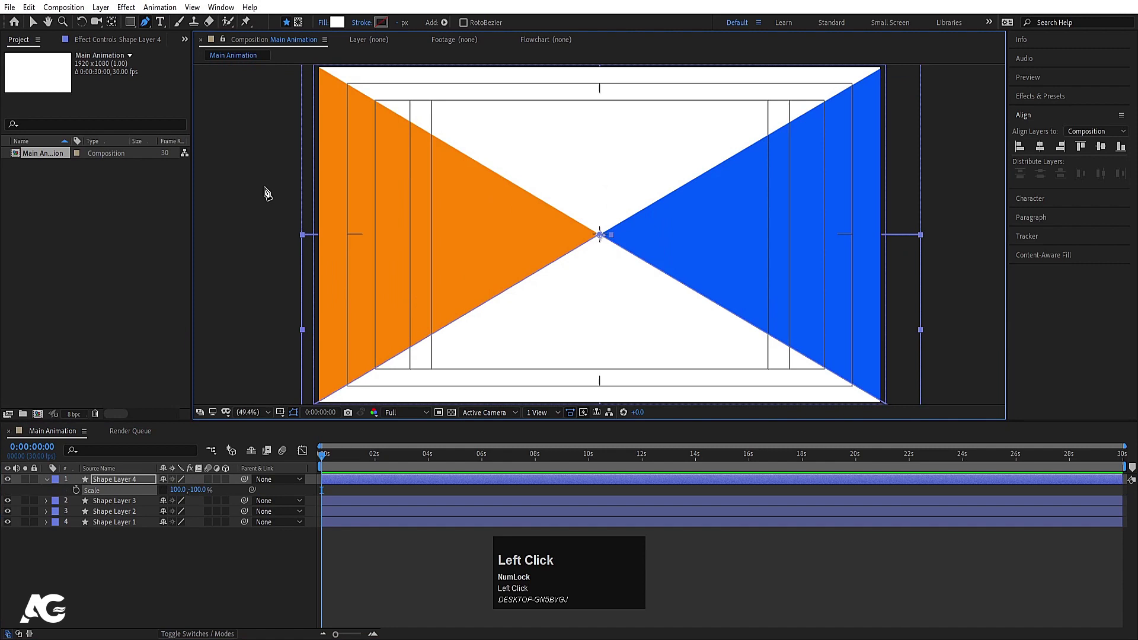
left_click(142, 558)
Pre-compose all four shape layers into a composition named Bg.
key("u")
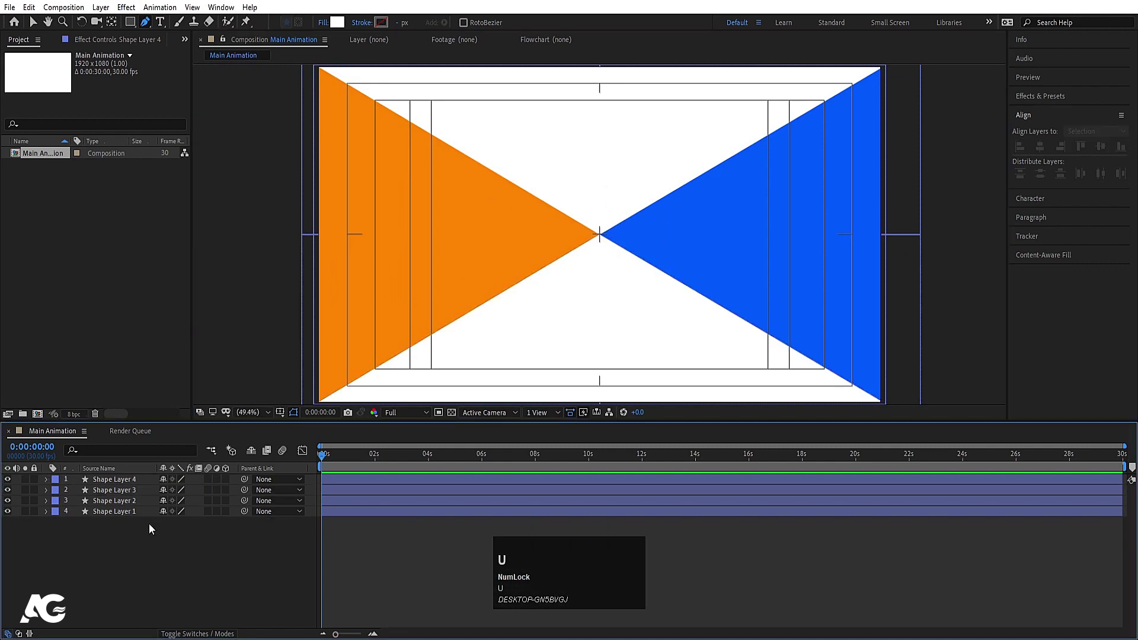
left_click(122, 498)
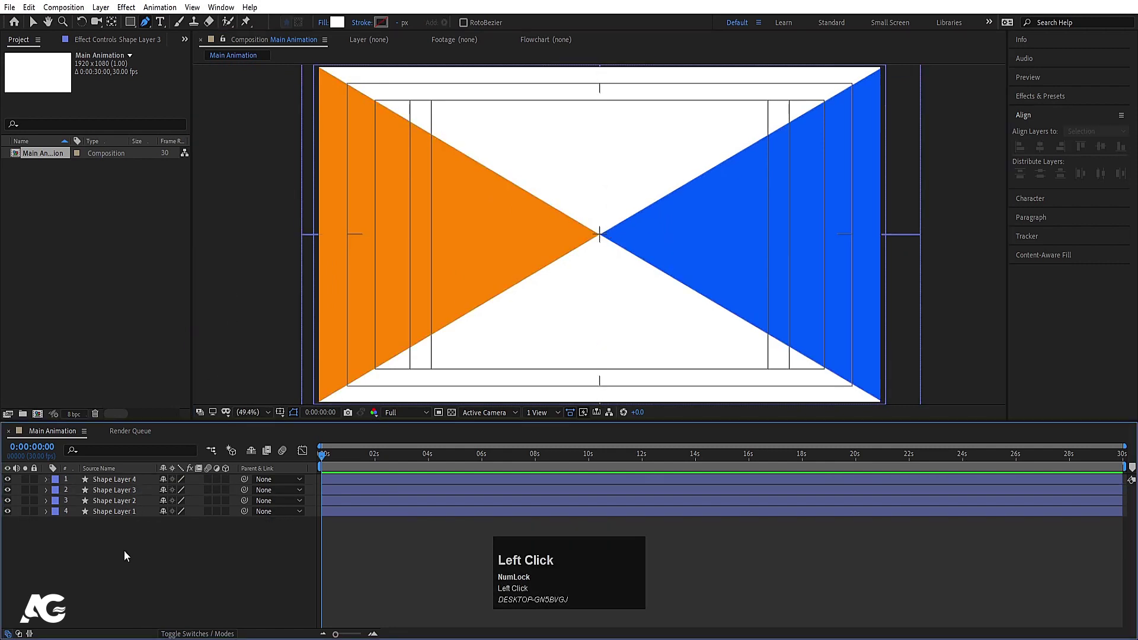
key("ctrl+a")
key("ctrl+shift+c")
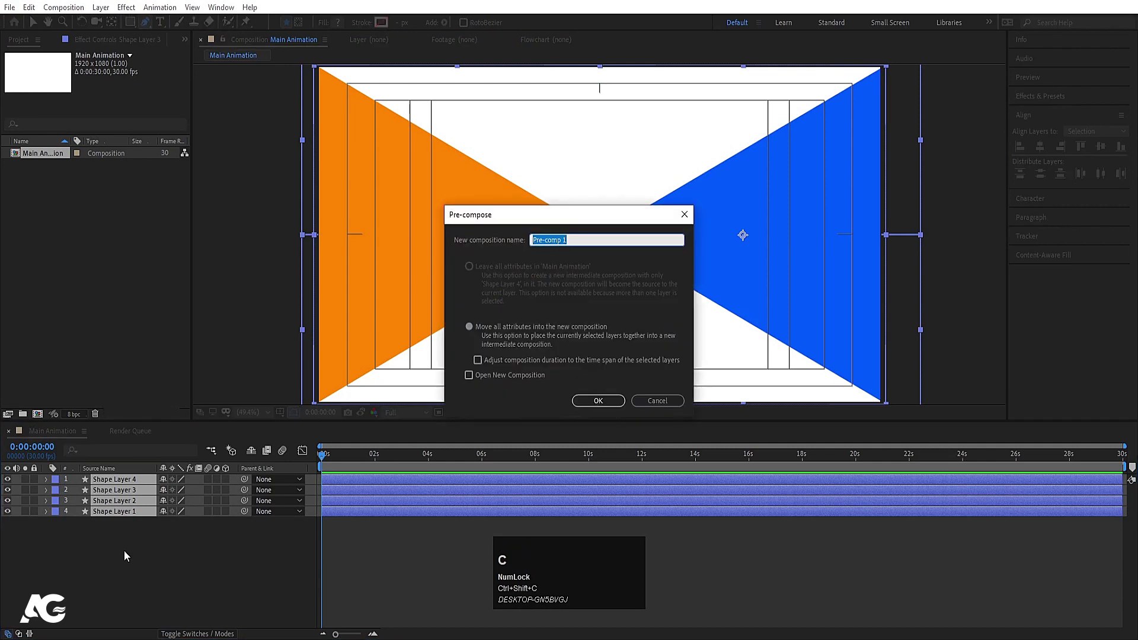
key("shift+b")
key("g")
key("Return")
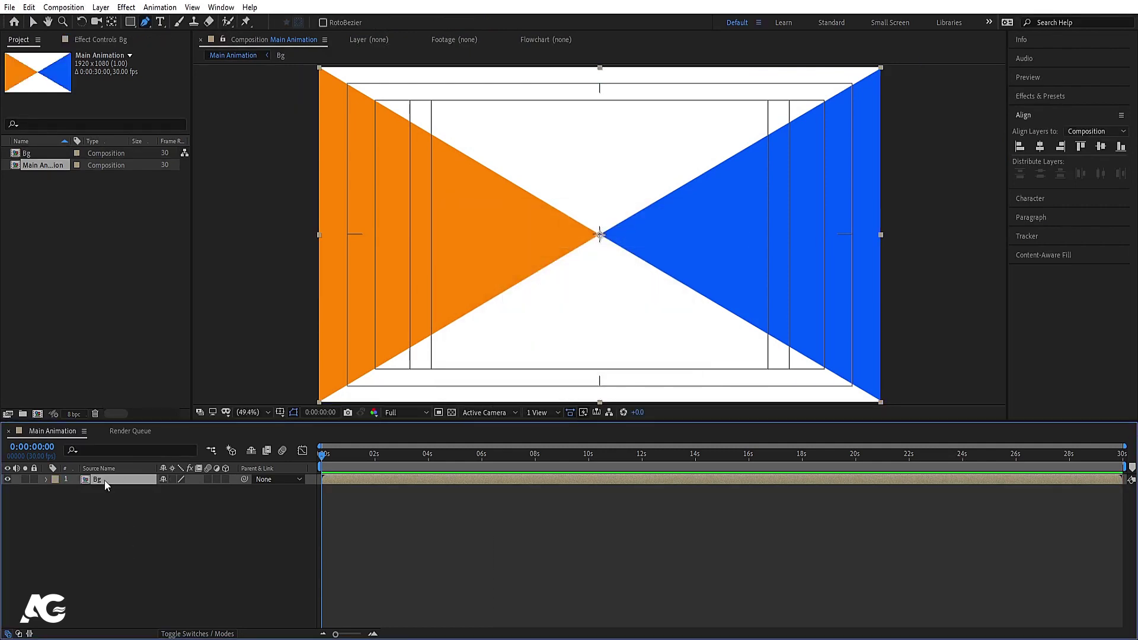
left_click(110, 484)
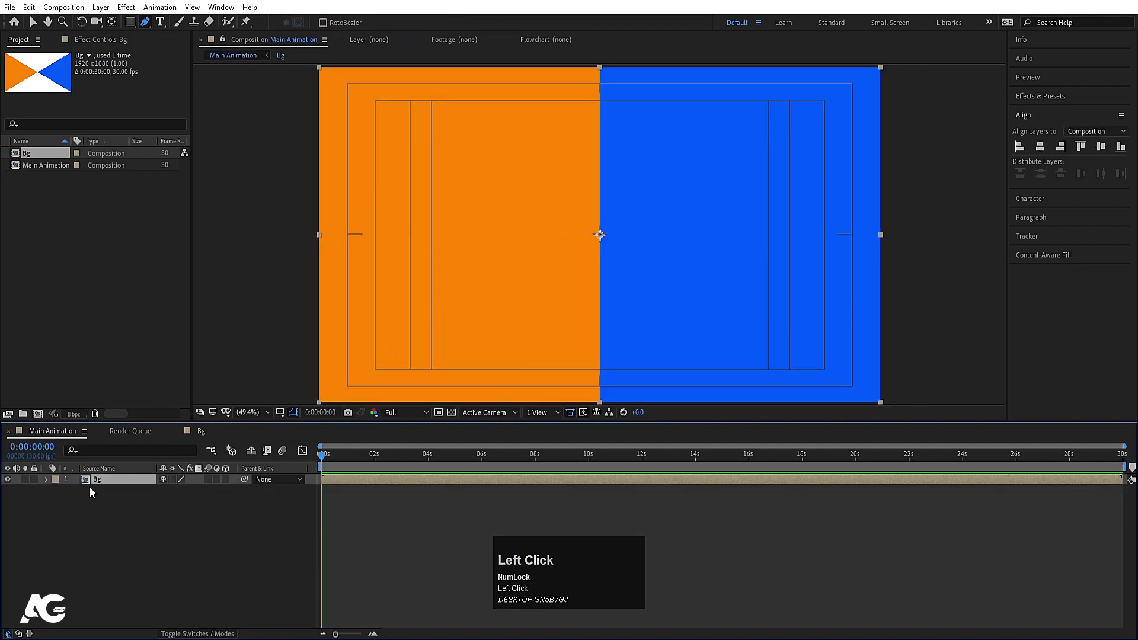
Create a new 500×500 composition named 'circle'.
key("ctrl+n")
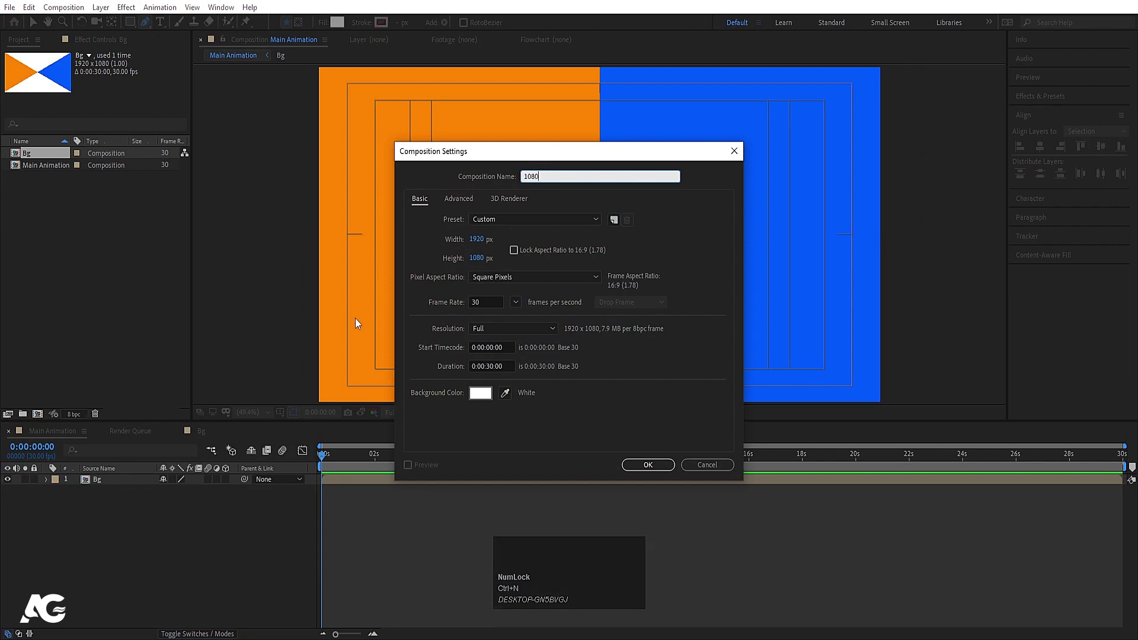
key("ctrl+n")
key("ctrl+a")
type("circle")
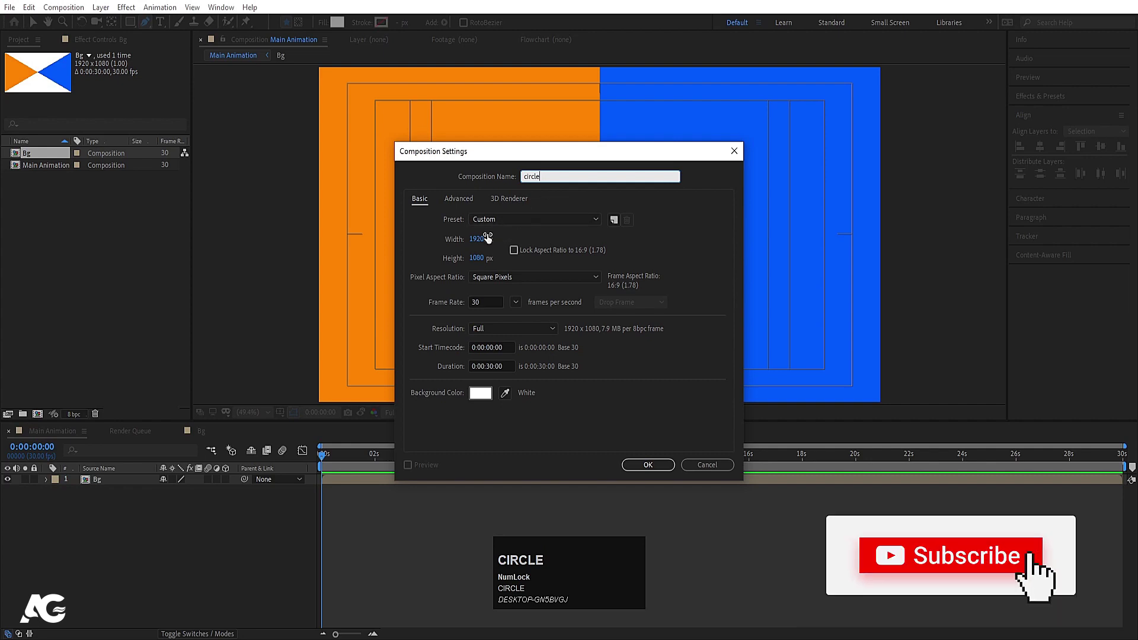
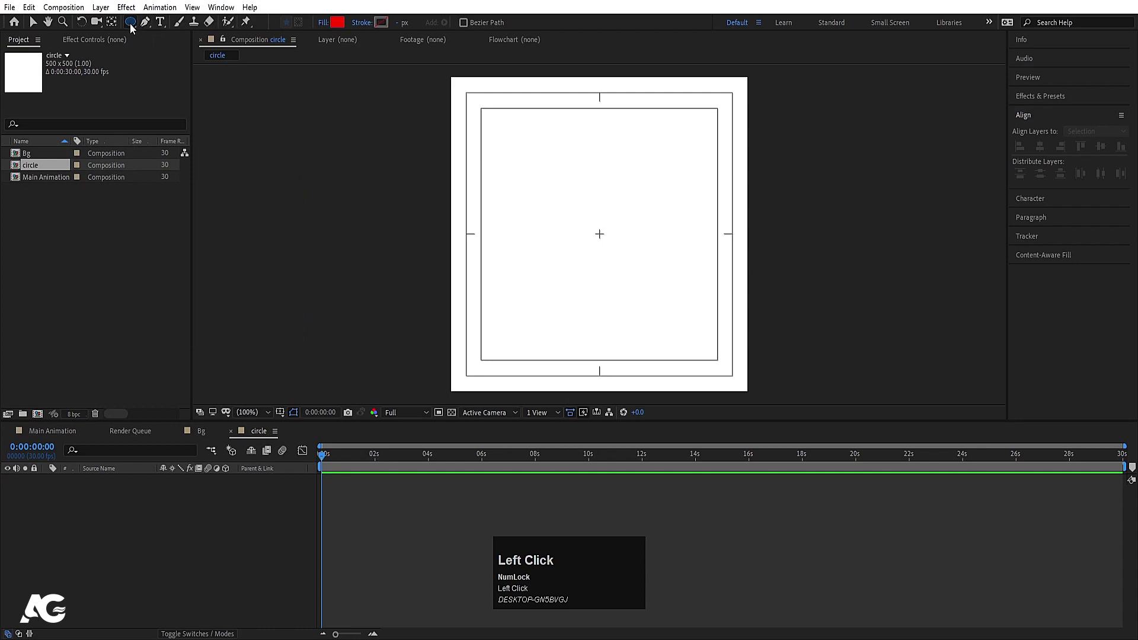
Make a full-size circle, duplicate it and reshape the white copy's path to cover the top half.
left_click(344, 30)
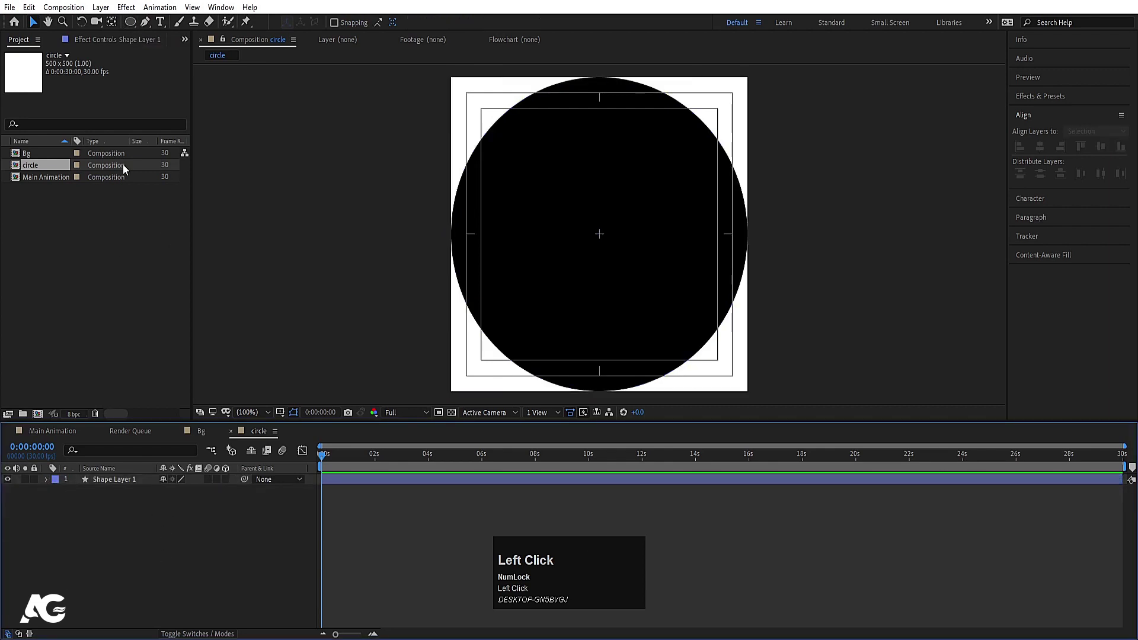
key("ctrl+d")
left_click(106, 495)
key("Return")
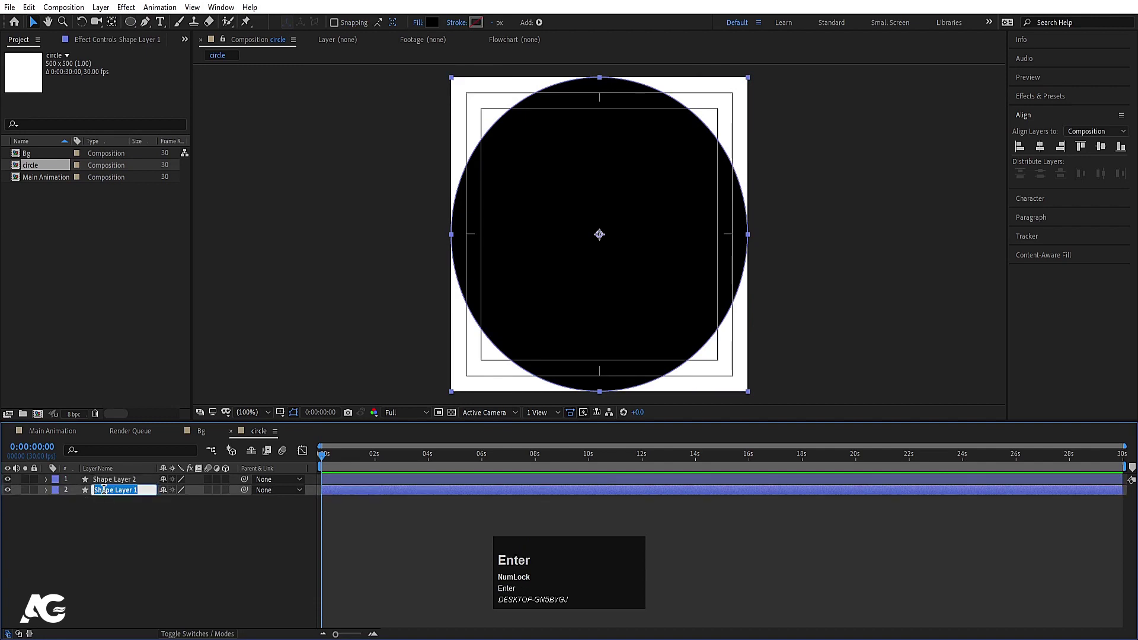
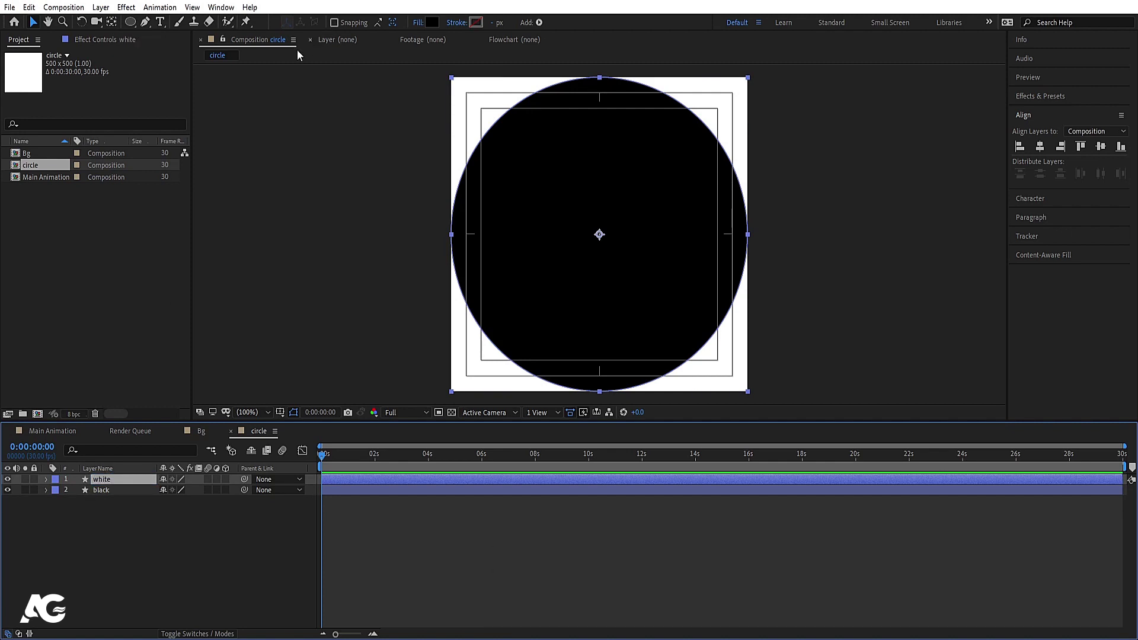
left_click(438, 29)
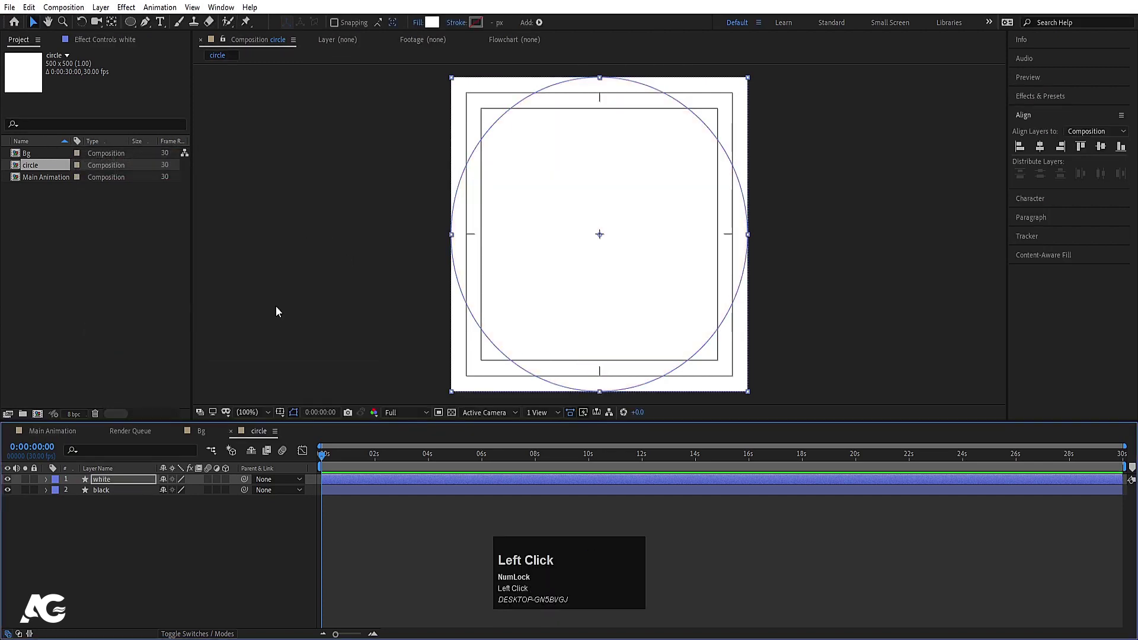
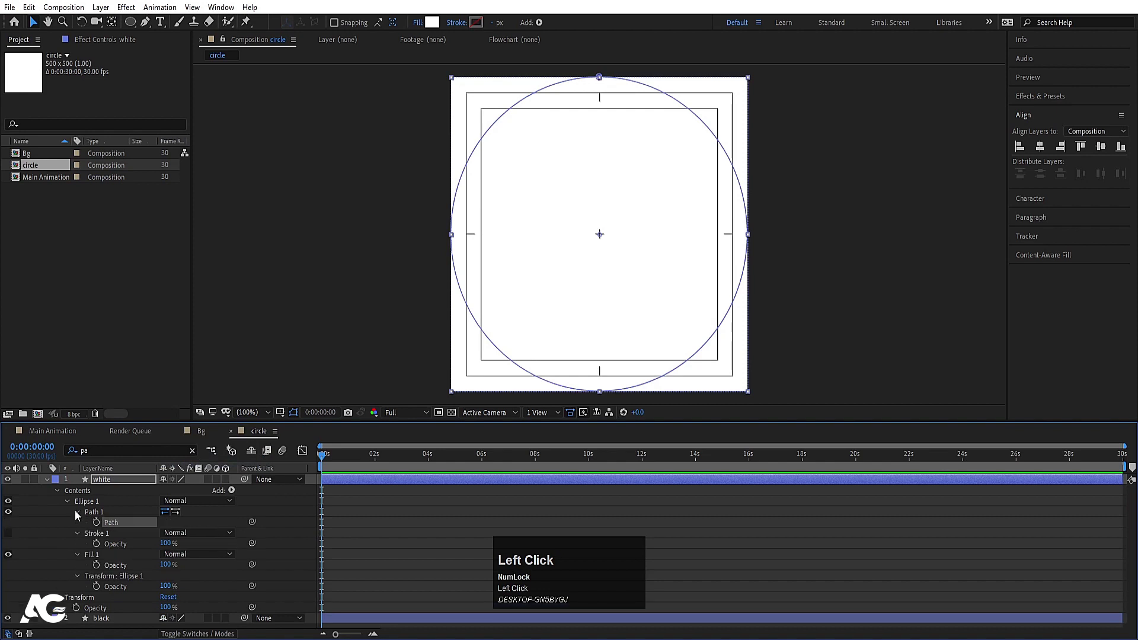
key("u")
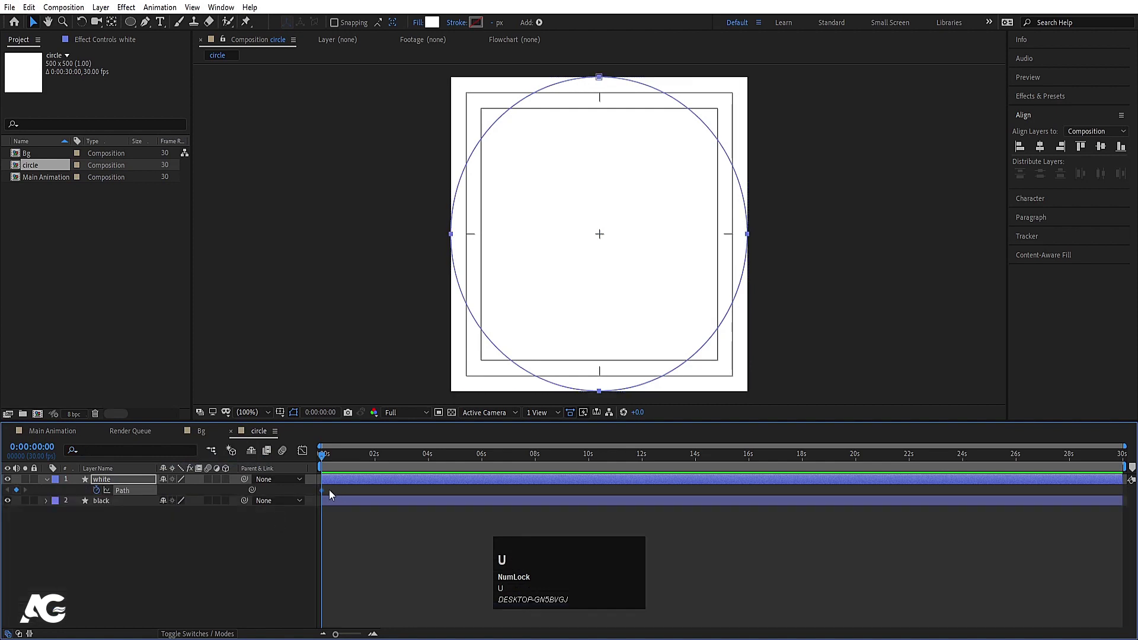
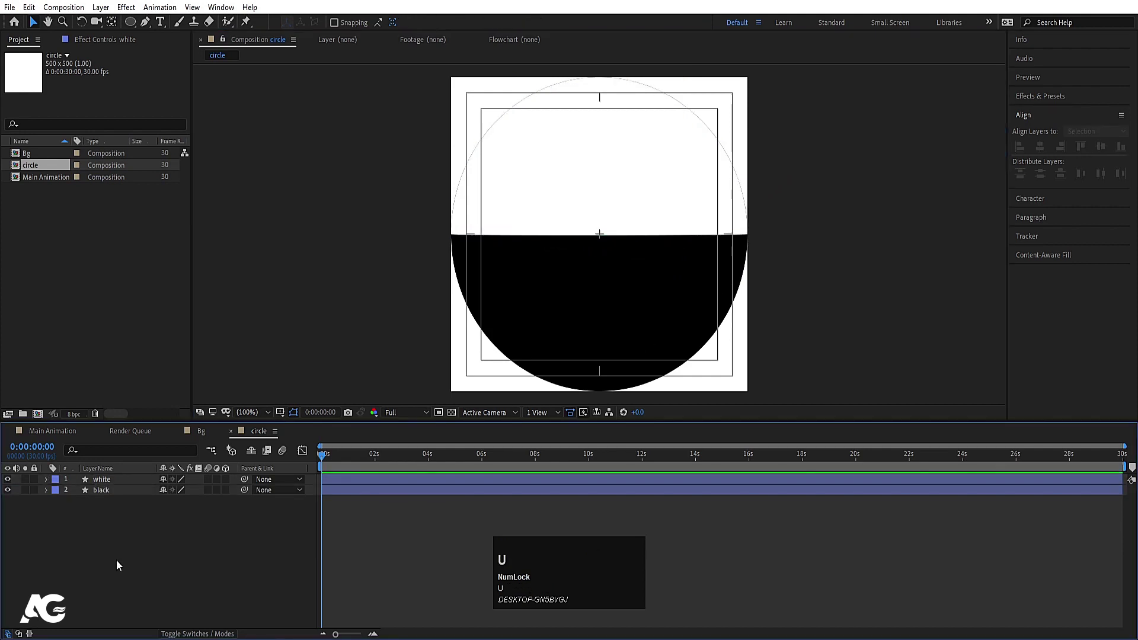
Bring the circle composition into Main Animation beside the vertical centre line.
left_click_drag(63, 429, 514, 310)
key("v")
left_click_drag(620, 267, 543, 266)
key("Right")
Duplicate the circle and place the copy on the other side, touching at the centre.
left_click(124, 514)
key("ctrl+d")
left_click_drag(499, 262, 649, 276)
key("Left")
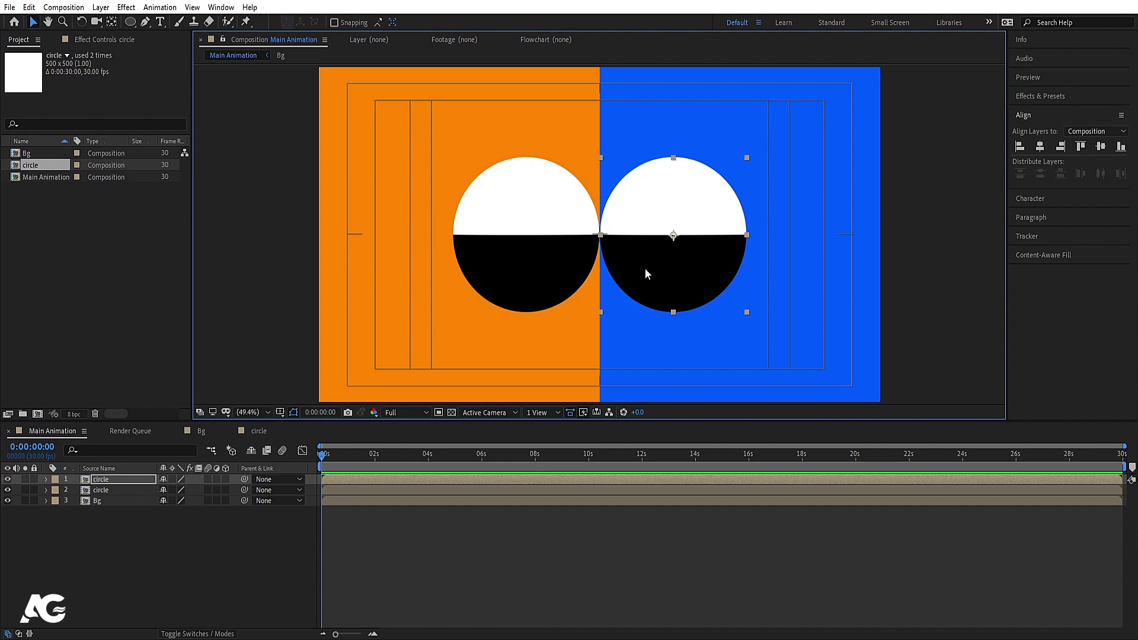
left_click_drag(119, 544, 173, 25)
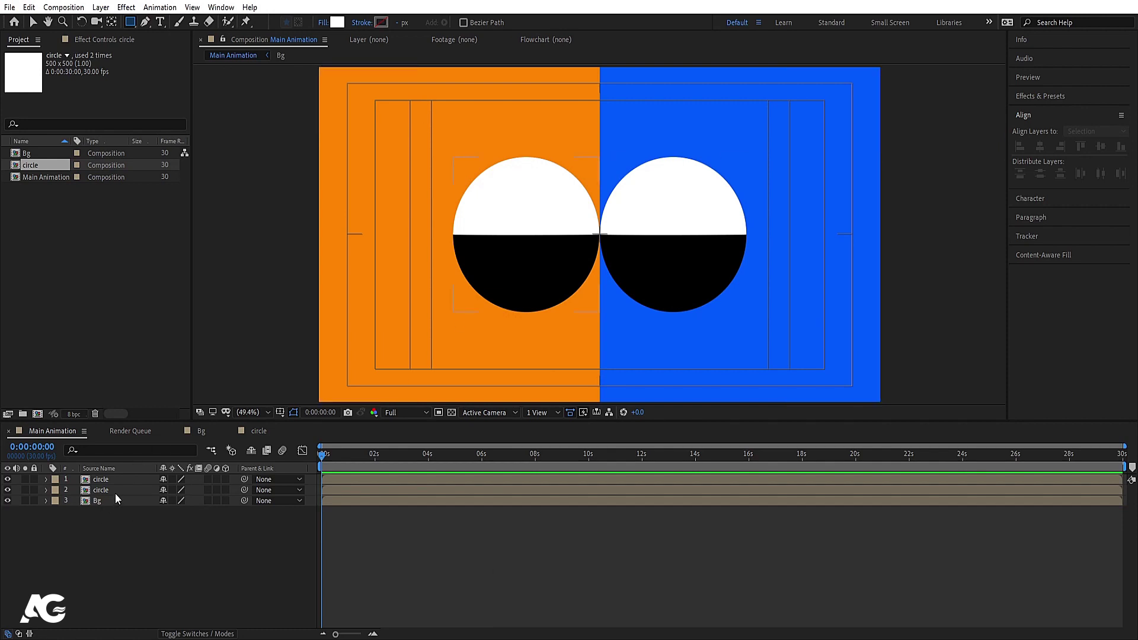
Set Position keyframes for both circles at one second.
left_click(119, 497)
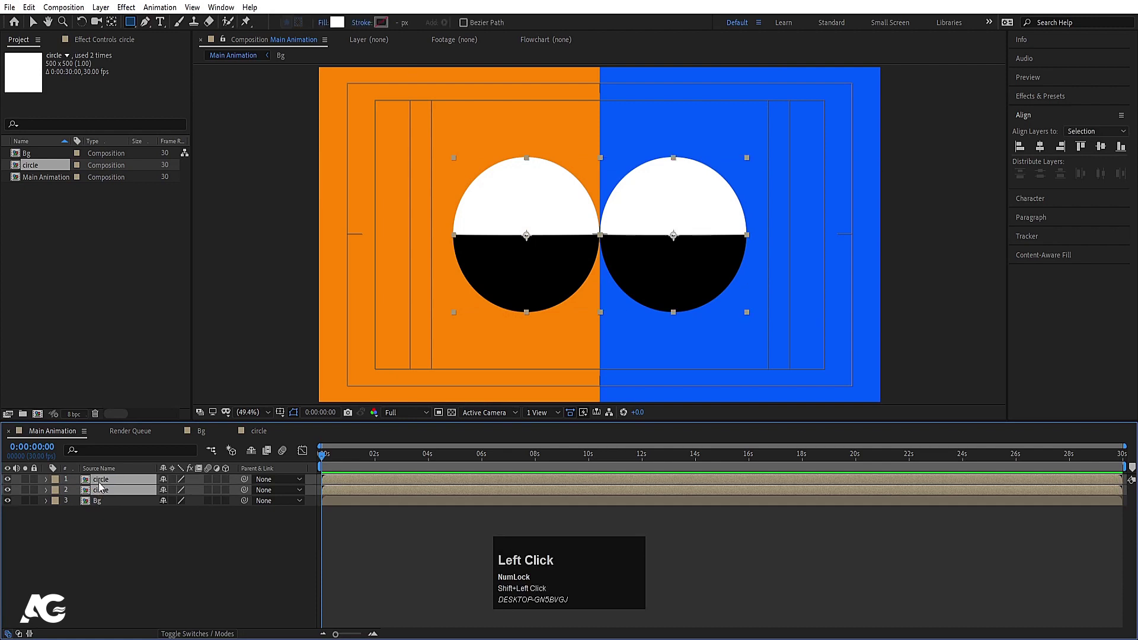
key("p")
left_click(78, 496)
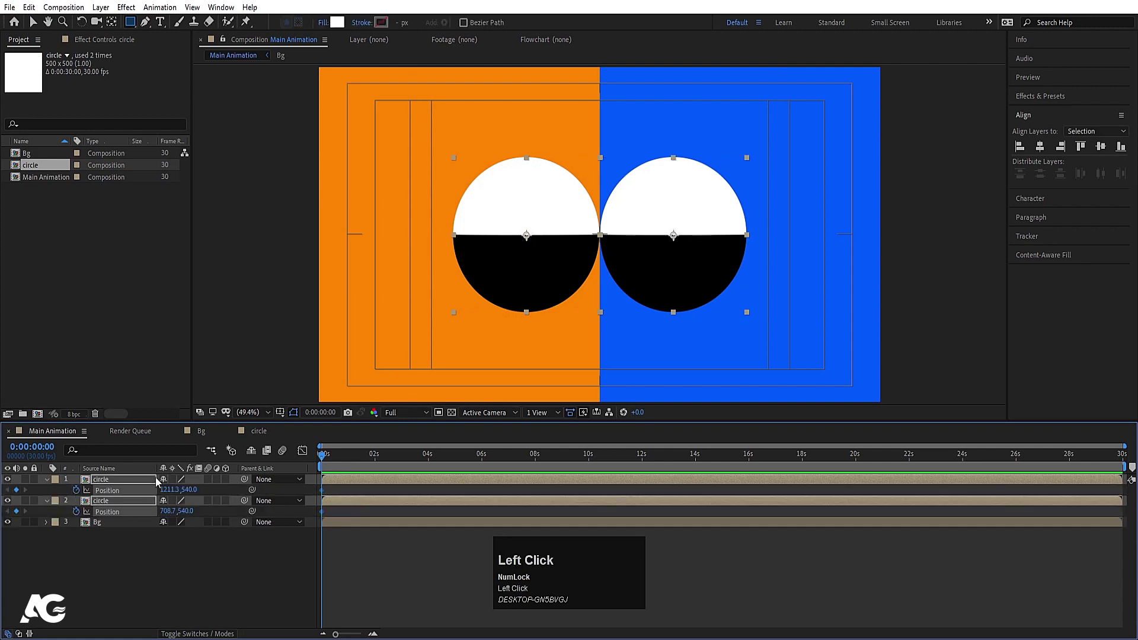
key("=")
left_click(381, 457)
key("=")
At 0 s push both circles off-screen left and right so they slide in to centre.
left_click_drag(371, 461, 20, 496)
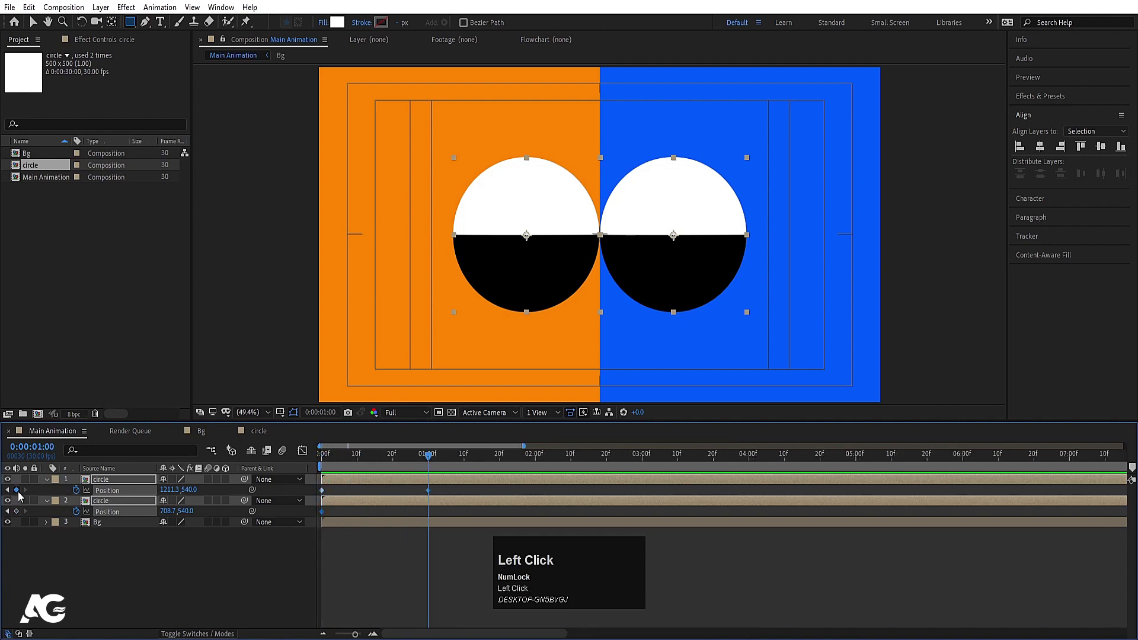
key("j")
left_click(136, 569)
key("v")
left_click_drag(656, 257, 426, 477)
key("space")
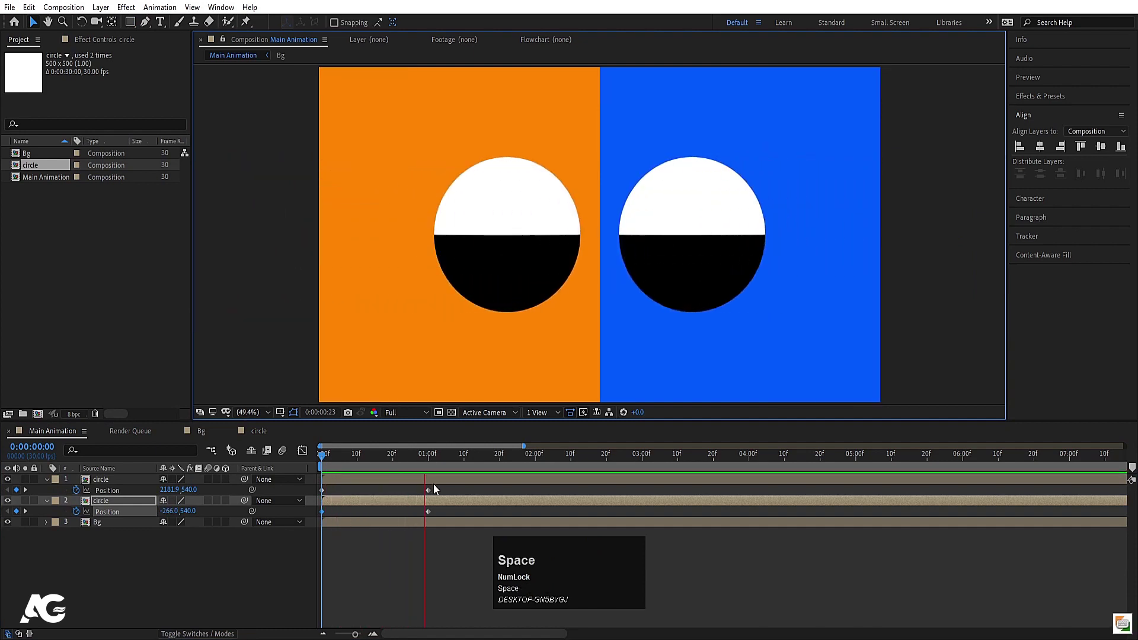
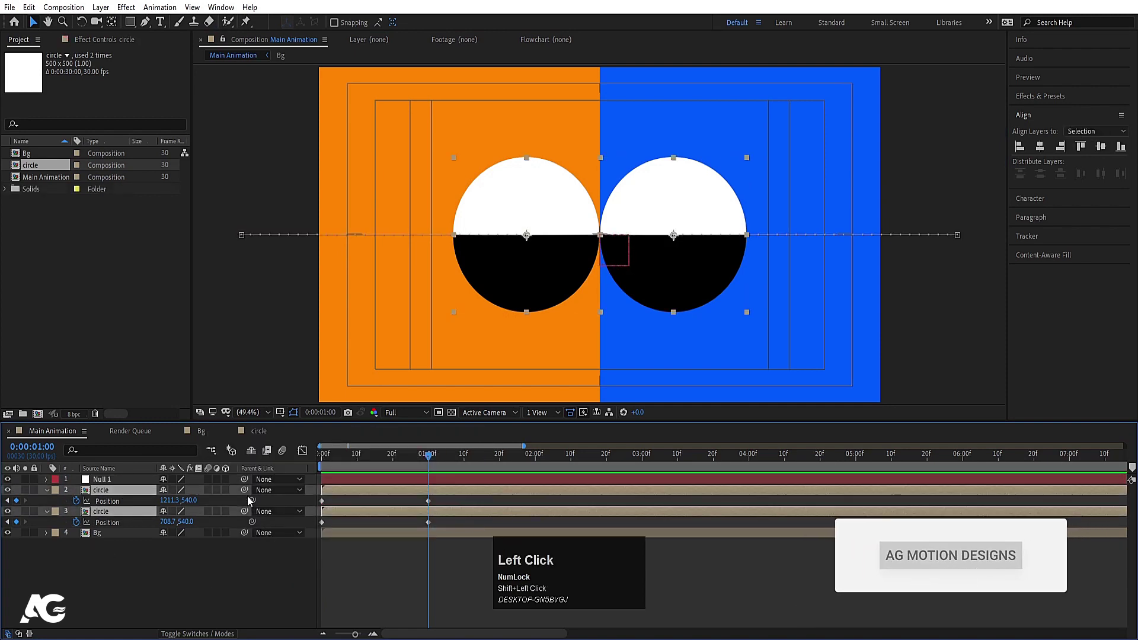
Parent both circles to Null 1 and keyframe its Rotation from 0 to 180°.
key("r")
left_click(80, 497)
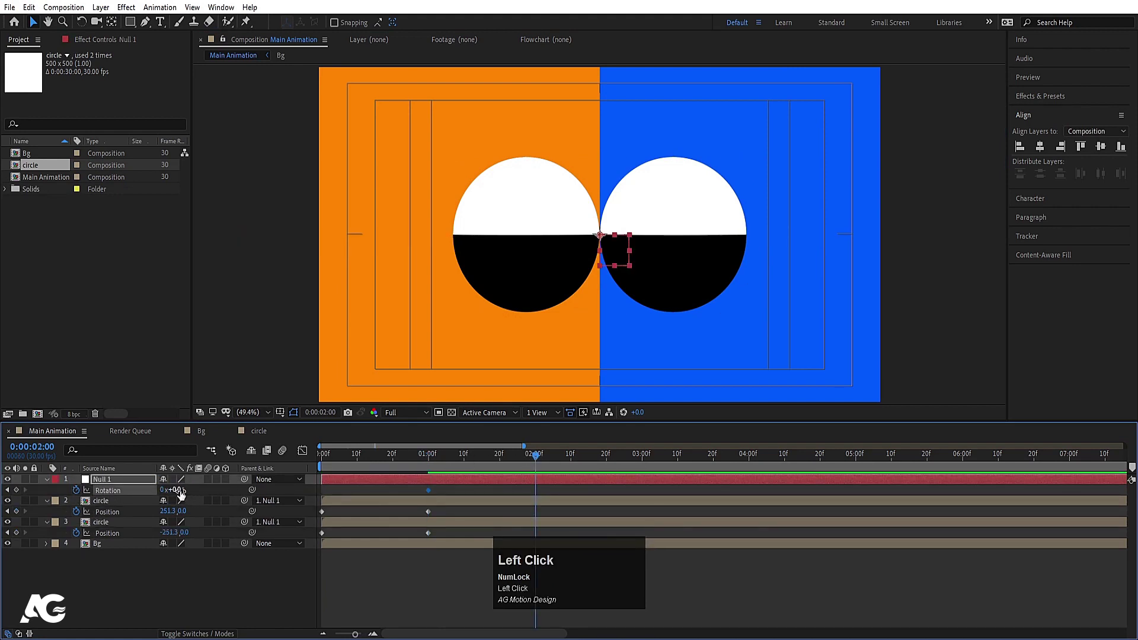
key("Return")
left_click_drag(485, 506, 674, 502)
key("j")
type("jjj")
Easy Ease the rotation and position keyframes and preview the spin-in.
left_click_drag(669, 514, 344, 549)
key("F9")
left_click(402, 495)
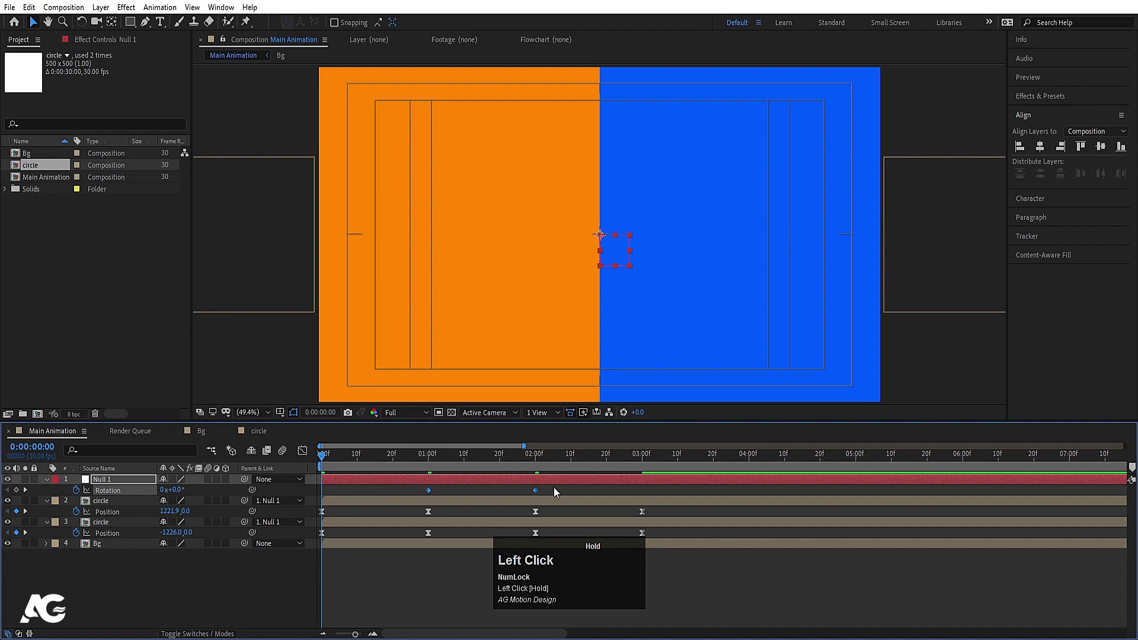
key("F9")
key("space")
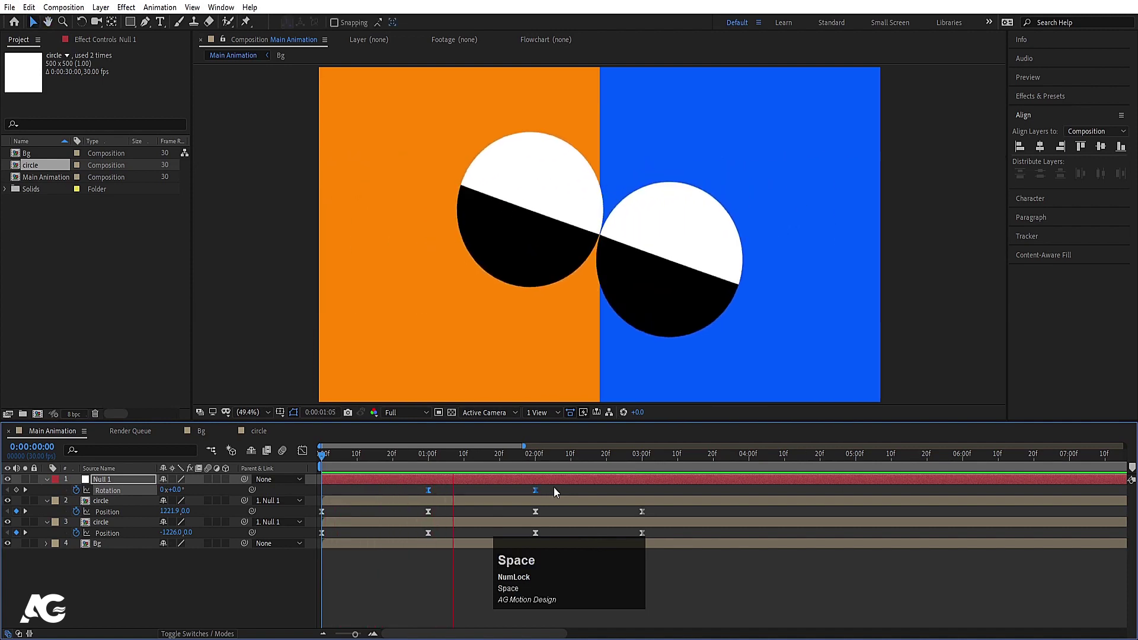
key("space")
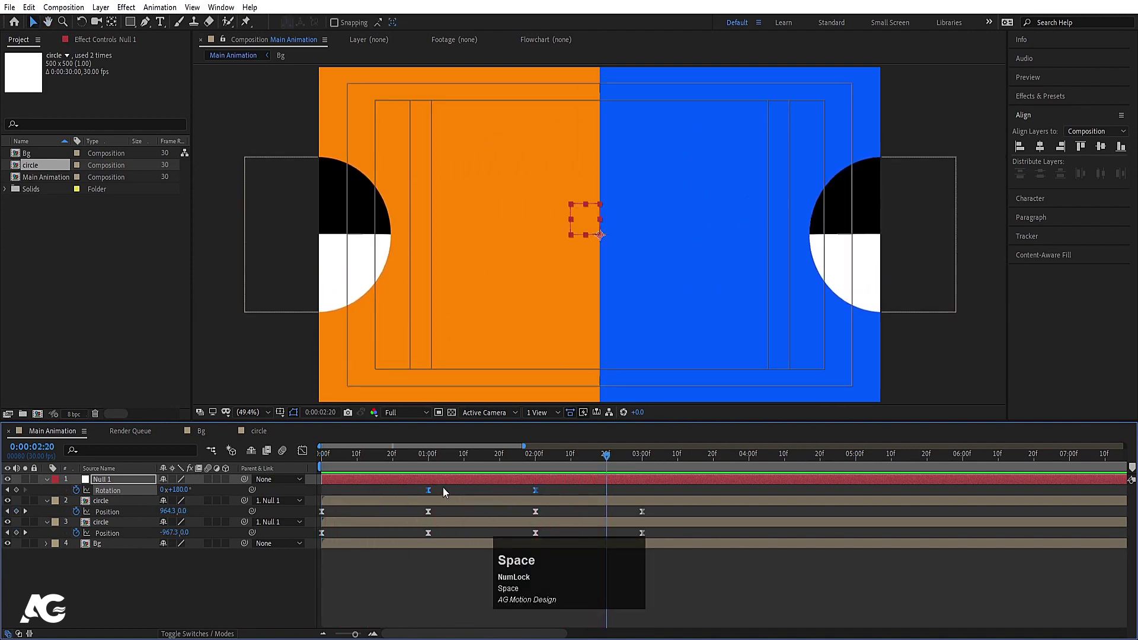
left_click_drag(532, 573, 348, 466)
Shape the position speed graph to spike early and taper off, then preview.
key("space")
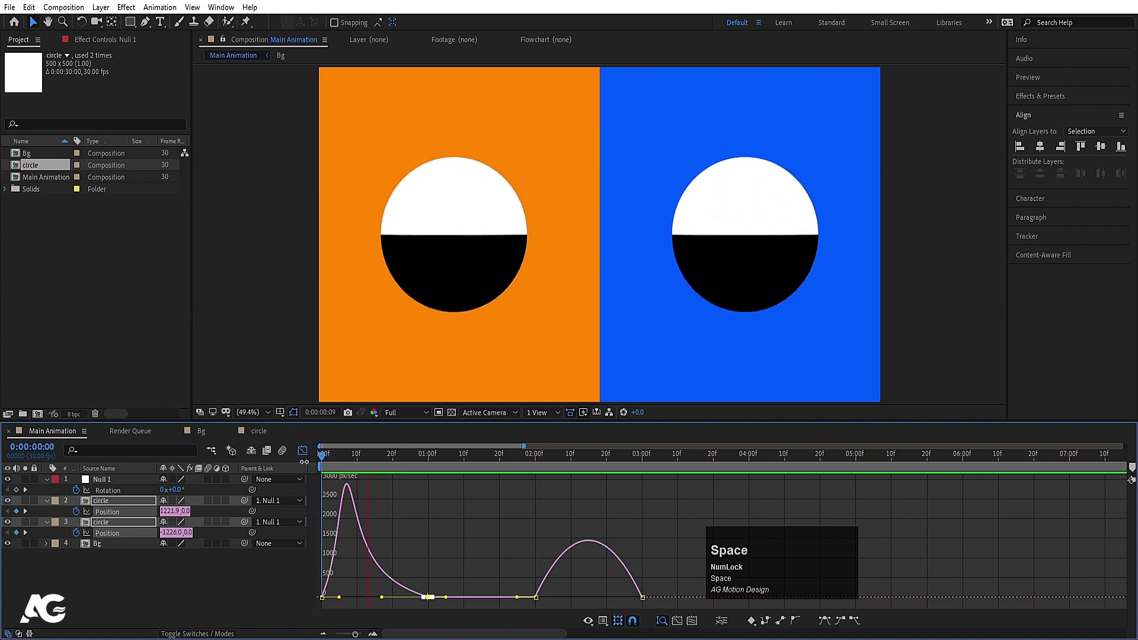
left_click_drag(306, 454, 452, 597)
left_click_drag(452, 598, 302, 455)
key("space")
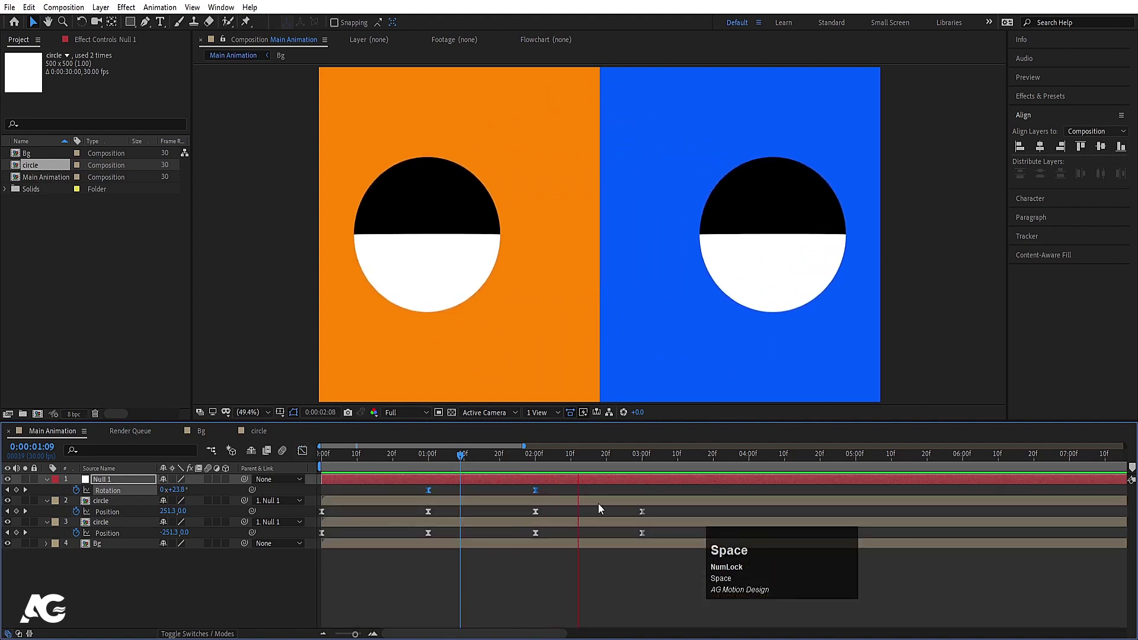
Refine the speed curve's tail, preview again and leave the Graph Editor.
key("j")
left_click_drag(527, 514, 578, 603)
key("space")
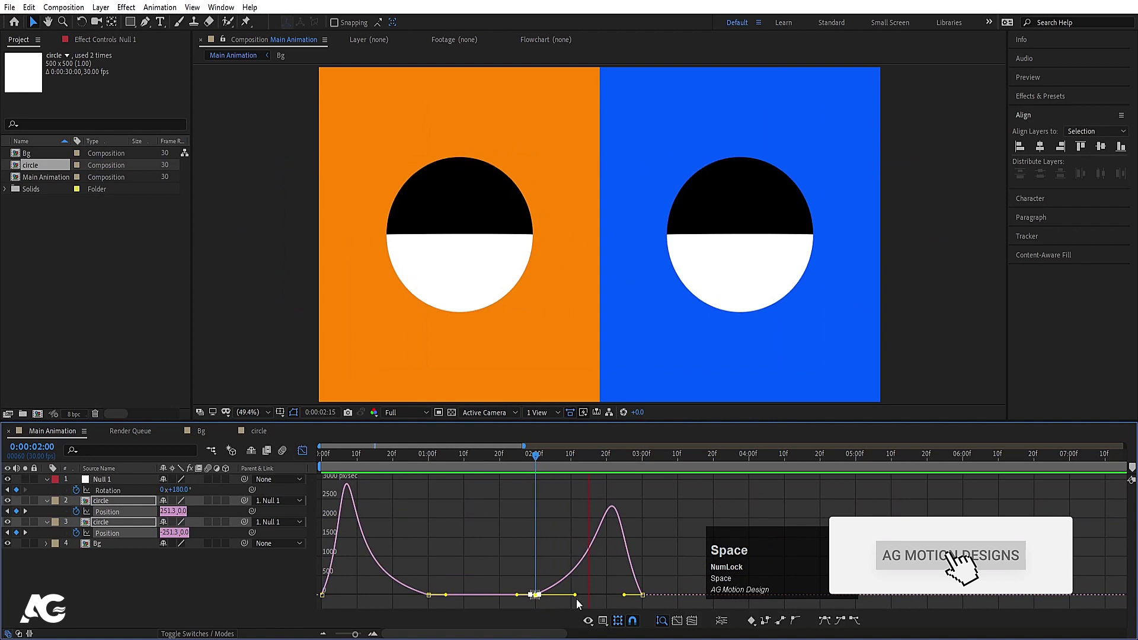
left_click(303, 451)
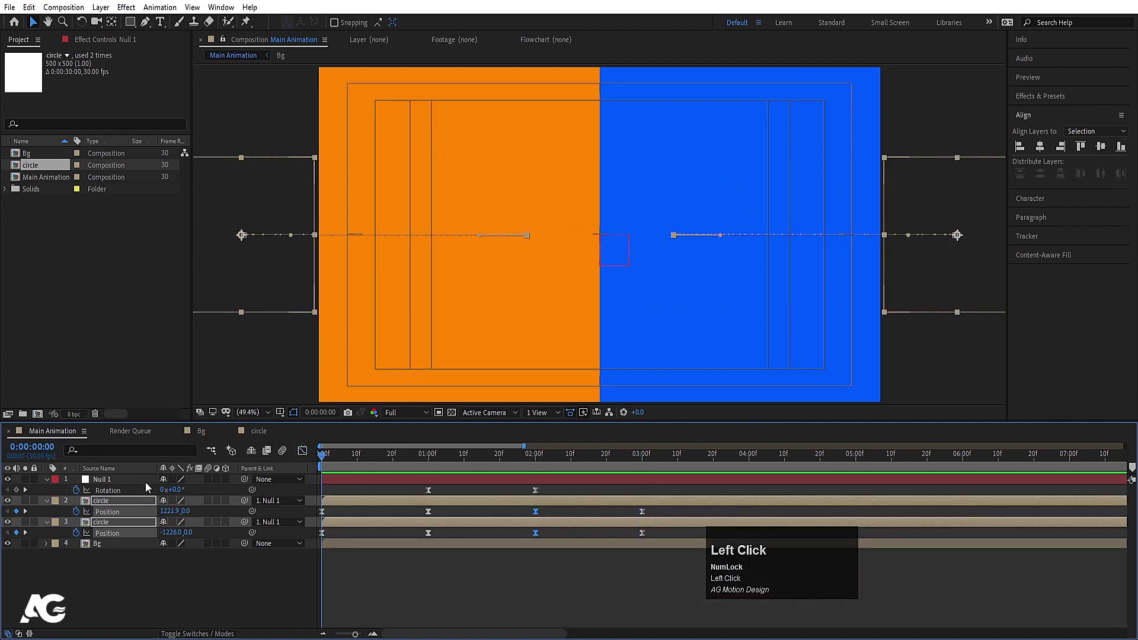
Keyframe each circle's own Rotation from 0x to -1x over the first second and preview.
key("r")
left_click(81, 514)
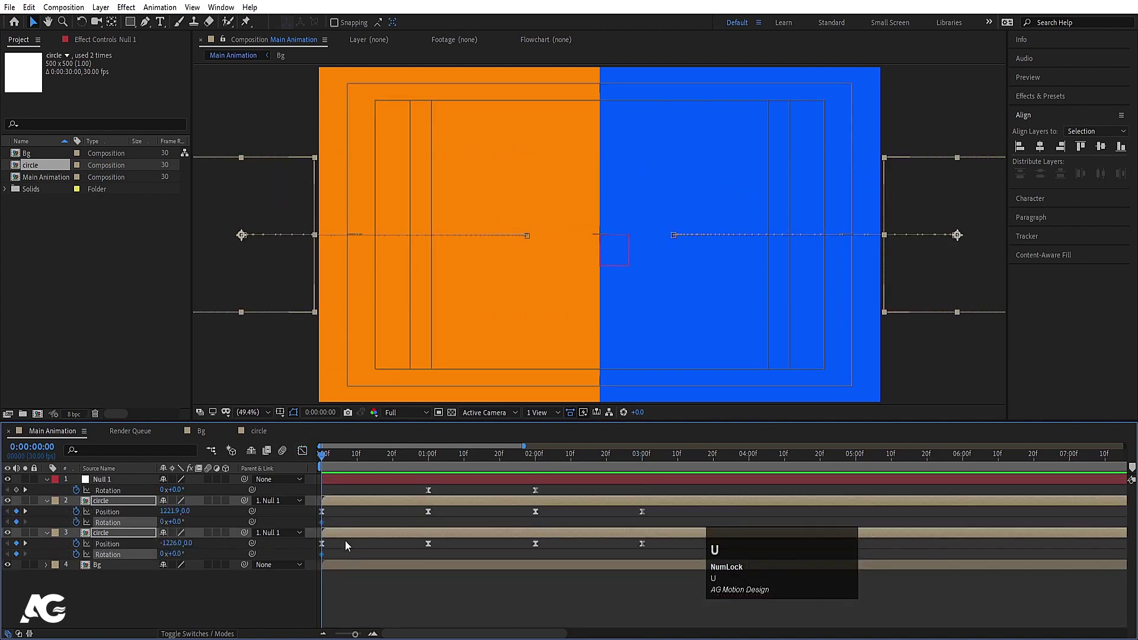
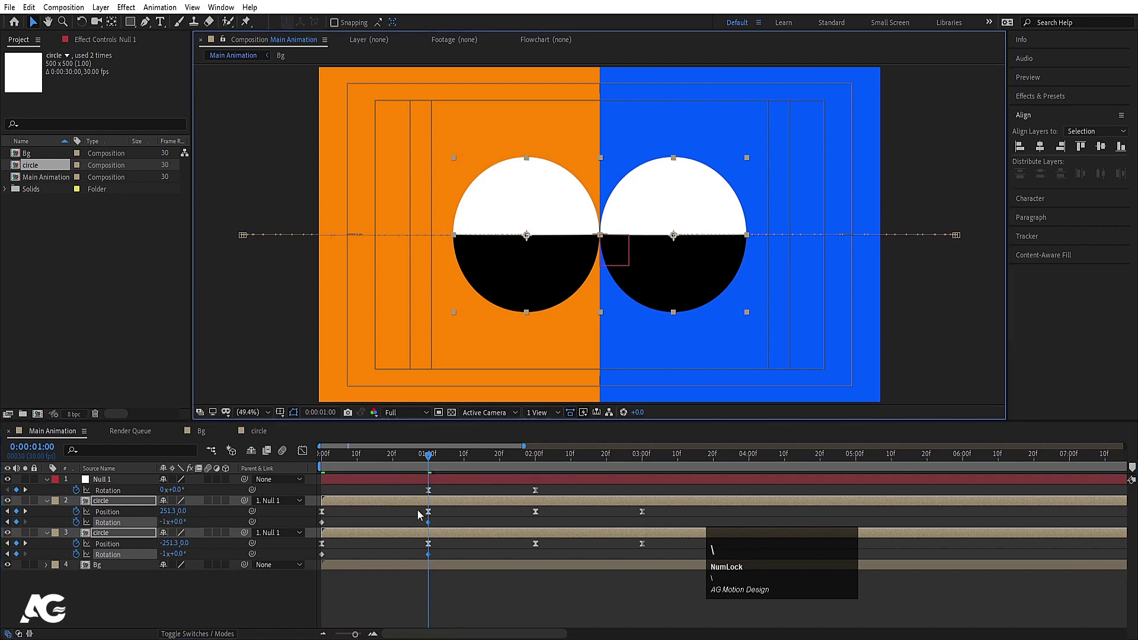
key("k")
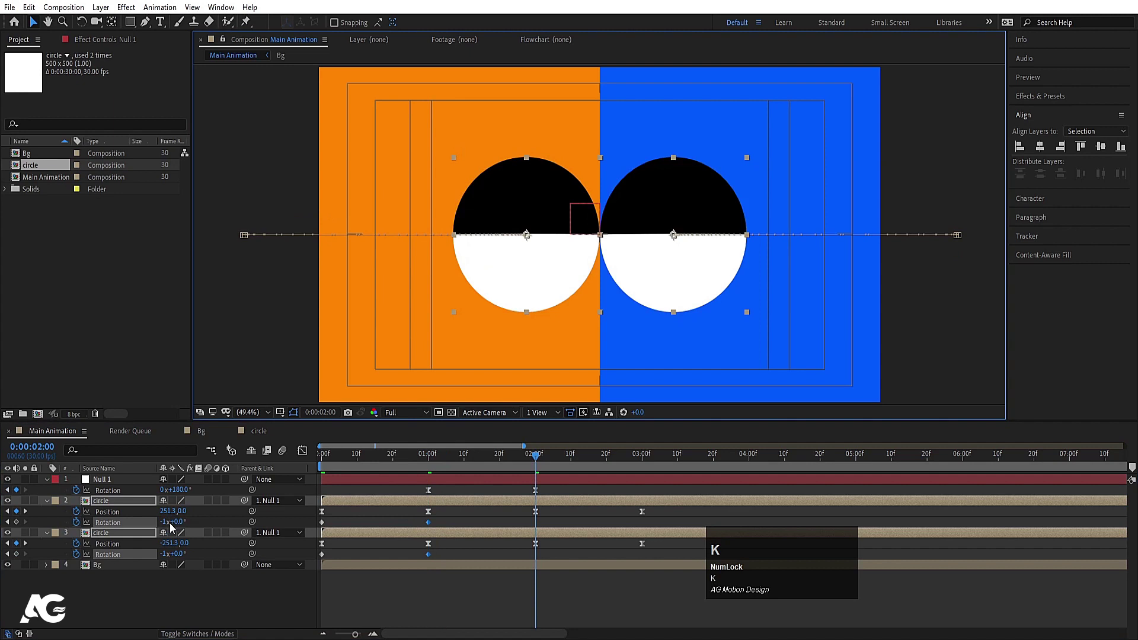
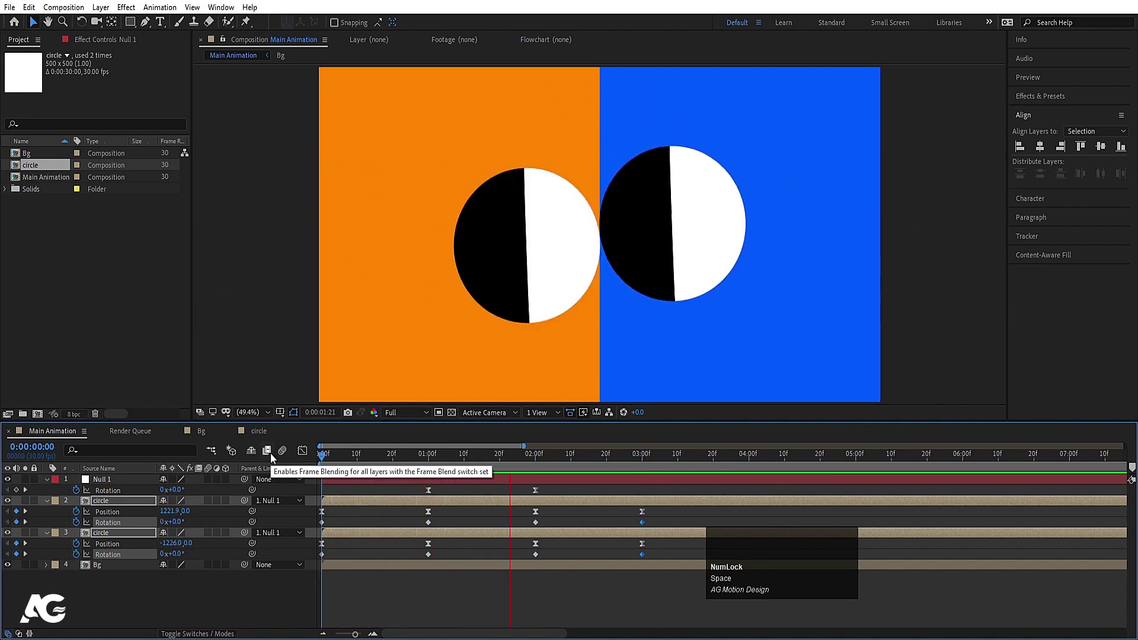
Easy-ease the circles' Position and Rotation keyframes with F9.
key("space")
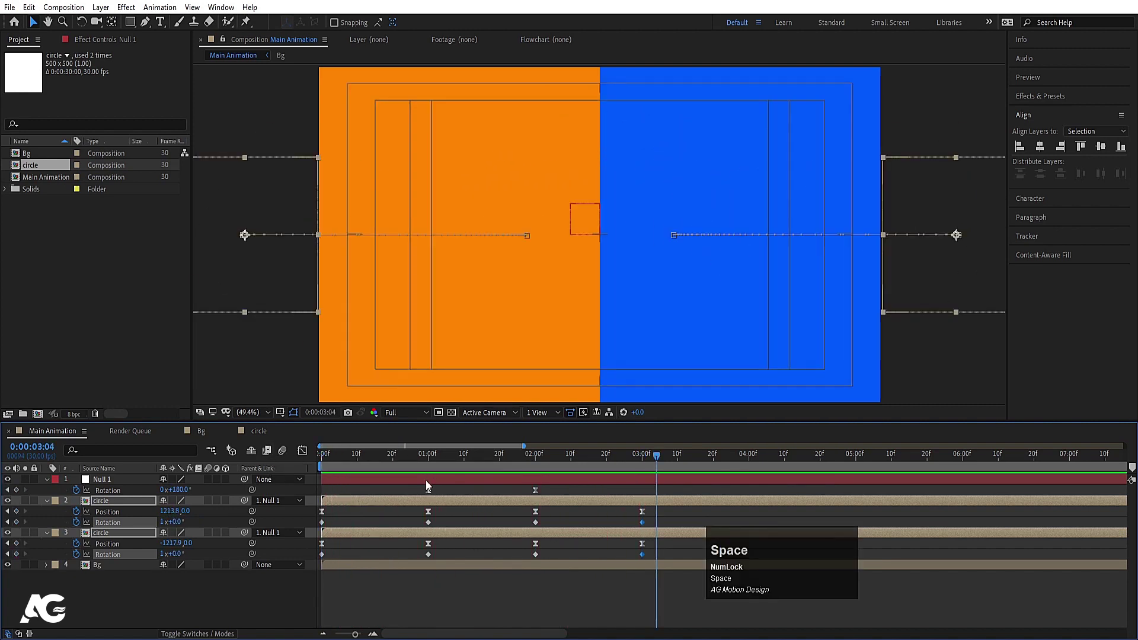
left_click(143, 530)
key("F9")
left_click(130, 561)
key("F9")
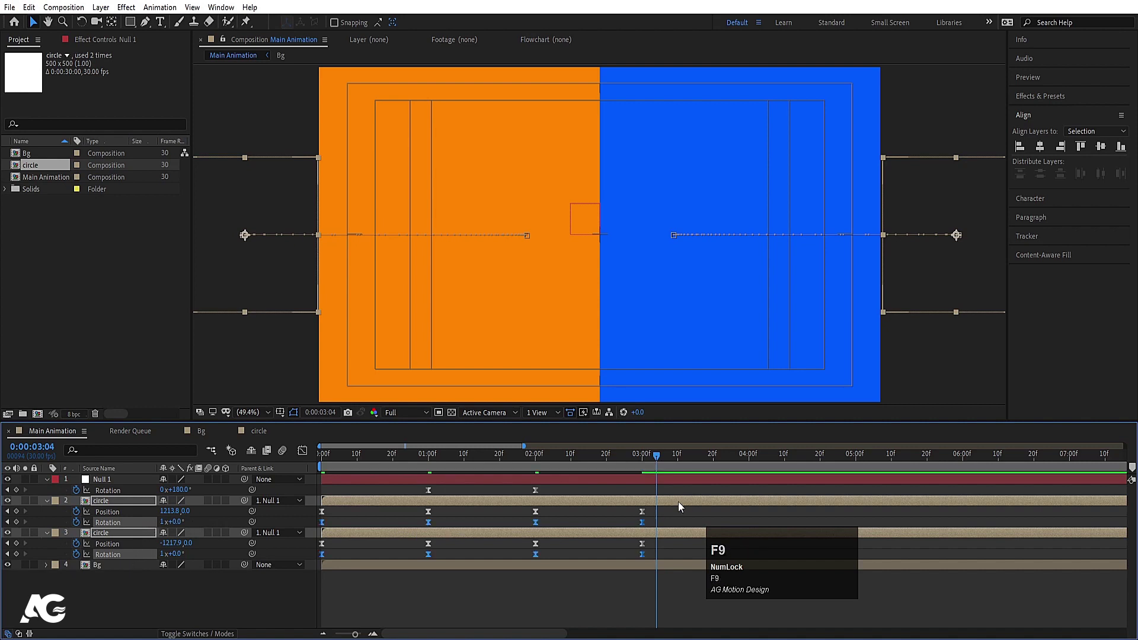
left_click_drag(666, 518, 286, 568)
key("F9")
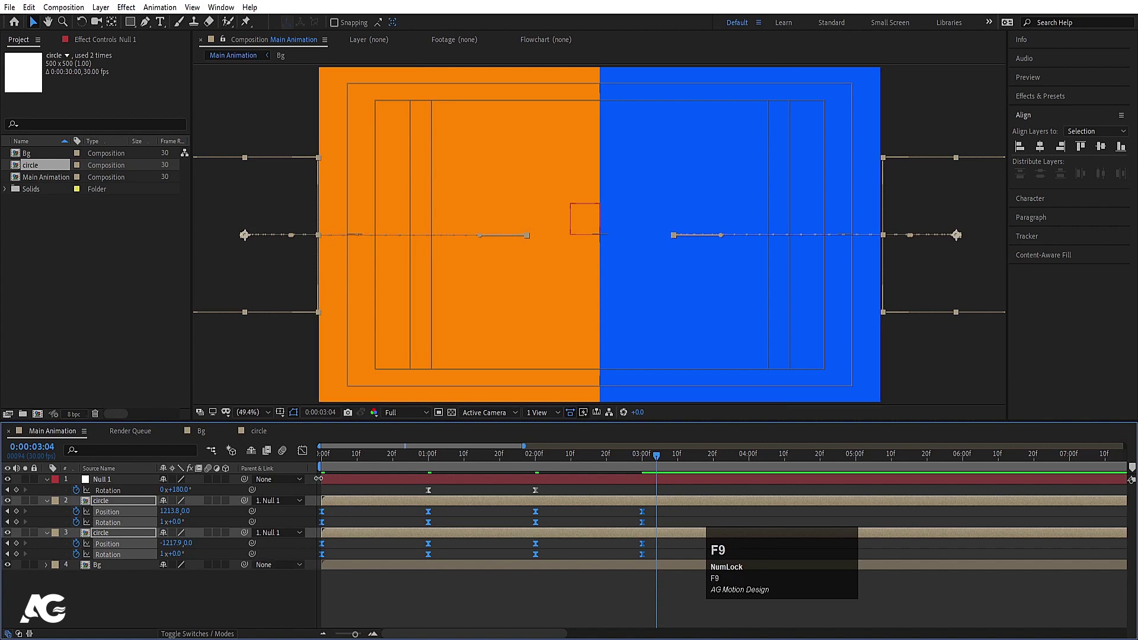
Reshape the speed curves in the Graph Editor for a snappier slide-in and spin.
left_click_drag(304, 453, 419, 550)
left_click_drag(420, 550, 544, 588)
left_click_drag(545, 588, 521, 542)
left_click_drag(520, 542, 343, 456)
key("space")
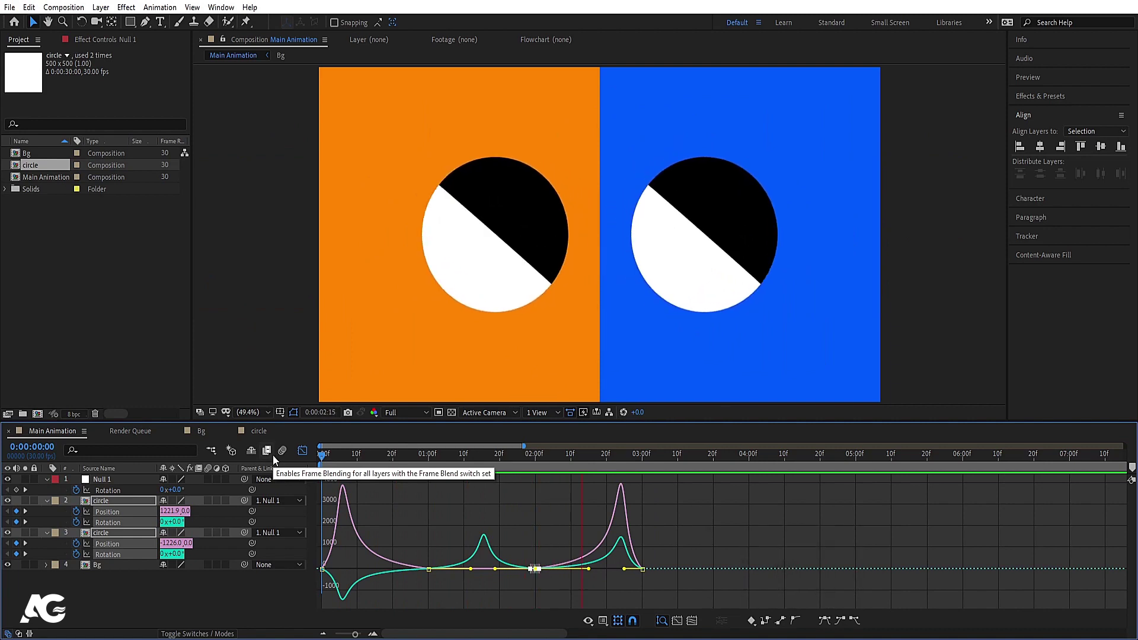
key("space")
Check the end of the circles' animation, collapse their properties and deselect the layers.
left_click(304, 456)
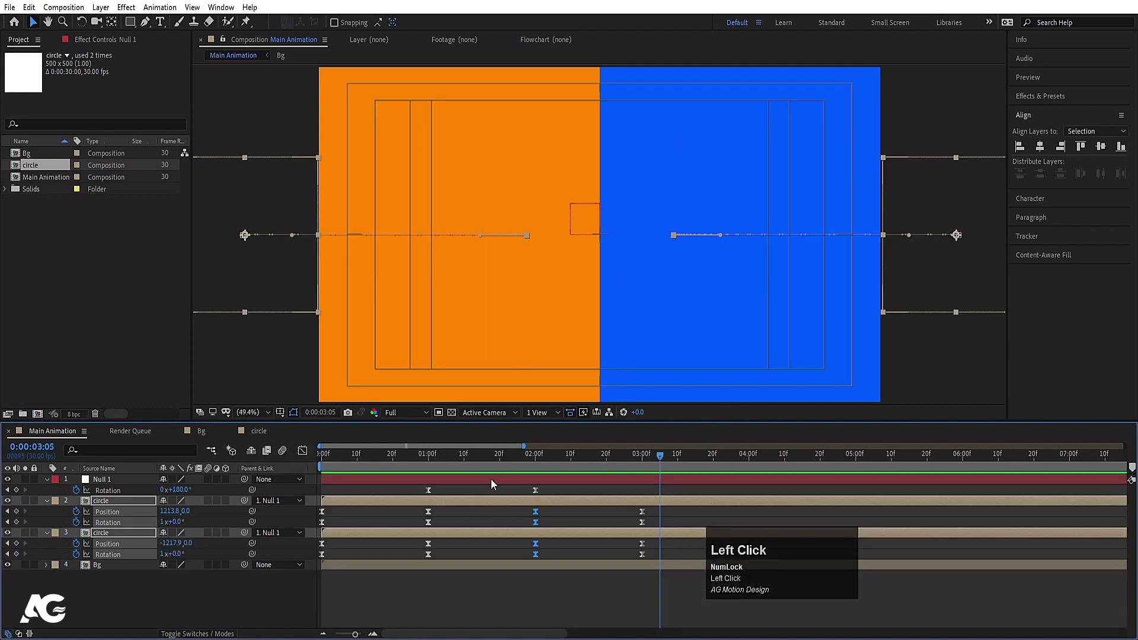
key("j")
left_click(575, 520)
key("u")
left_click(360, 467)
key("space")
key("space")
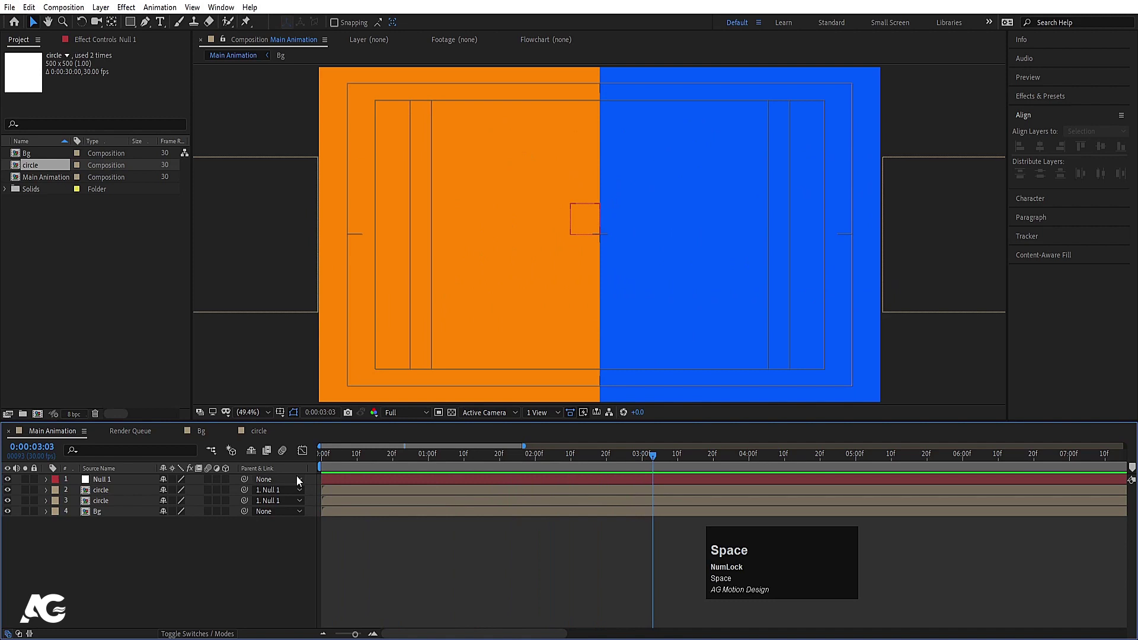
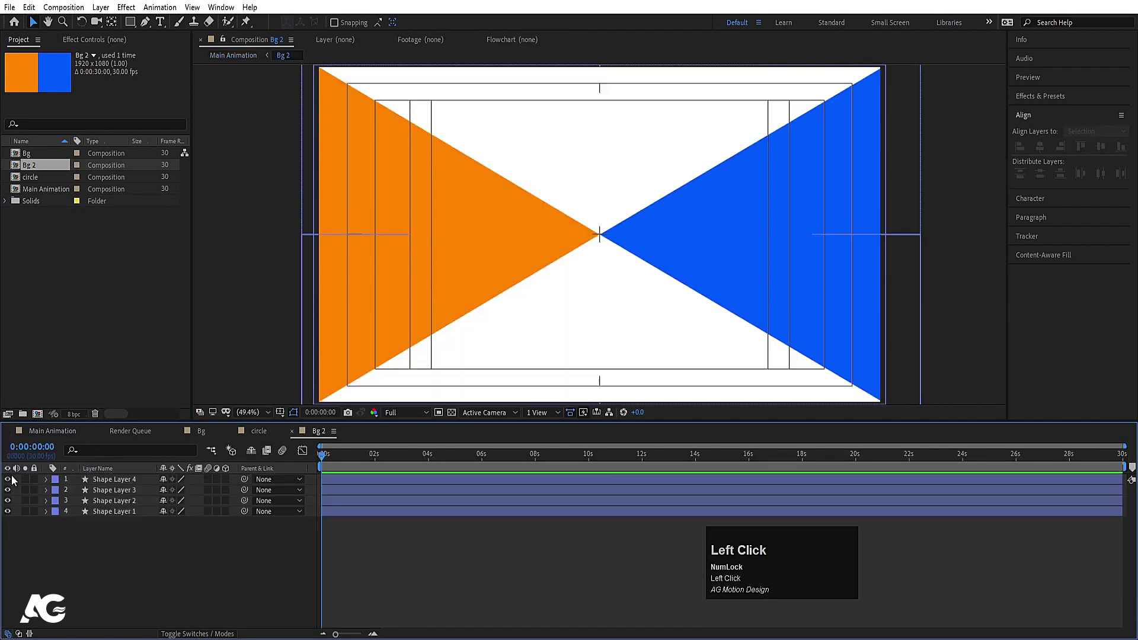
Add a new Null Object and parent the two triangle shape layers to it.
left_click(106, 493)
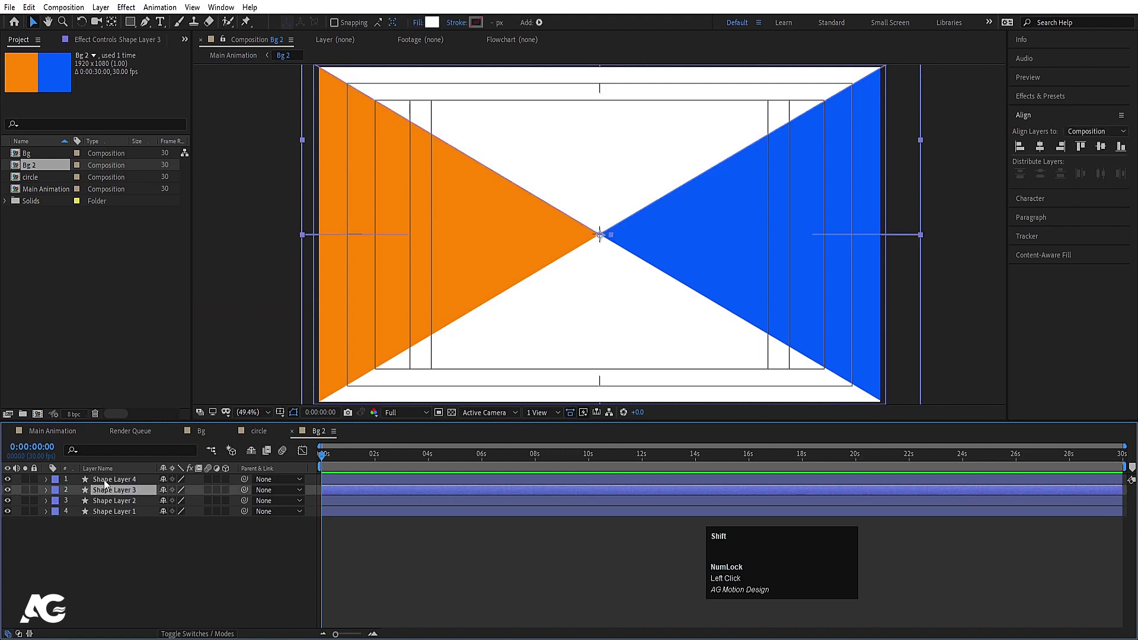
right_click(130, 573)
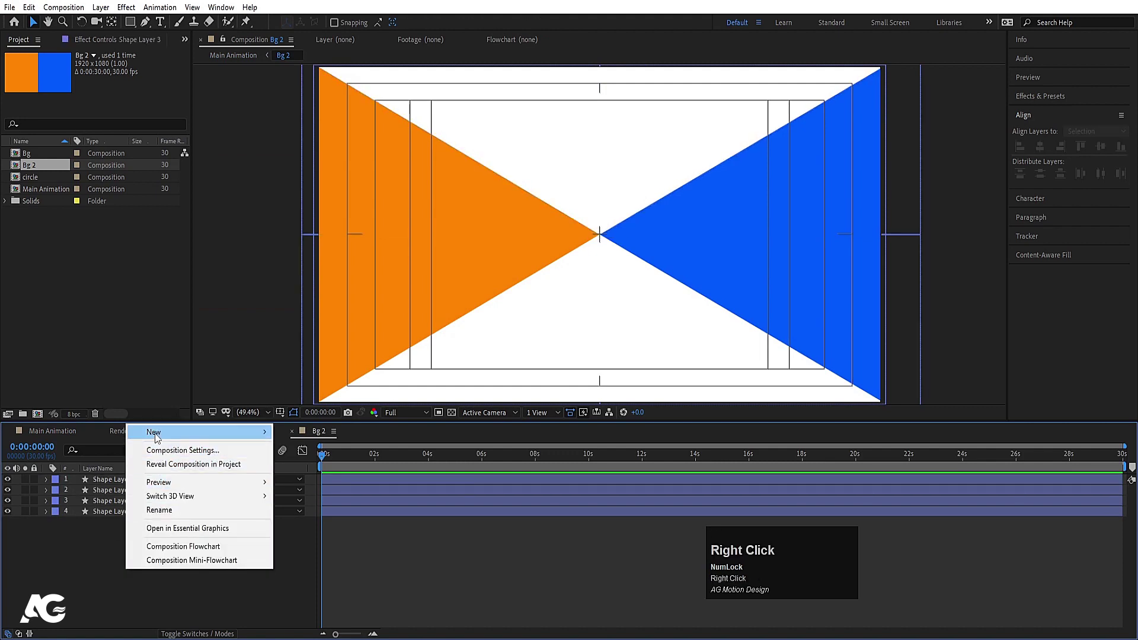
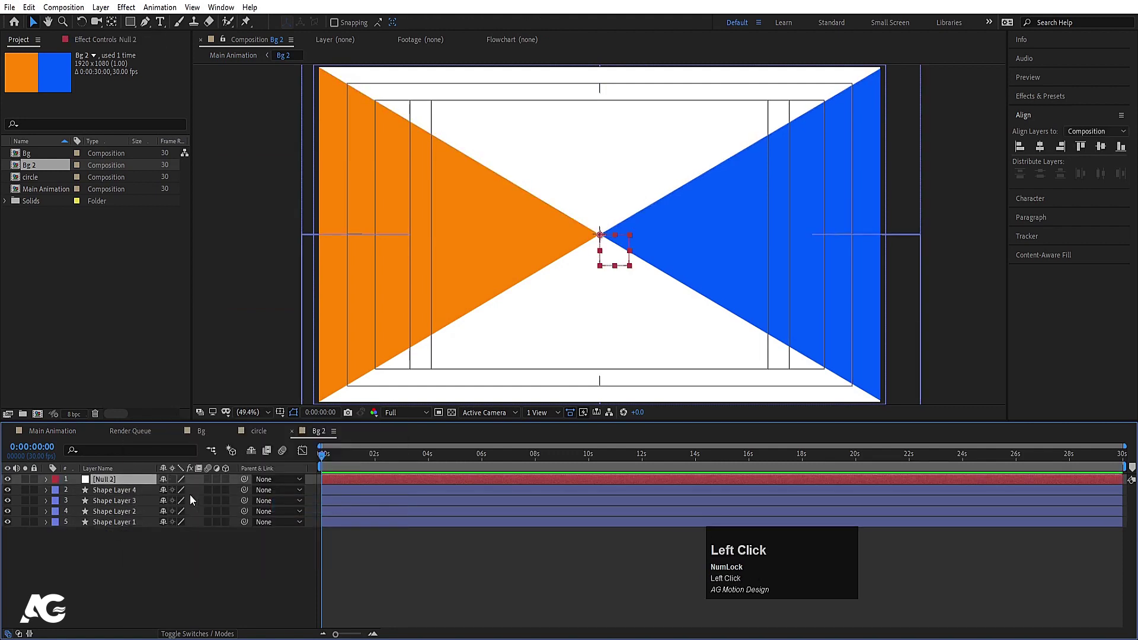
left_click_drag(108, 501, 103, 484)
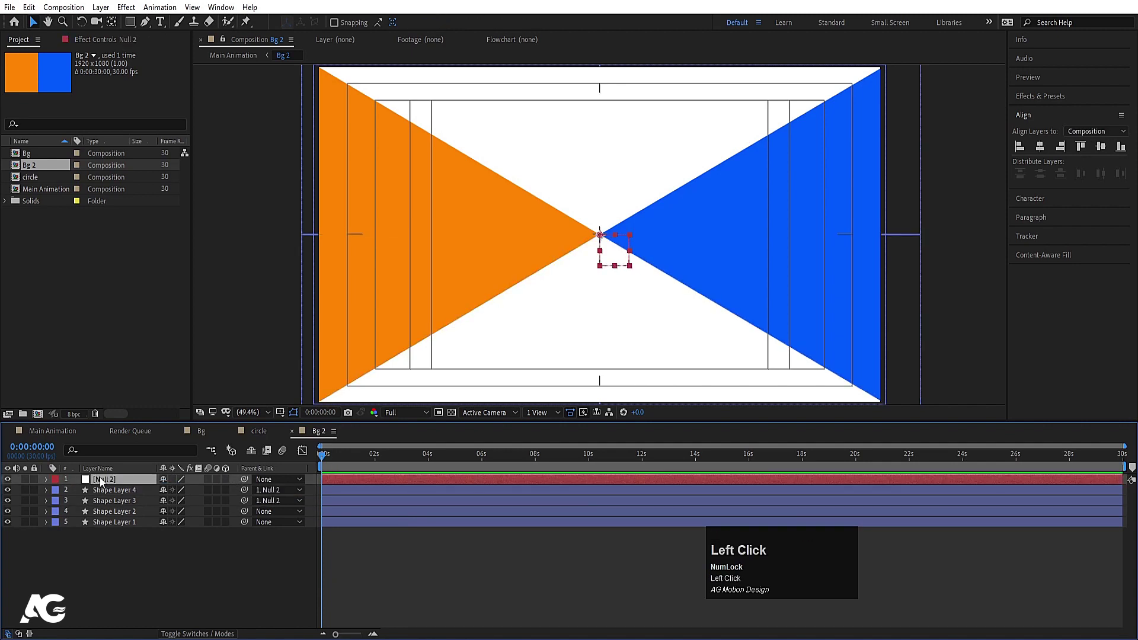
Keyframe the null's Rotation at the start and again at frame 20 to spin the triangles.
key("r")
type("==")
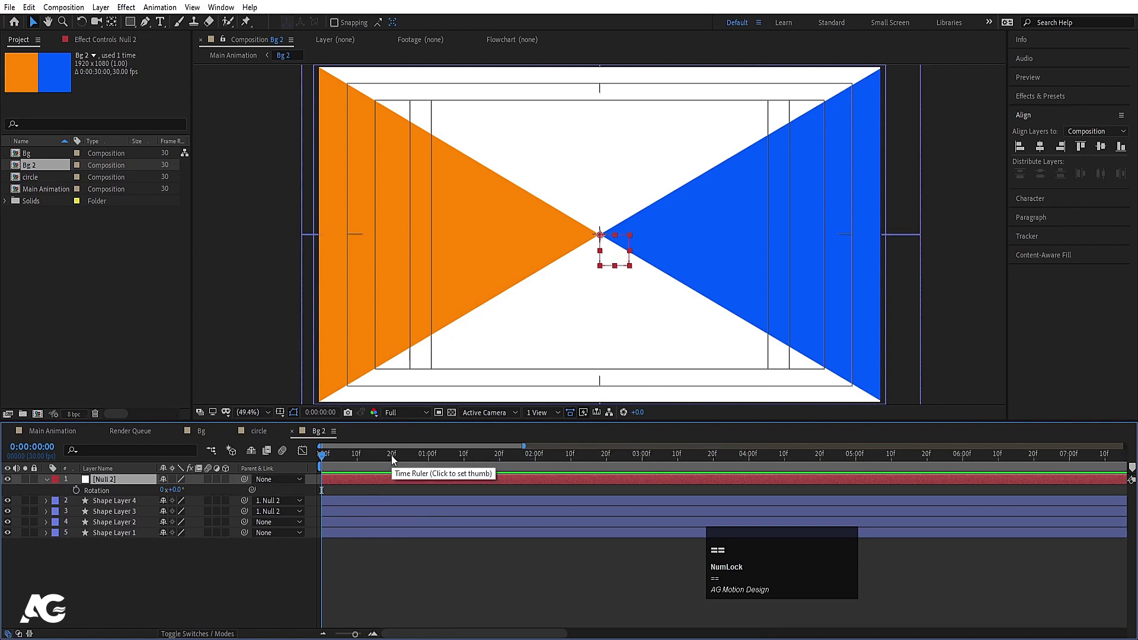
left_click_drag(396, 459, 78, 492)
key("space")
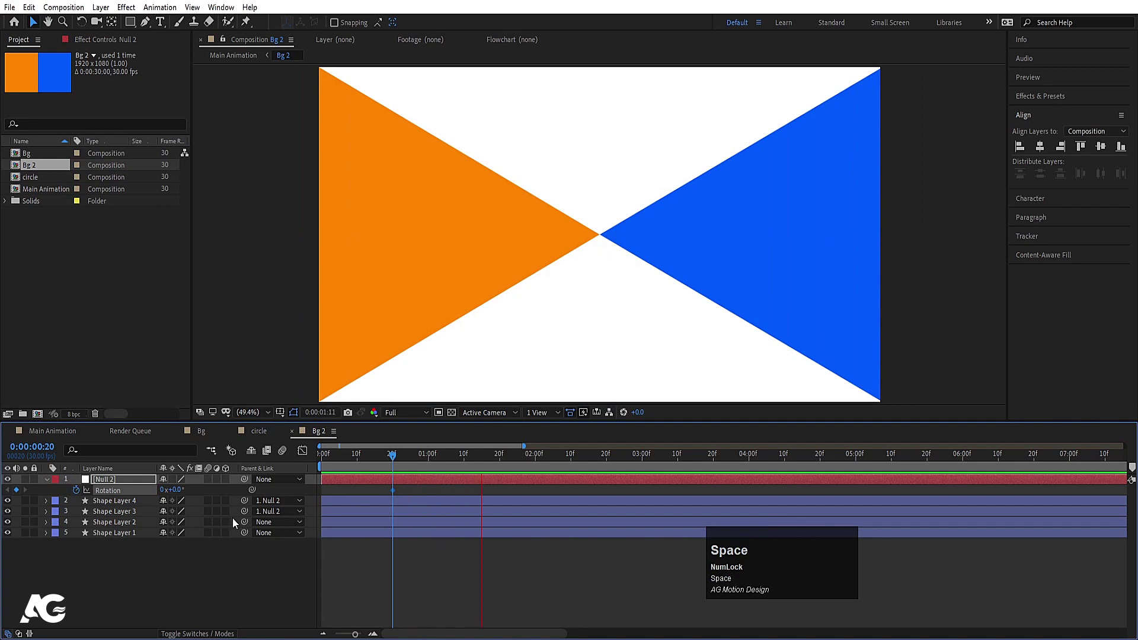
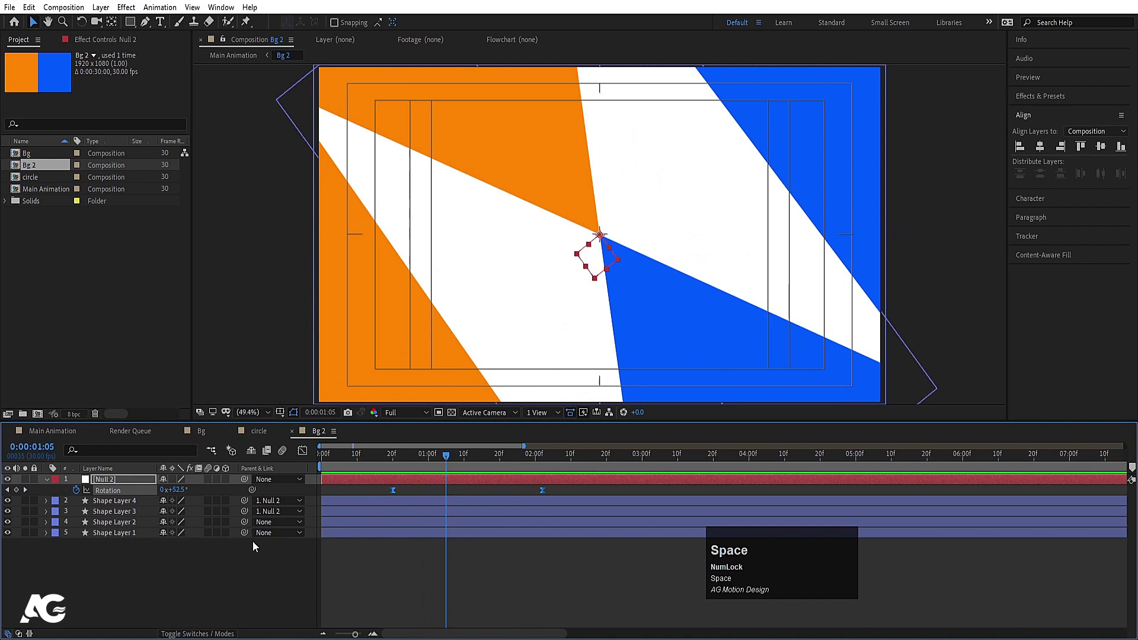
Stretch both triangle layers' Scale to 100,-183/184 and keyframe it.
left_click(131, 516)
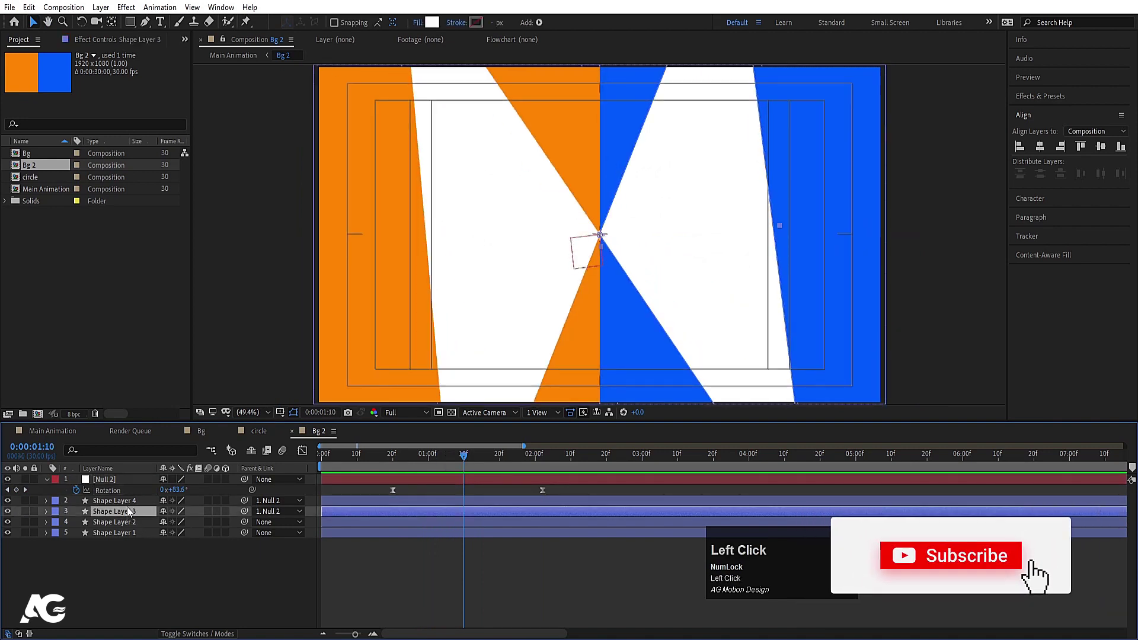
key("s")
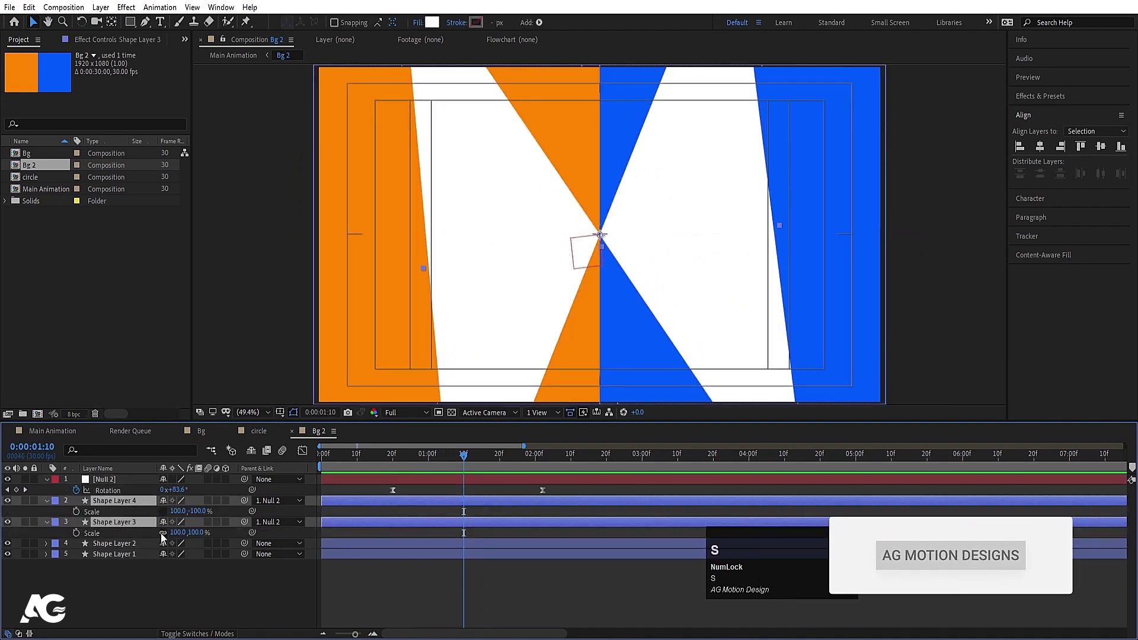
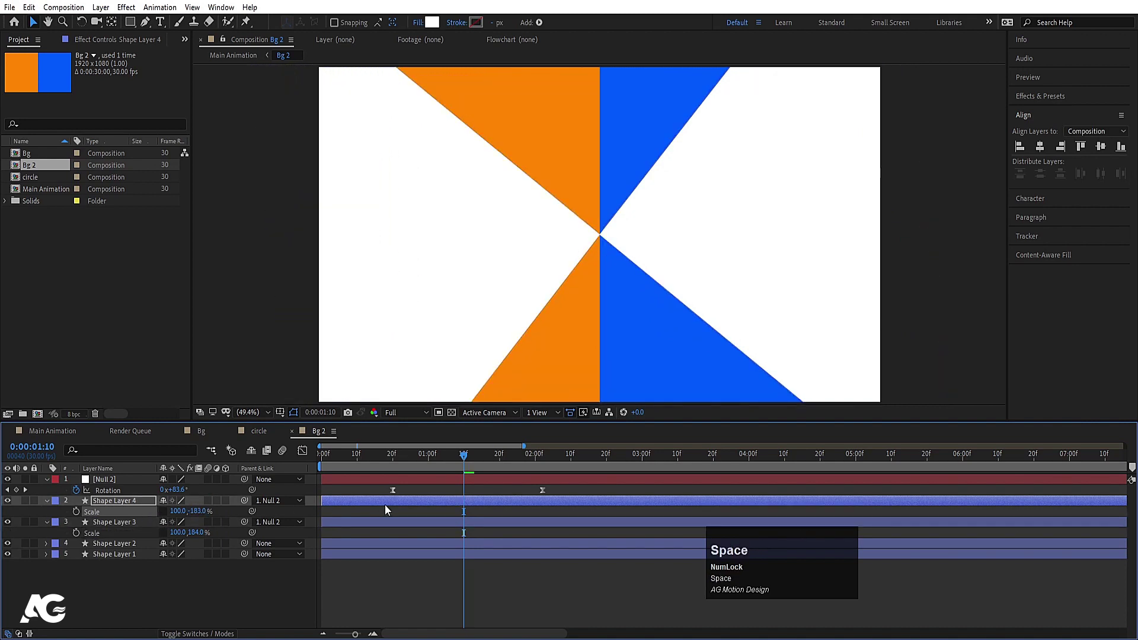
left_click(398, 467)
key("space")
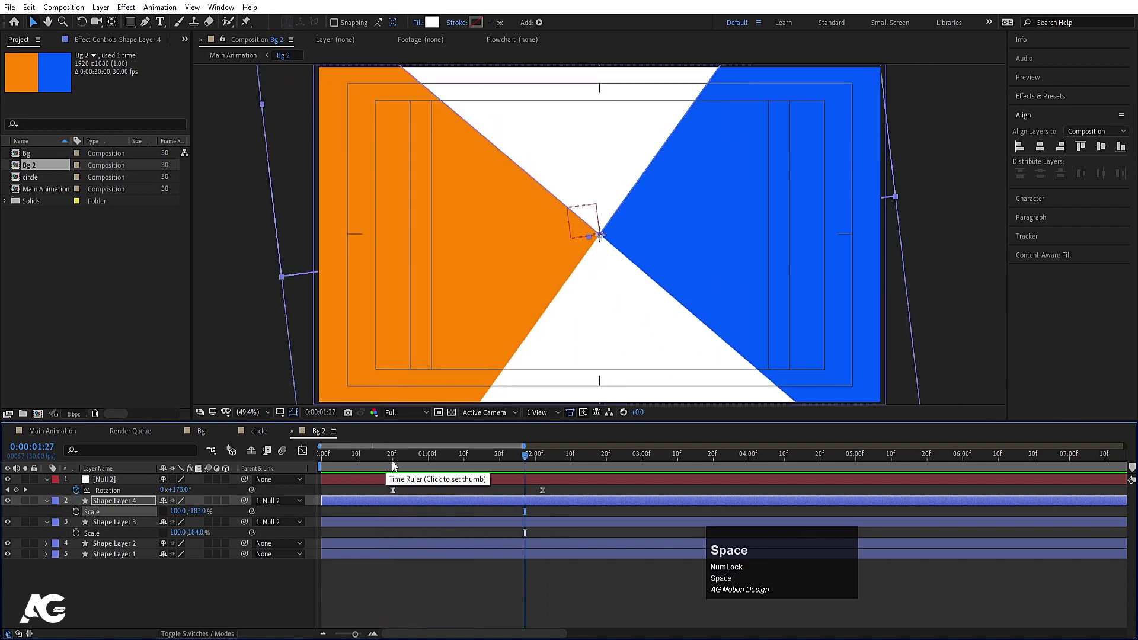
At the end of the rotation (2:02) set both triangles' width to 0 so they collapse.
key("j")
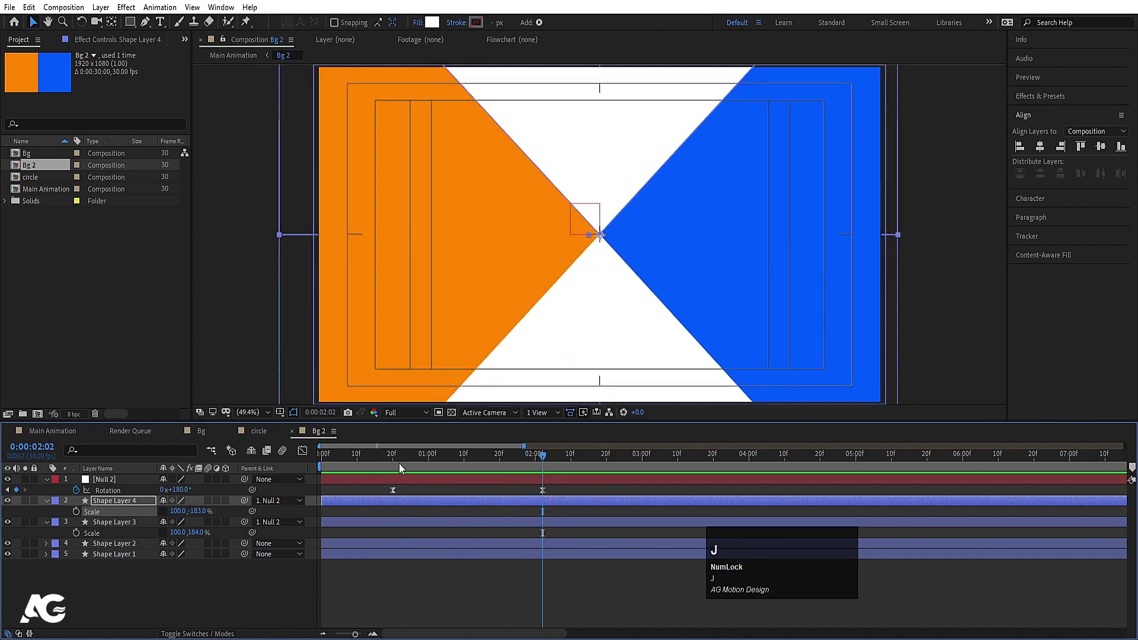
left_click_drag(397, 460, 78, 518)
key("k")
left_click(184, 512)
key("Return")
left_click(182, 535)
key("Return")
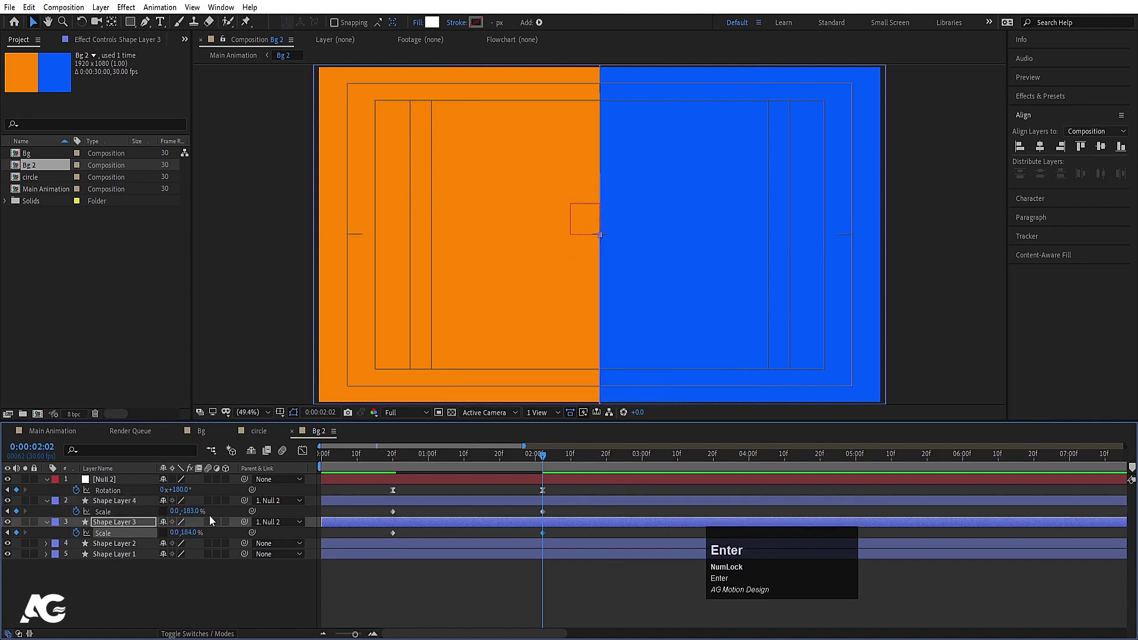
Easy-ease the null's rotation and the triangles' scale keyframes and preview.
key("j")
key("space")
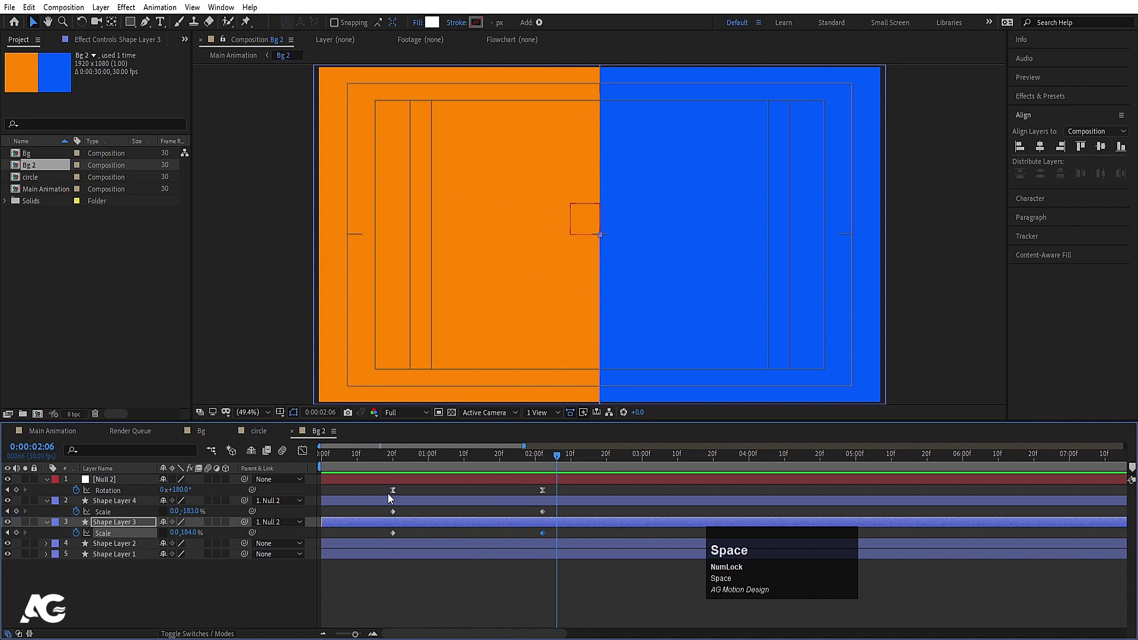
left_click(388, 497)
key("F9")
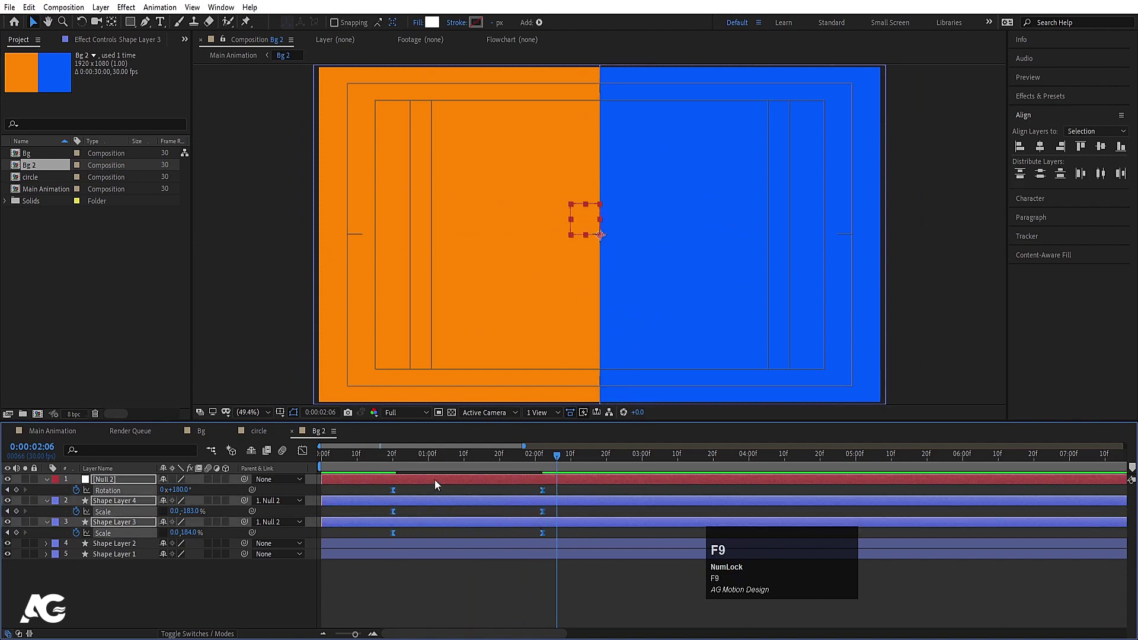
left_click(406, 466)
key("space")
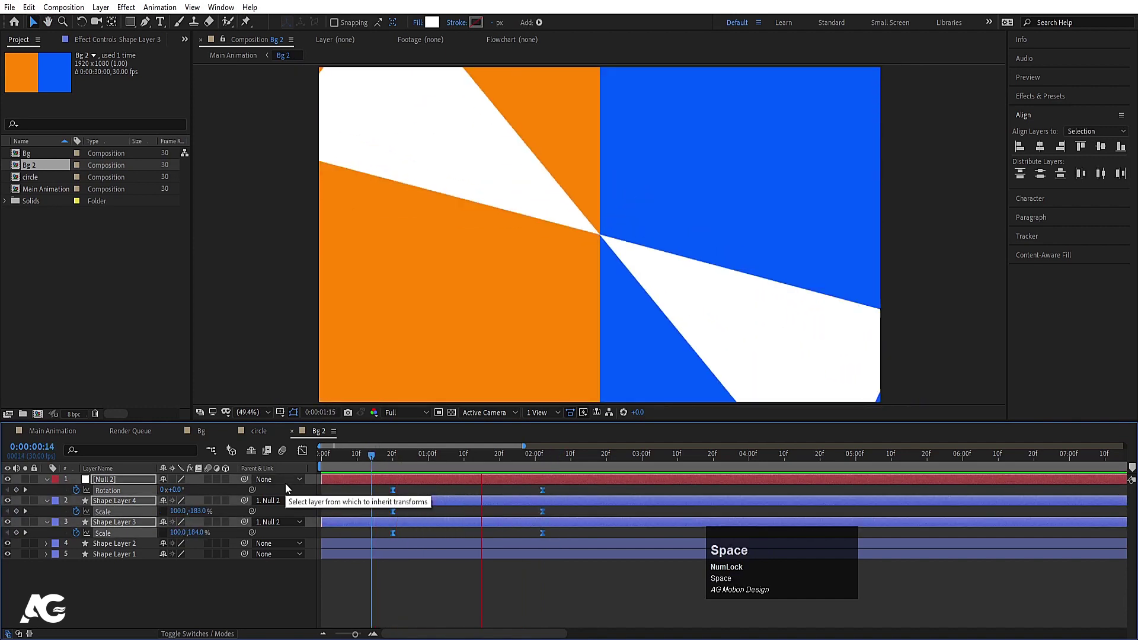
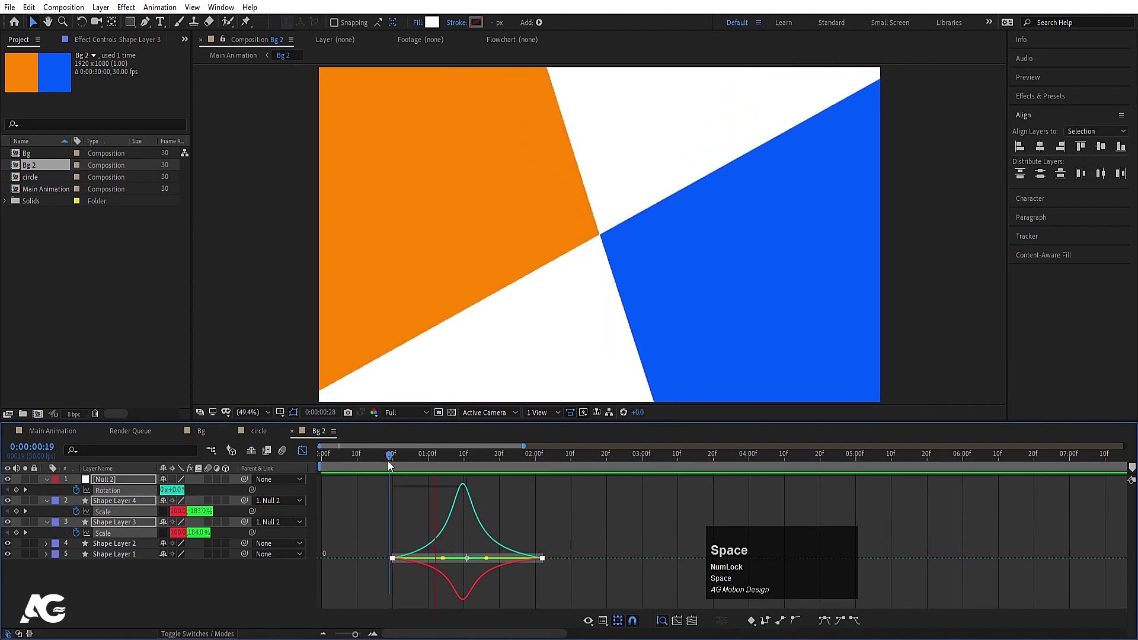
Parent the outer orange and blue shapes to Null 2 and preview the rotation.
left_click(306, 457)
key("j")
left_click(431, 582)
key("k")
left_click_drag(434, 549, 408, 464)
key("space")
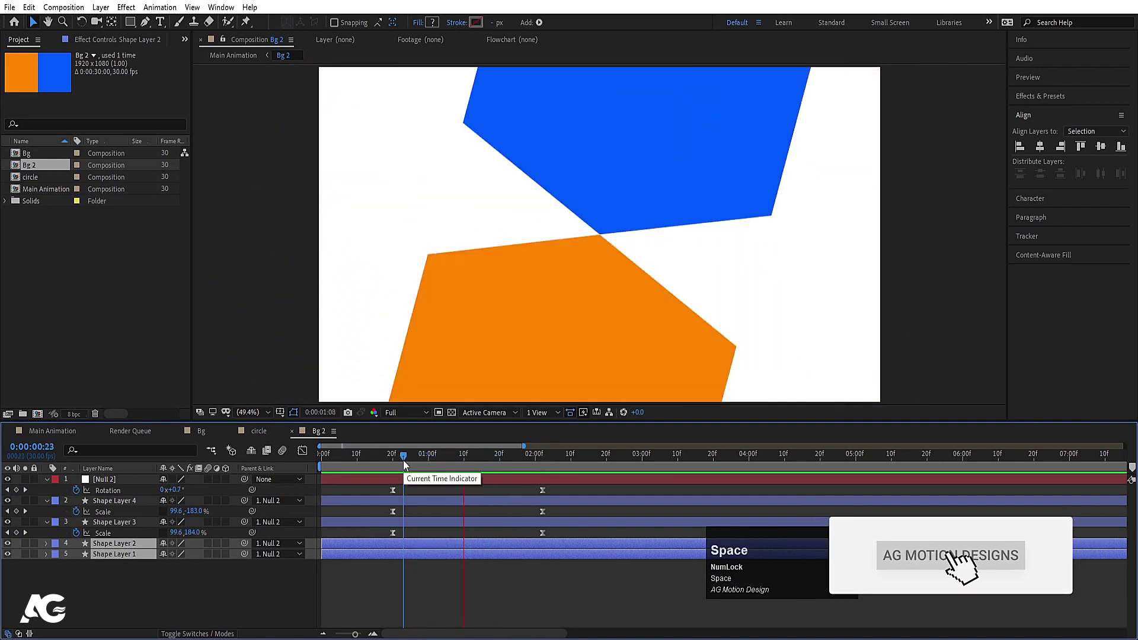
left_click_drag(446, 464, 103, 591)
Set the outer shapes' Scale to 100,151% and 100,153% to stretch them vertically.
key("s")
left_click(153, 604)
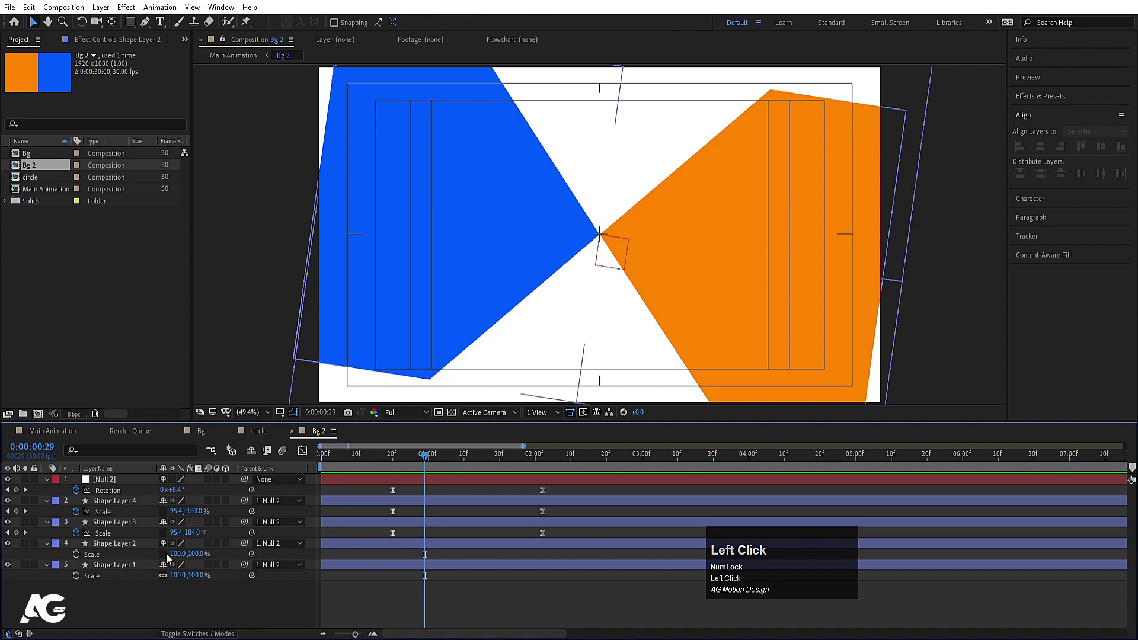
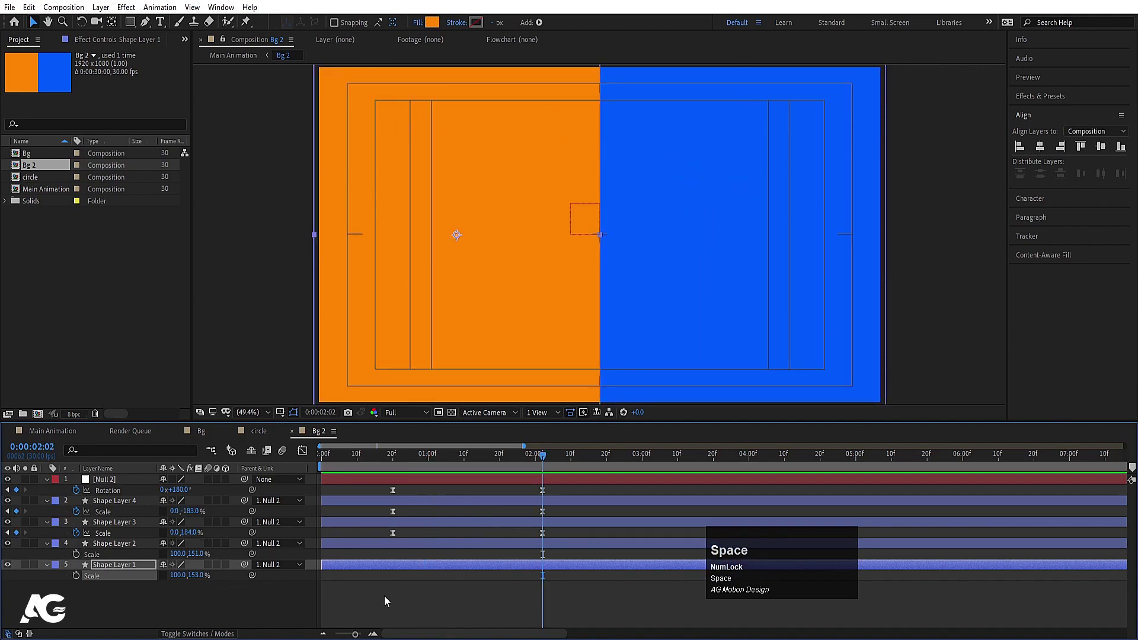
key("j")
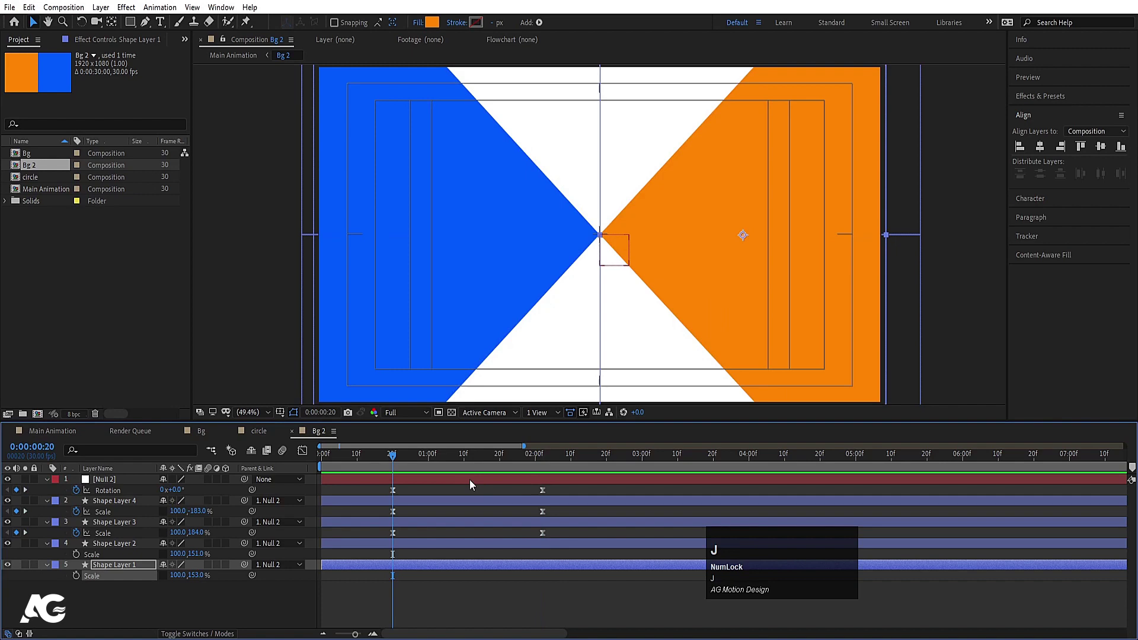
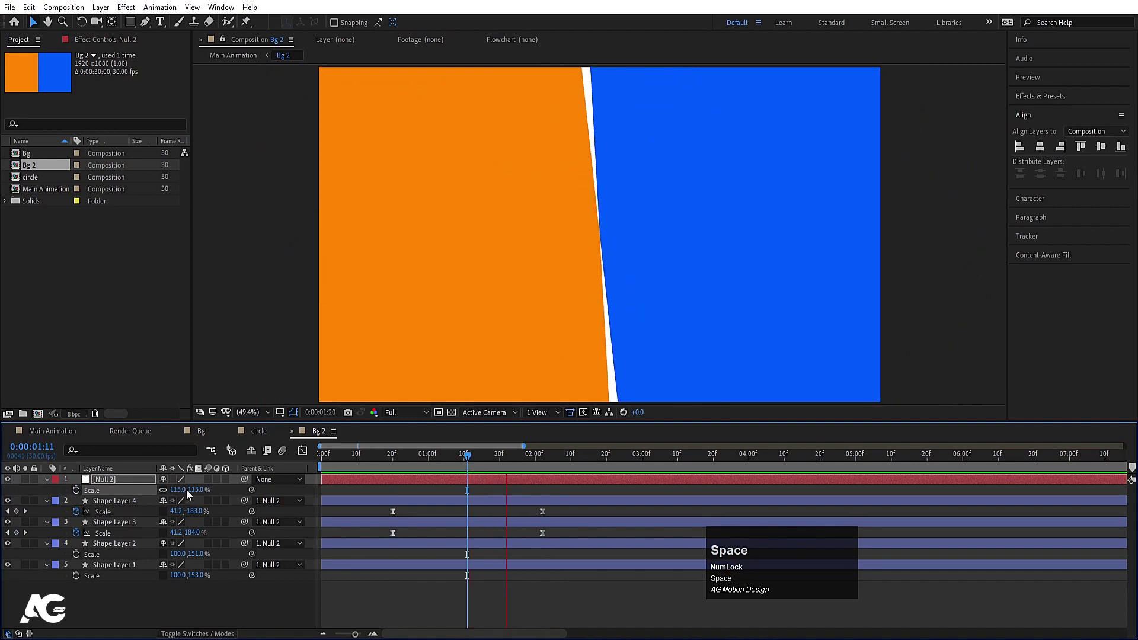
Scale Bg 2's null to 130% and preview the shapes following it.
left_click(435, 465)
key("space")
left_click(397, 468)
key("space")
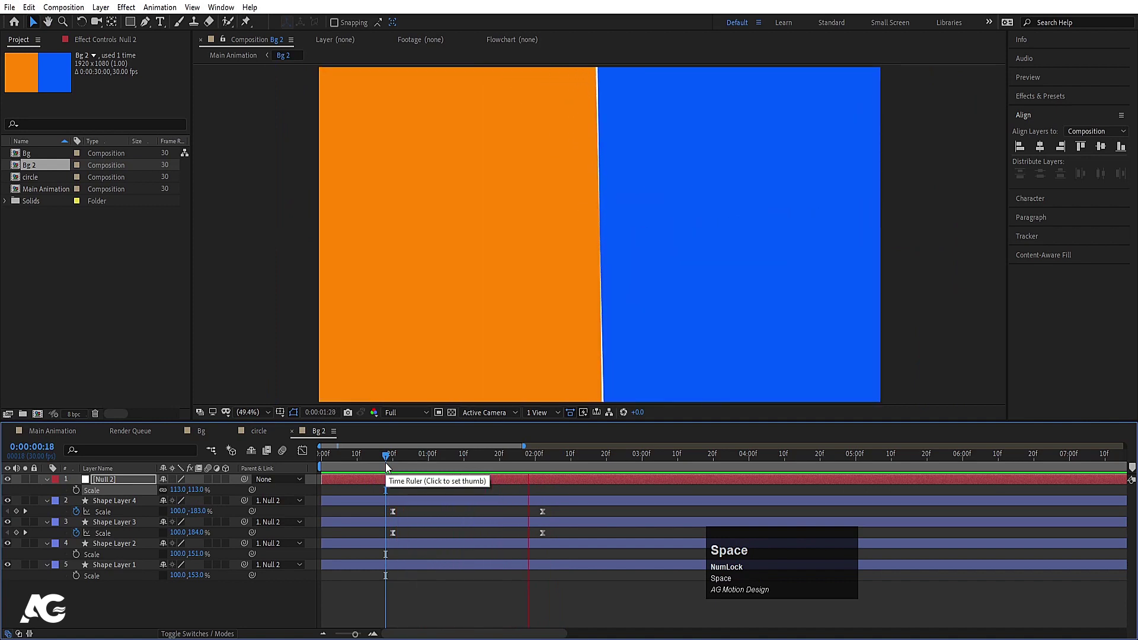
key("space")
left_click_drag(499, 462, 190, 493)
key("space")
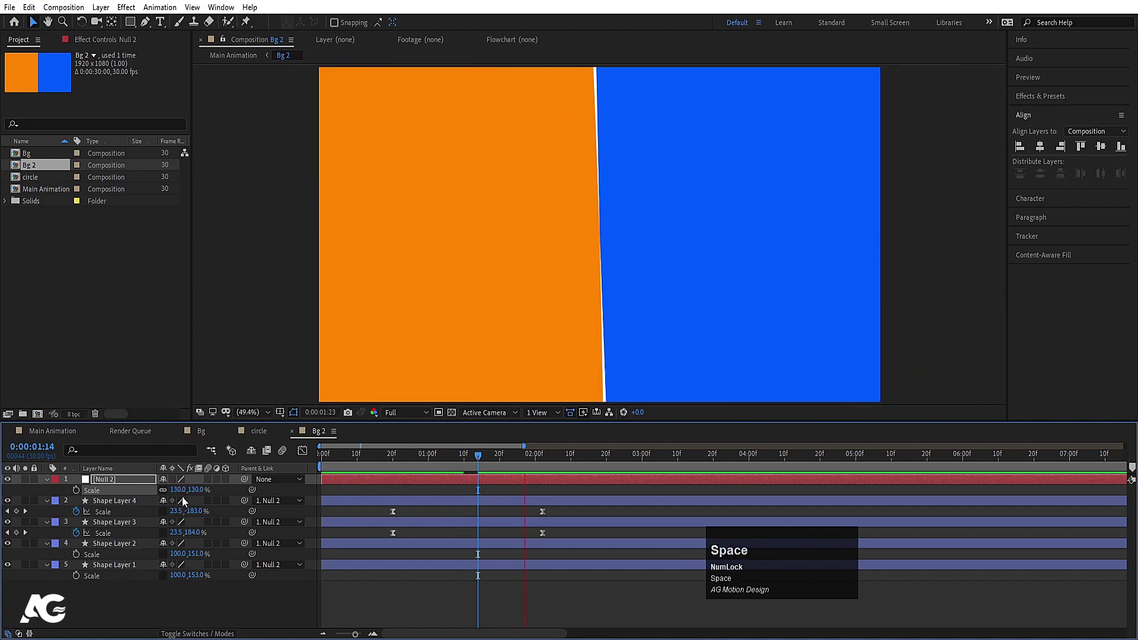
Return to the Main Animation composition that contains Bg 2.
key("j")
type("jj")
left_click(346, 467)
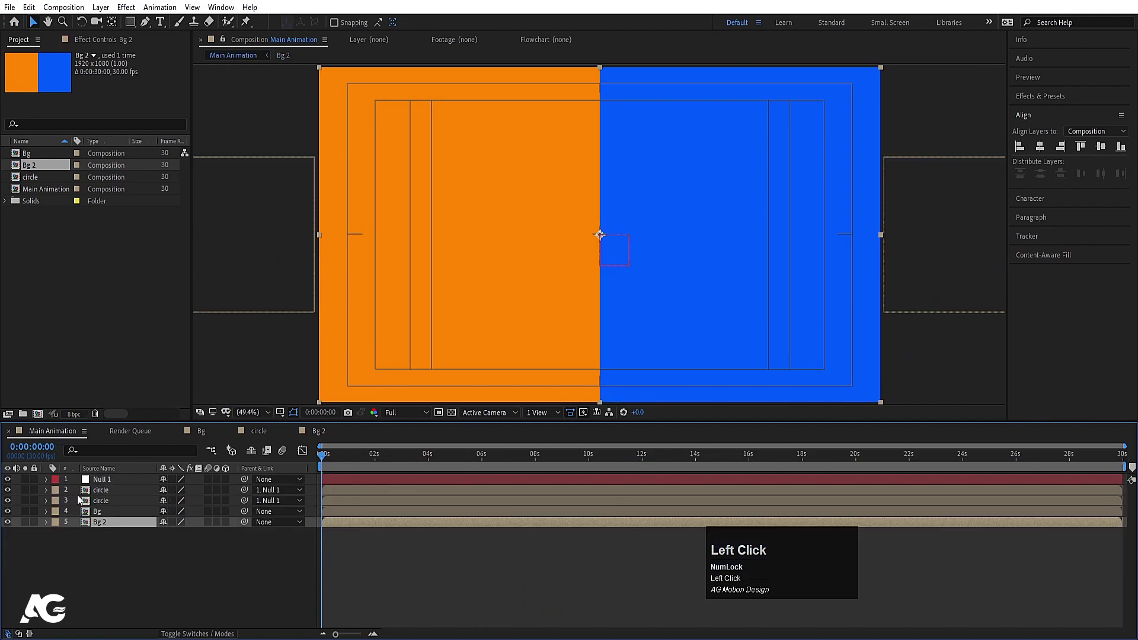
Hide the top layers and draw a large ellipse centred on the frame over Bg 2.
left_click(12, 507)
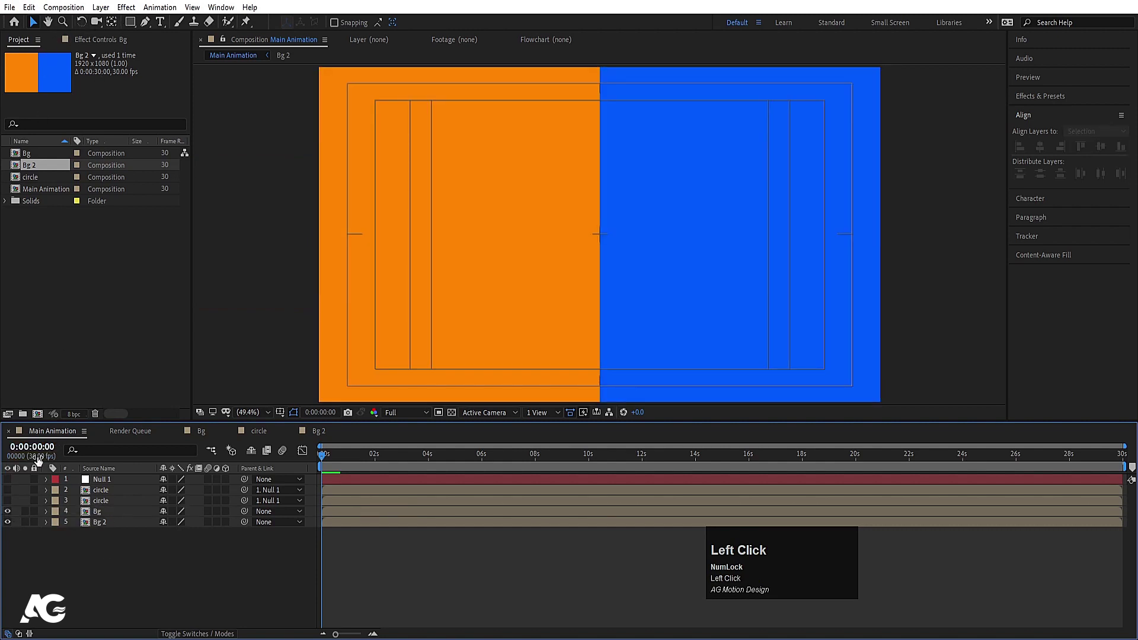
left_click_drag(9, 517, 151, 479)
key("ctrl+alt+Home")
left_click_drag(1042, 153, 114, 571)
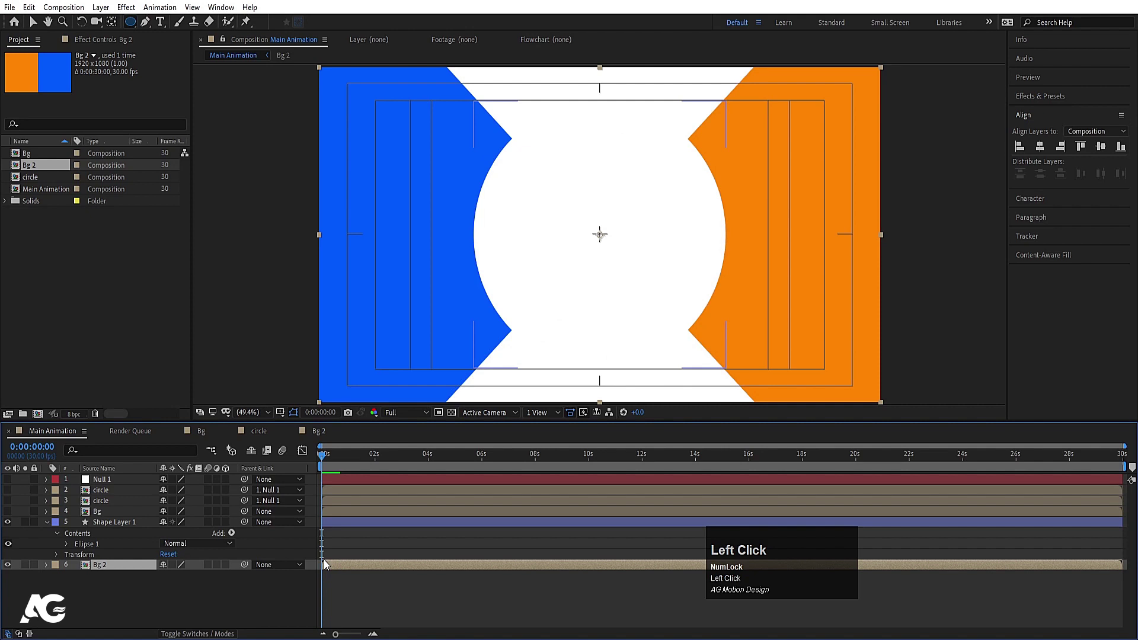
Set Bg 2's Track Matte to Alpha Matte Shape Layer 1 and move to the two-second point.
key("F4")
left_click(241, 568)
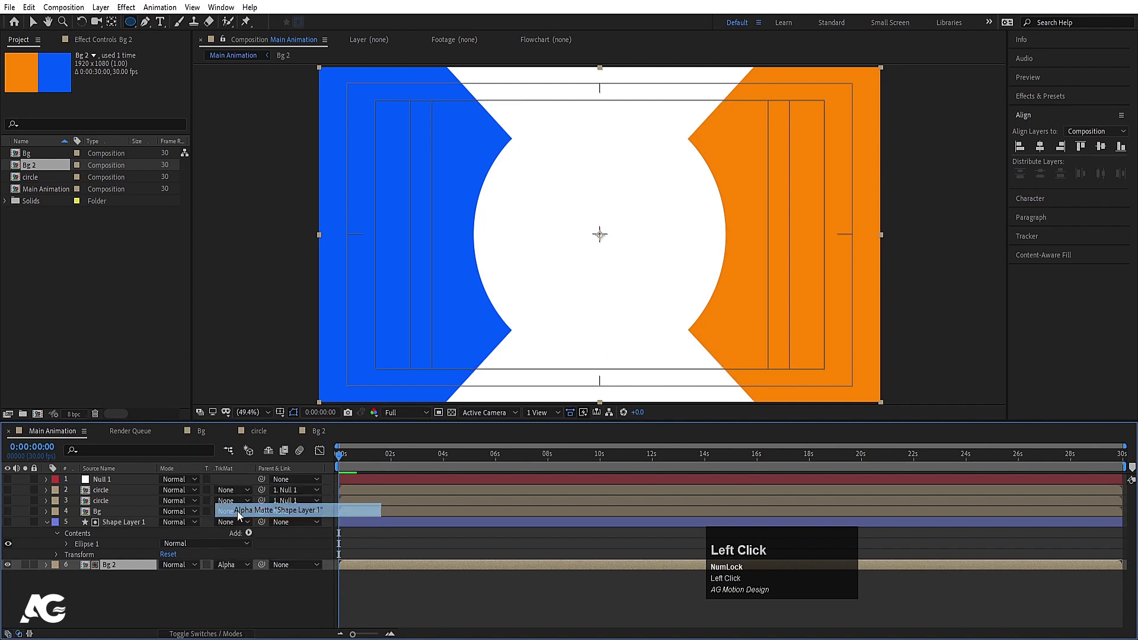
key("u")
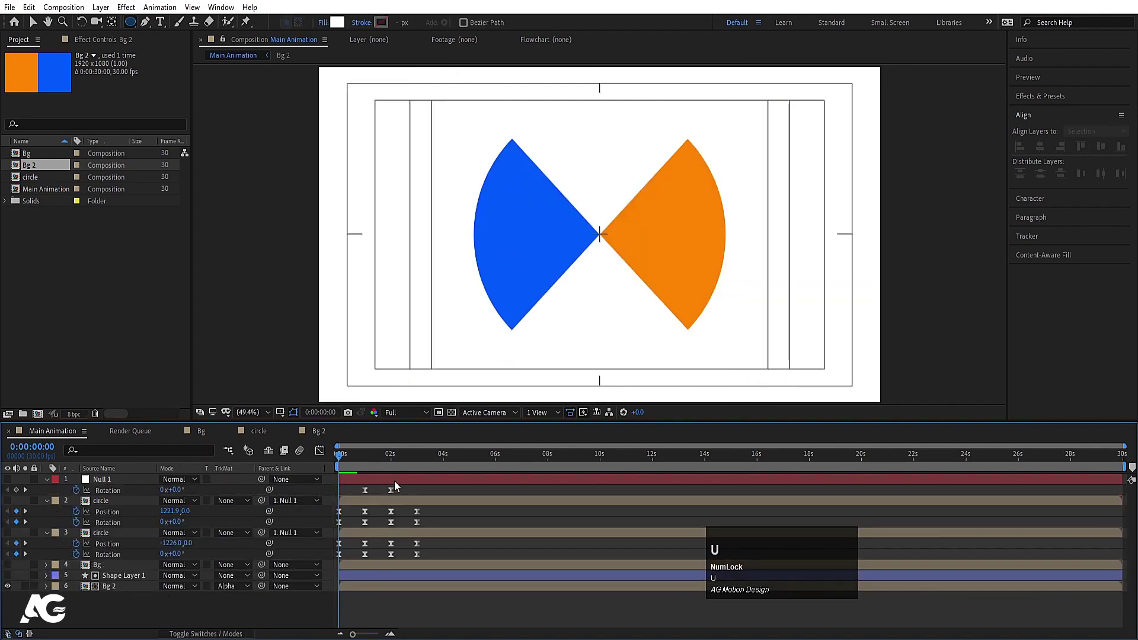
left_click(370, 459)
key("k")
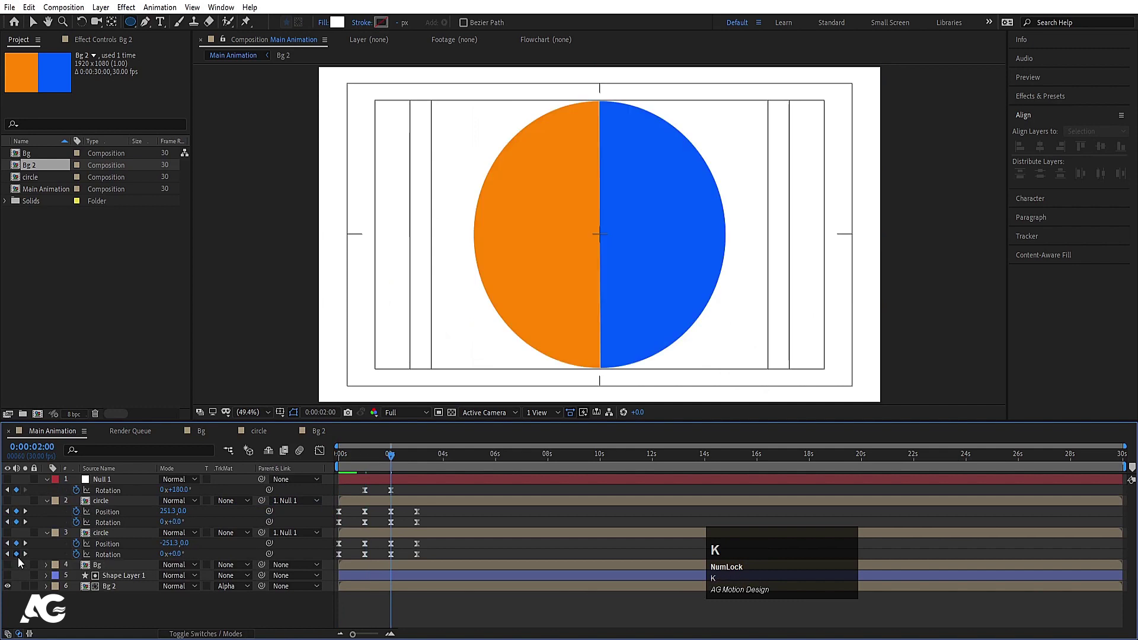
Unhide the layers, keyframe the matte circle's Scale from 0% to 264% after two seconds and ease it.
left_click_drag(12, 578, 10, 579)
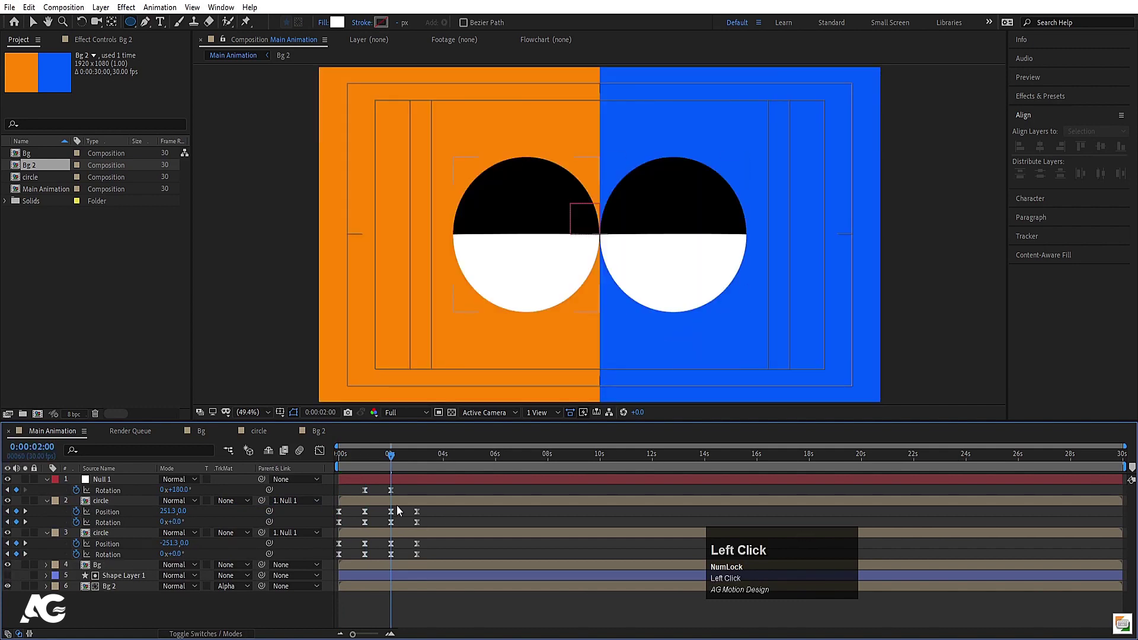
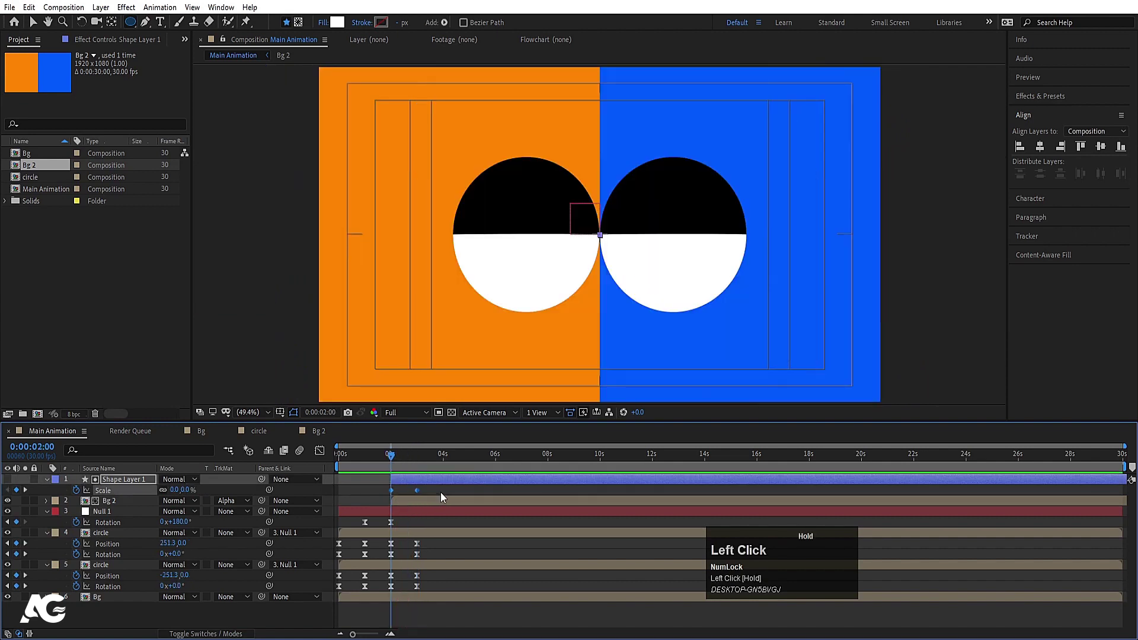
key("F9")
left_click_drag(383, 549, 323, 448)
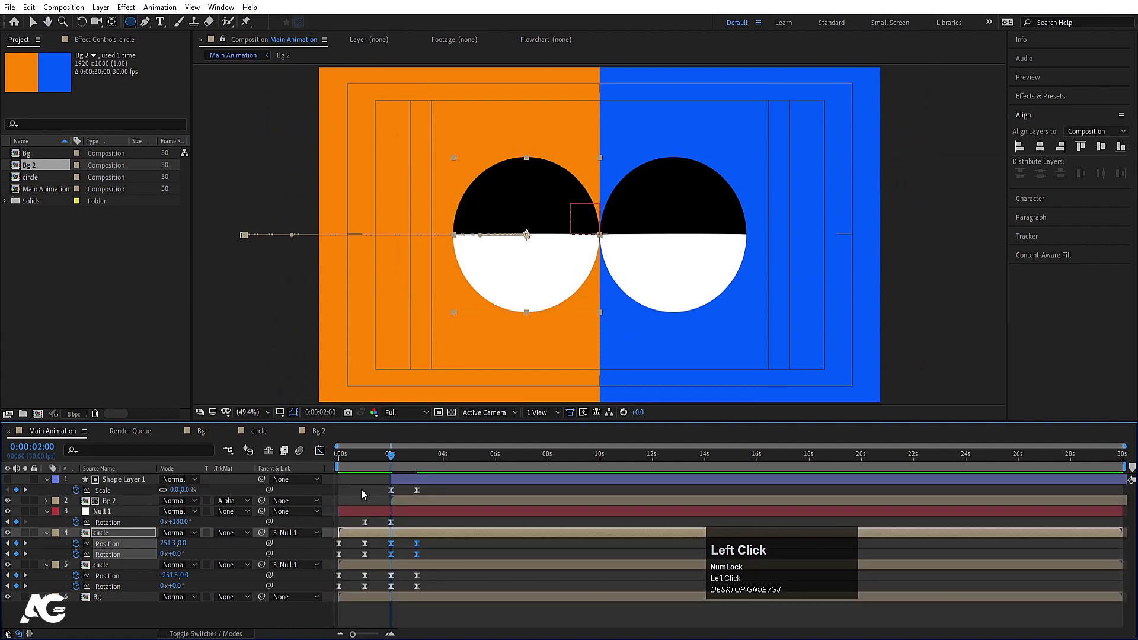
key("=")
key("=")
left_click_drag(380, 494, 447, 599)
key("space")
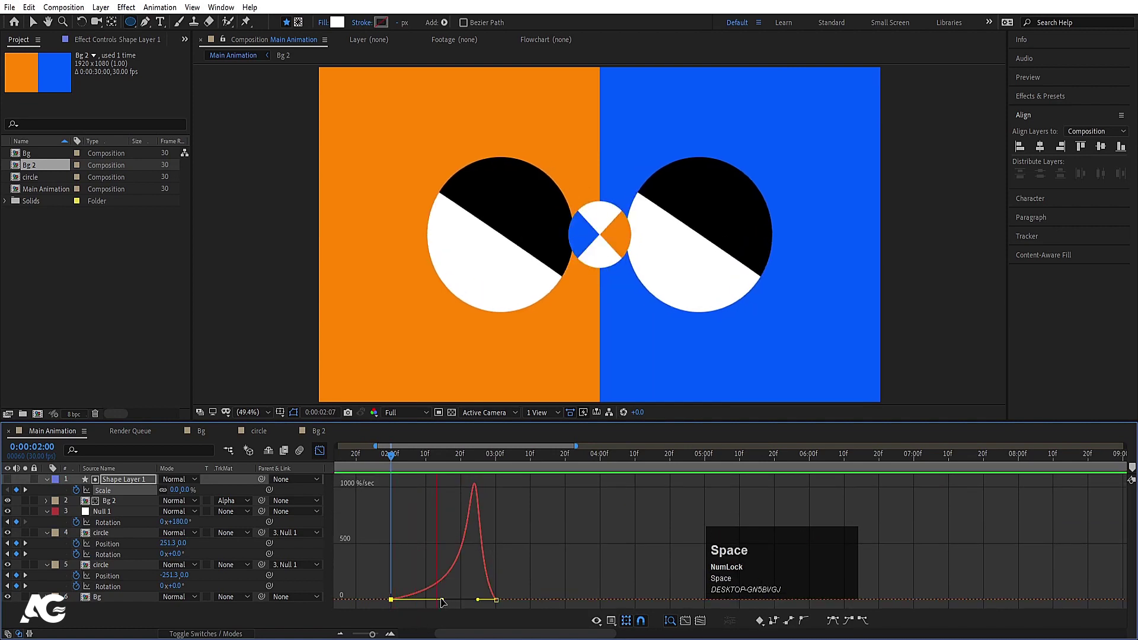
Reshape the scale speed curve in the Graph Editor for a snappier burst.
left_click(323, 457)
key("space")
left_click_drag(674, 464, 280, 487)
key("-")
key("space")
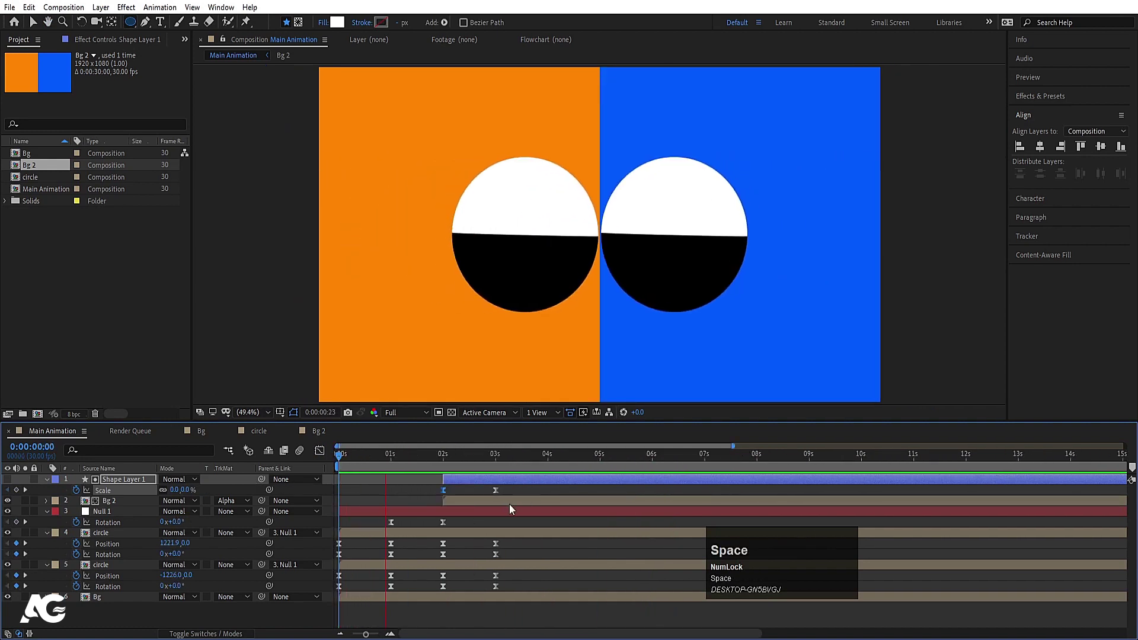
RAM preview the circular reveal growing over the circles' animation.
key("space")
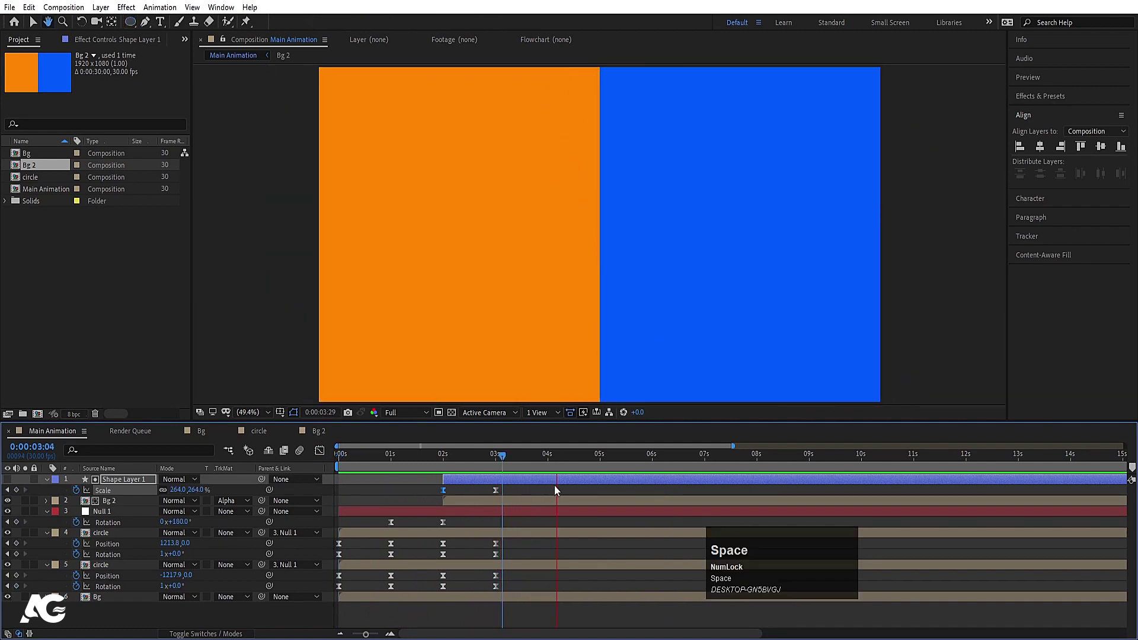
key("n")
key("space")
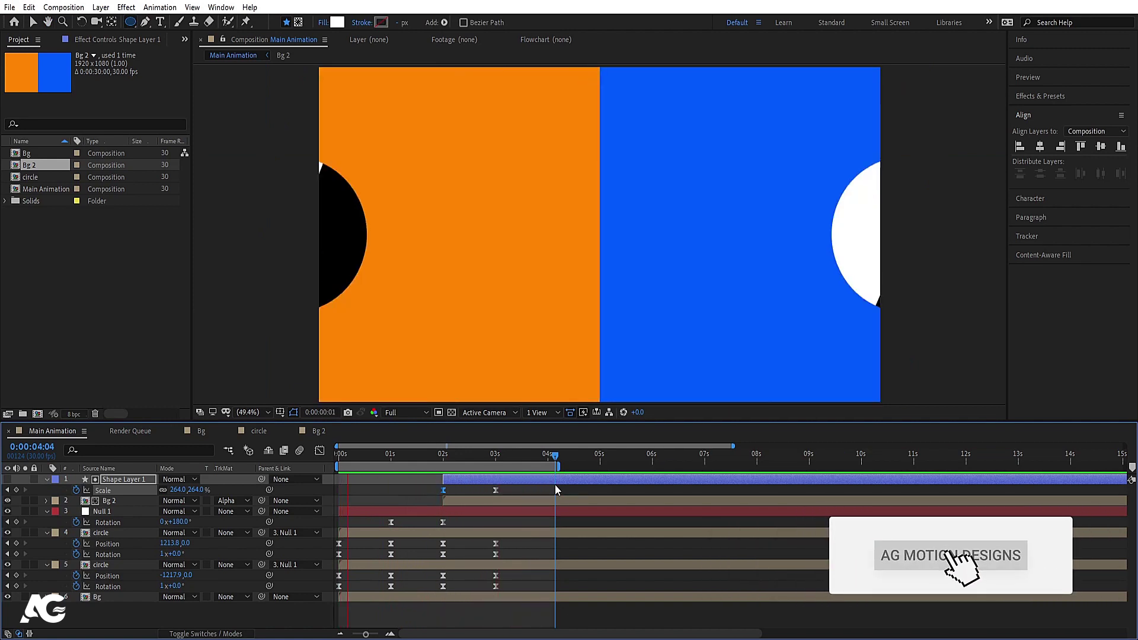
key("space")
left_click(418, 552)
Search 'tint' in Effects & Presets and apply Tint to one circle layer.
key("u")
left_click(390, 529)
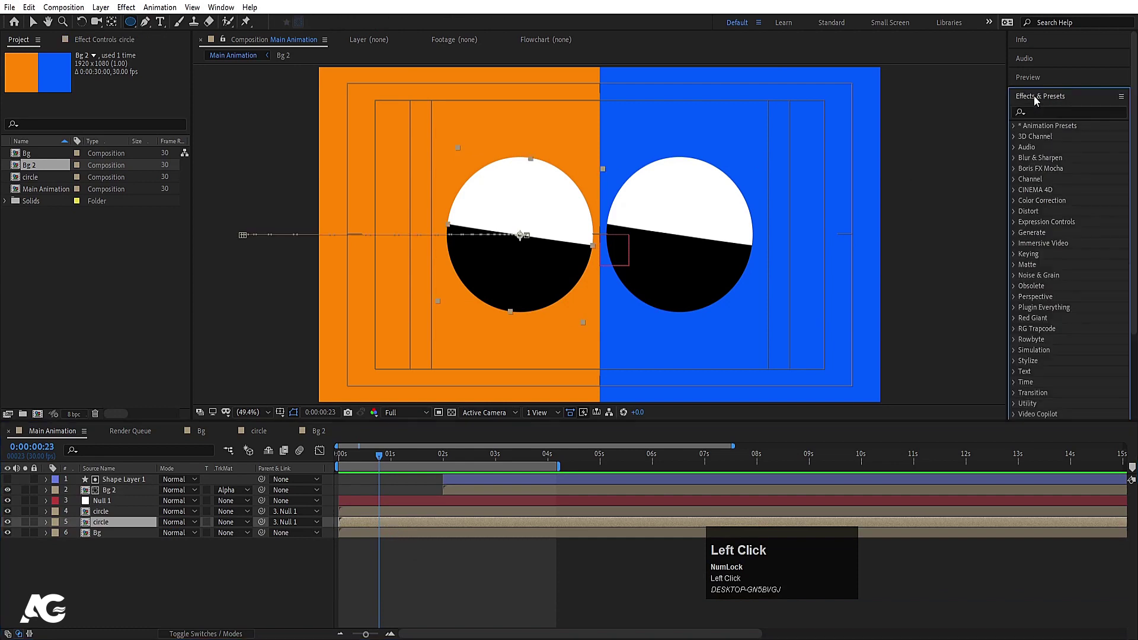
type("tint")
left_click(1062, 178)
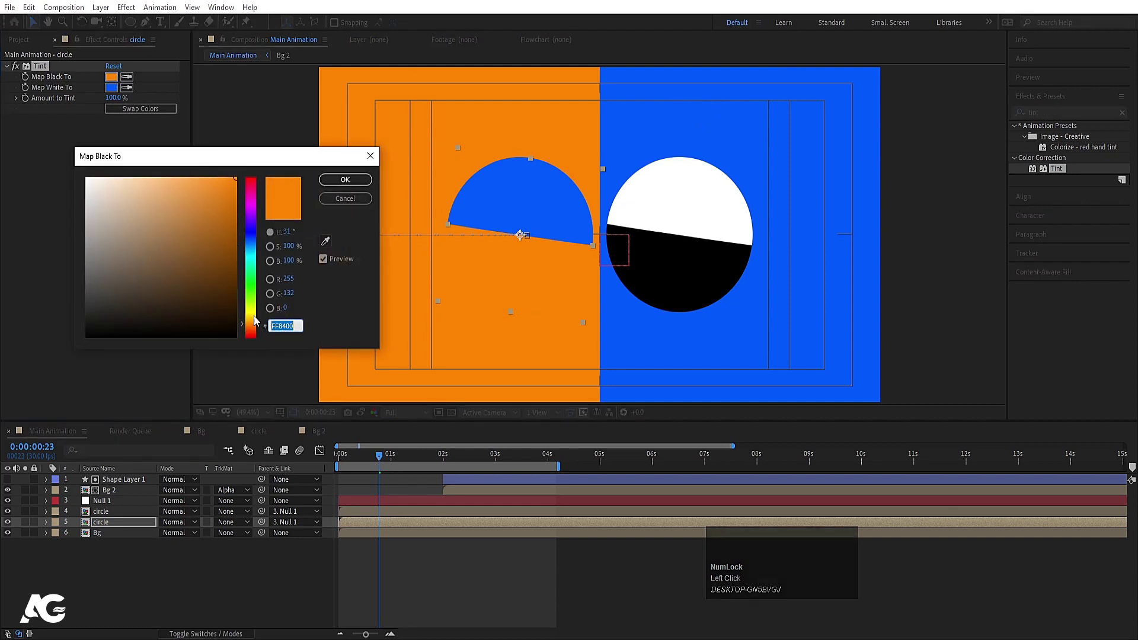
Set Tint's Map Black To purple and Map White To yellow and play back.
left_click_drag(256, 328, 250, 317)
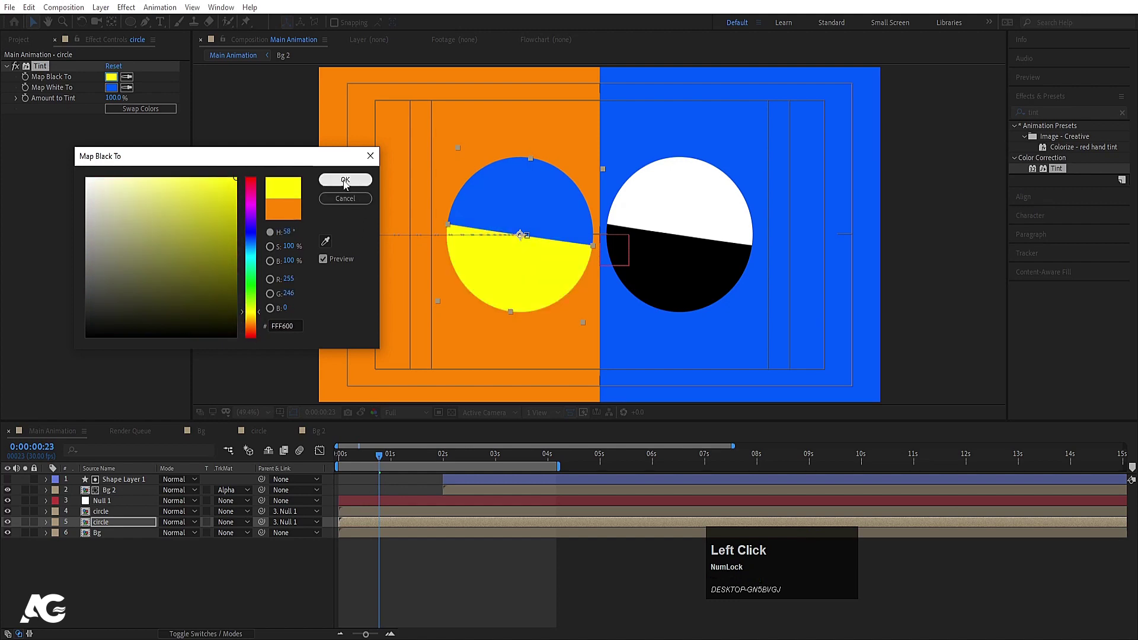
left_click(348, 183)
key("space")
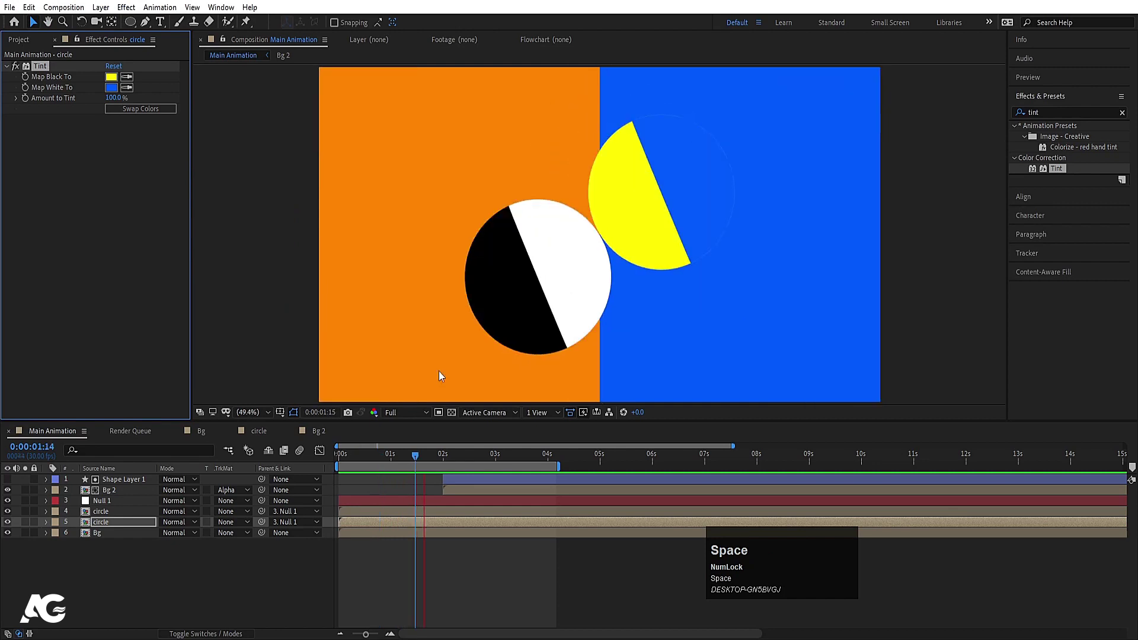
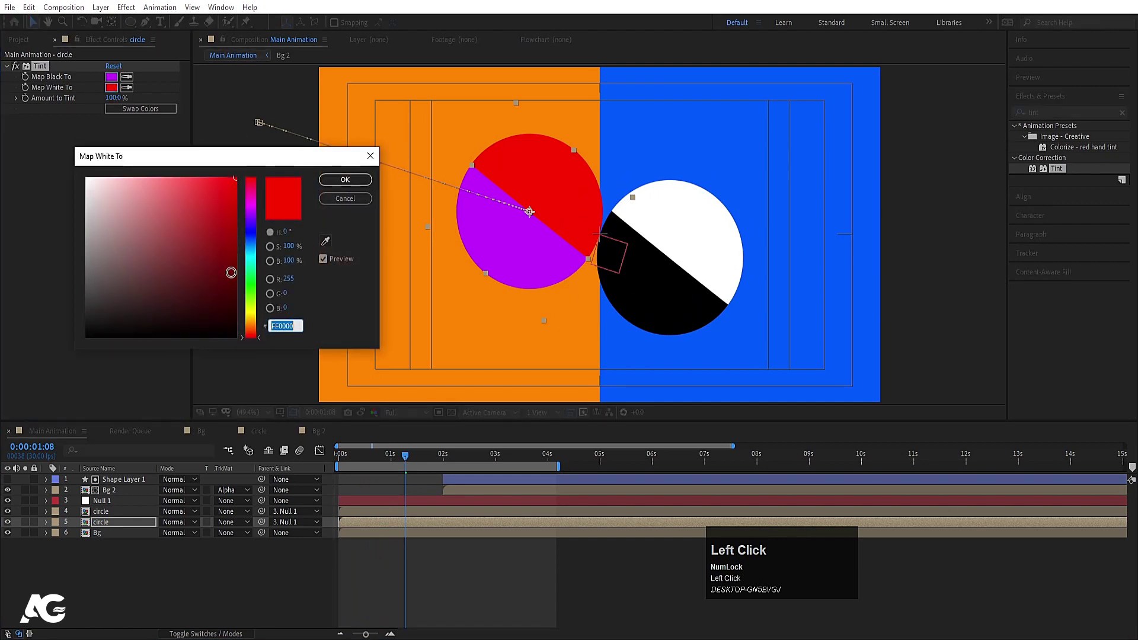
key("space")
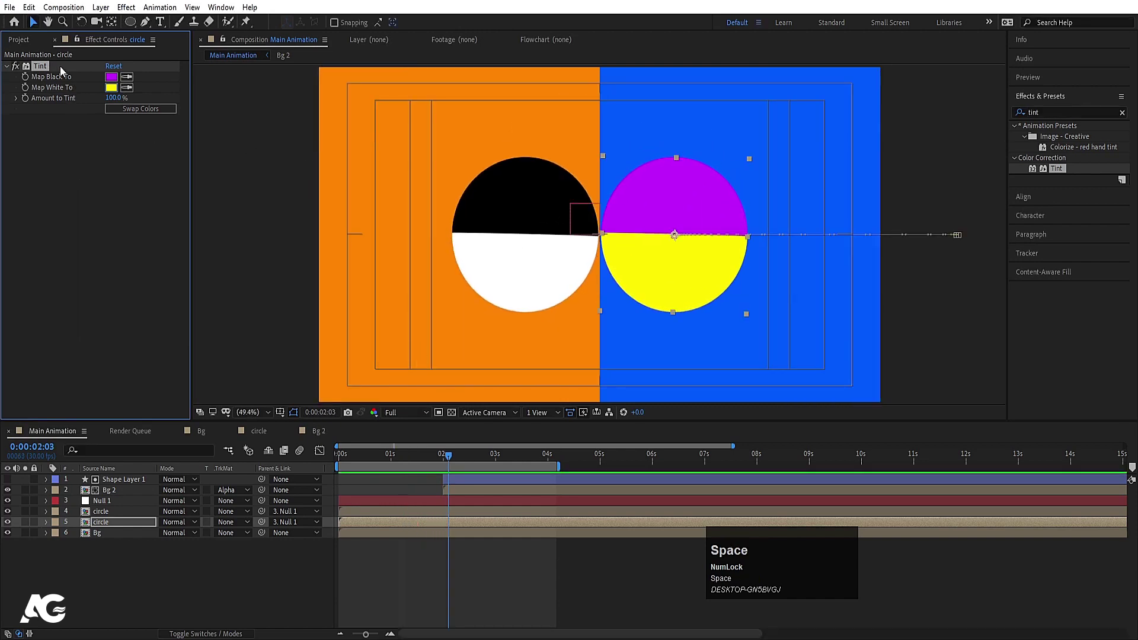
Copy the Tint effect and paste it onto the other circle layer.
left_click(47, 71)
key("ctrl+c")
left_click(133, 519)
key("ctrl+v")
left_click(119, 116)
key("space")
Play back both yellow/purple circles spinning in, then bring up a circle layer's options.
left_click(429, 461)
key("space")
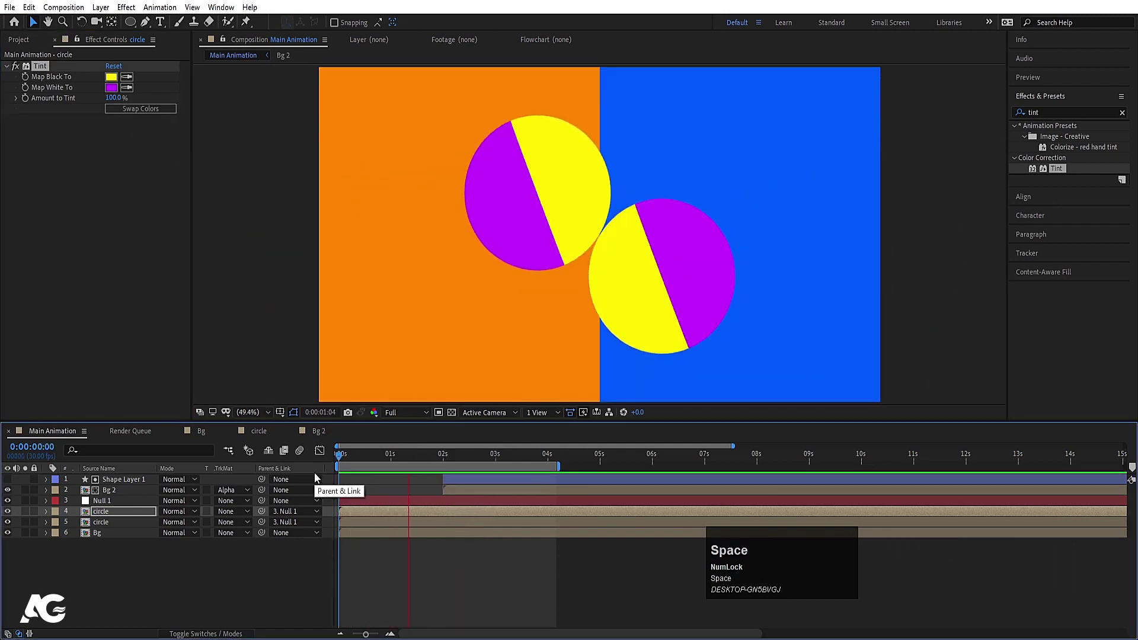
key("space")
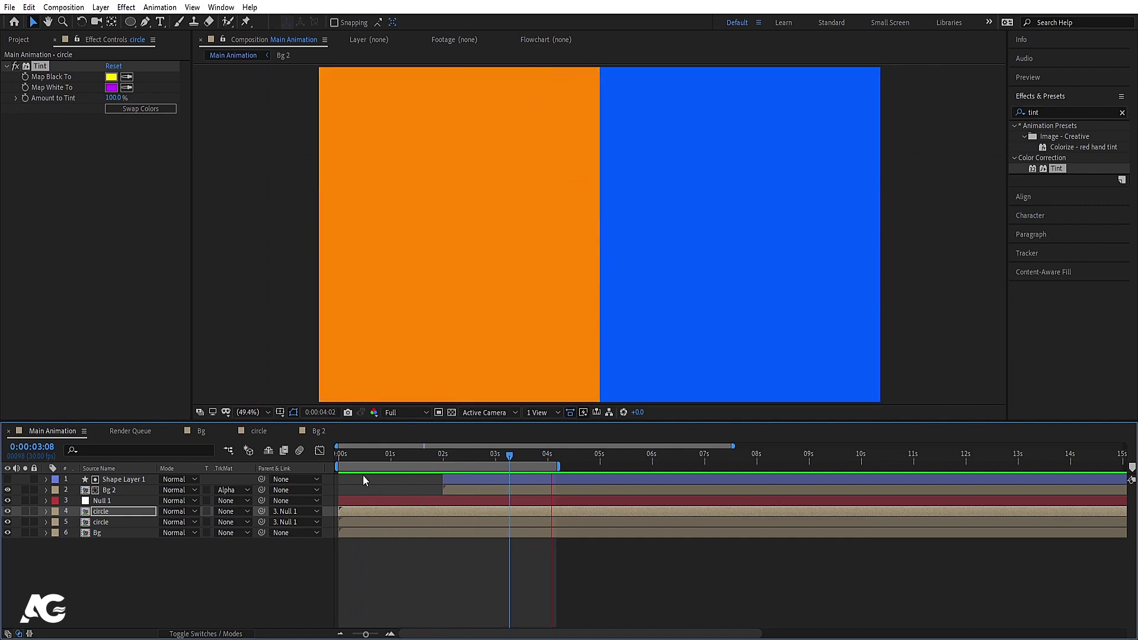
key("space")
left_click(126, 512)
right_click(124, 516)
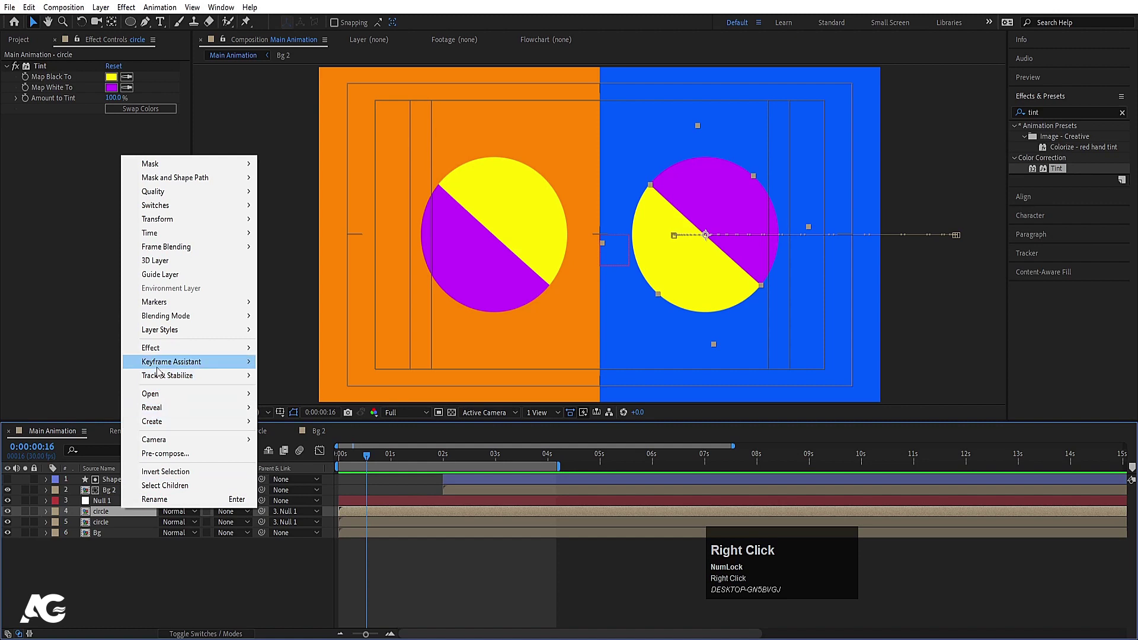
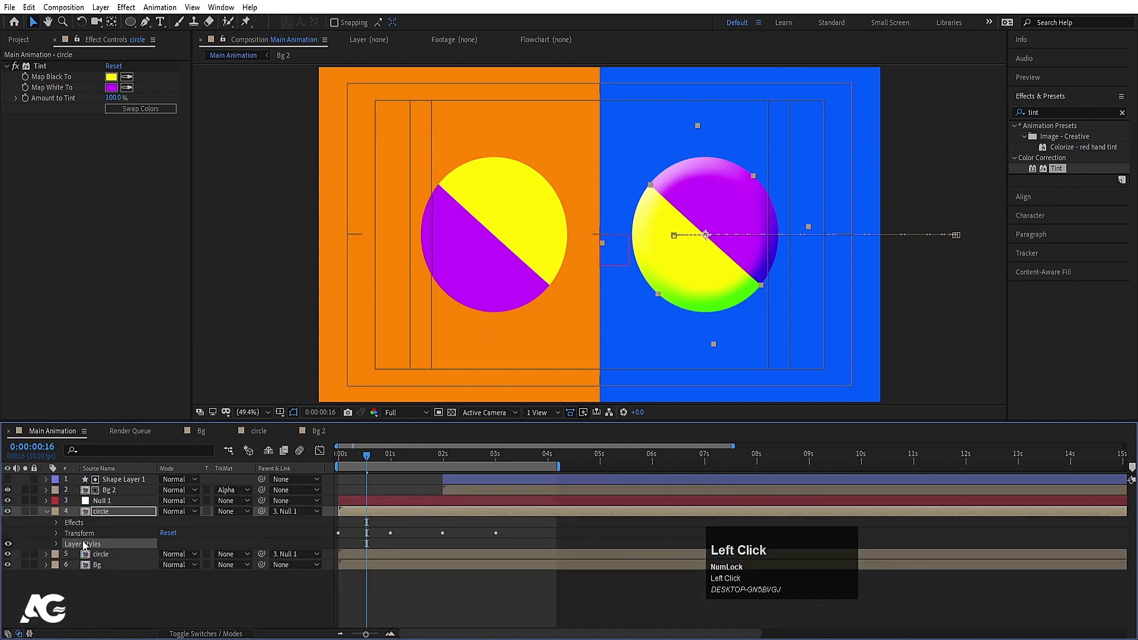
Copy the circle's layer styles and paste them onto the other circle layer.
key("ctrl+c")
left_click(103, 559)
key("ctrl+v")
key("space")
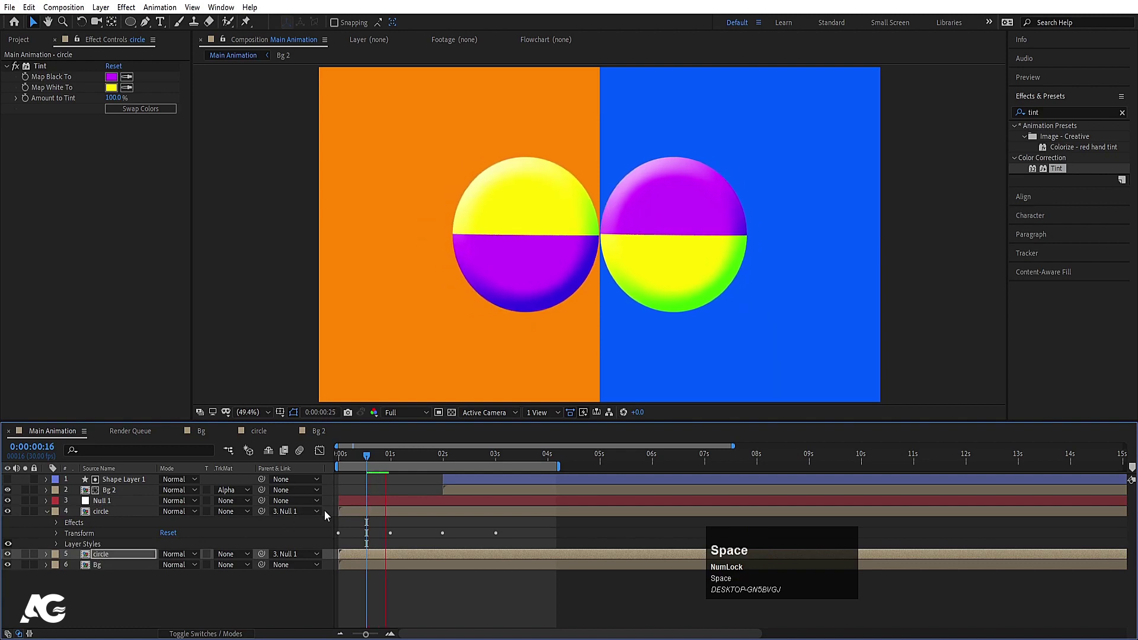
Try pasting the styles onto the Bg layer and inside the Bg composition, undoing each attempt.
key("space")
left_click(144, 570)
key("ctrl+v")
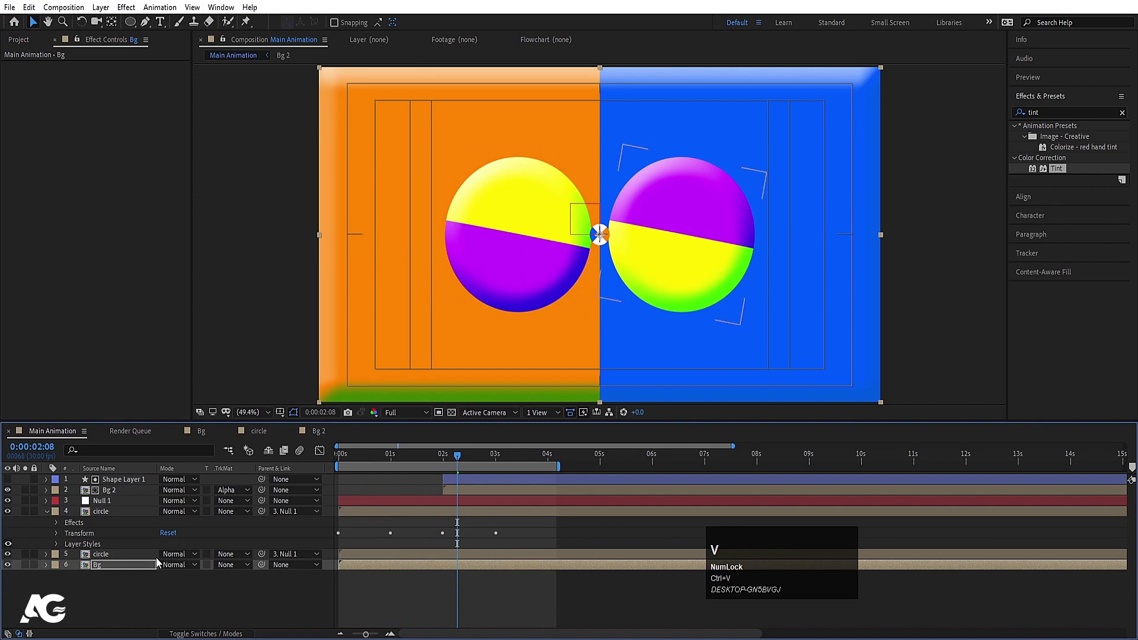
key("ctrl+z")
left_click(102, 571)
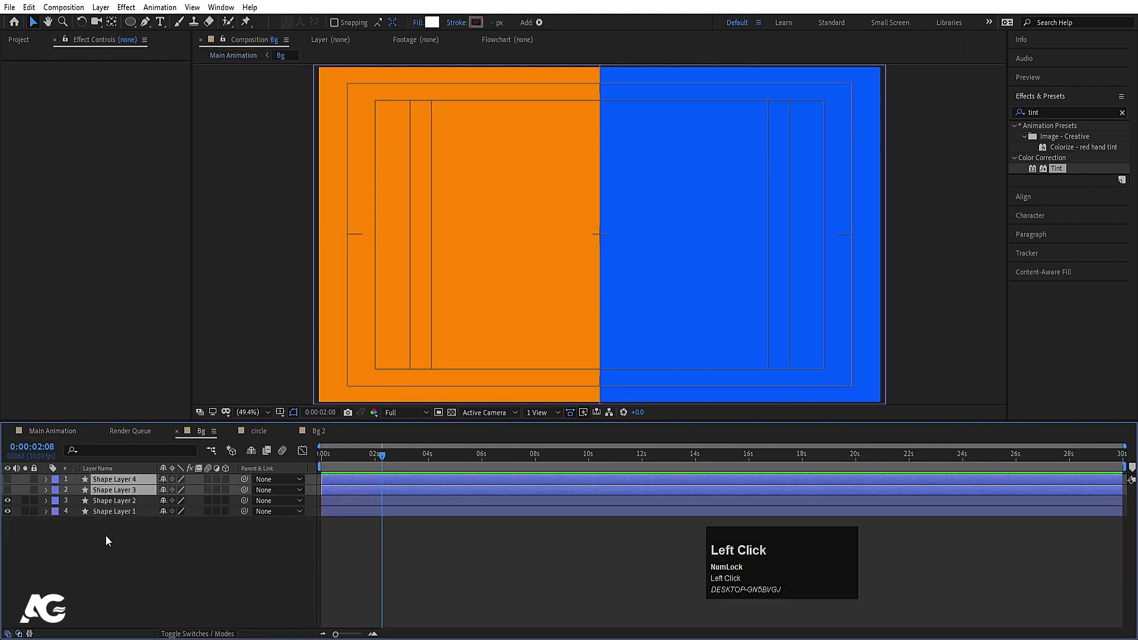
key("ctrl+v")
left_click(133, 517)
key("ctrl+v")
key("ctrl+z")
Return to Main Animation, undo another paste, then apply the Tint effect to the circle layer.
left_click(62, 433)
key("space")
left_click(480, 499)
key("ctrl+v")
key("space")
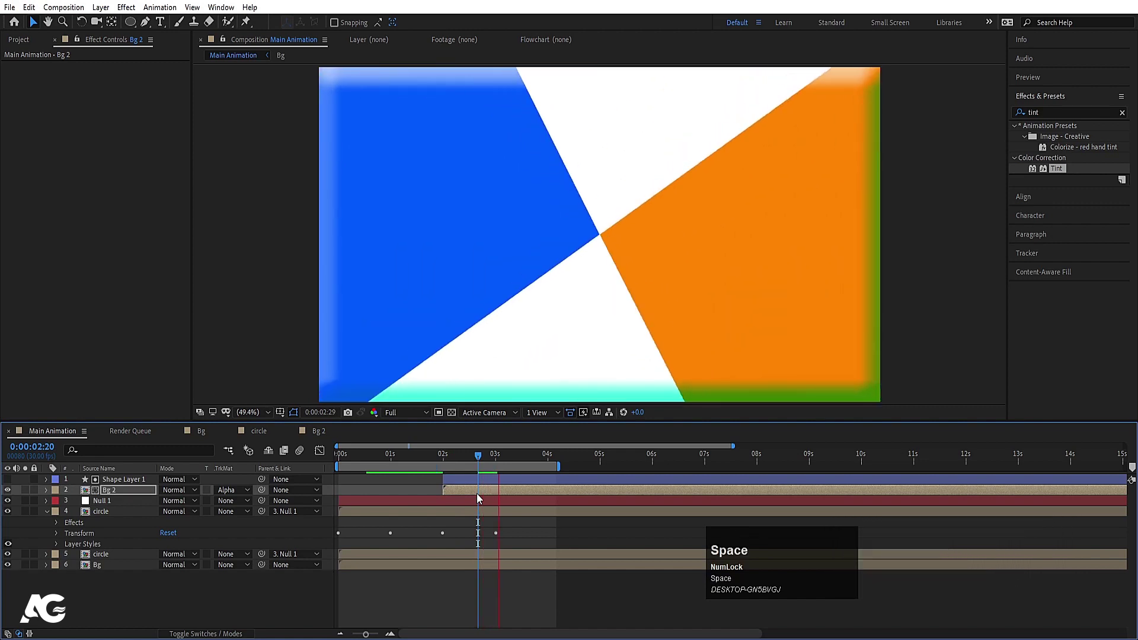
key("ctrl+z")
key("space")
left_click_drag(462, 462, 415, 512)
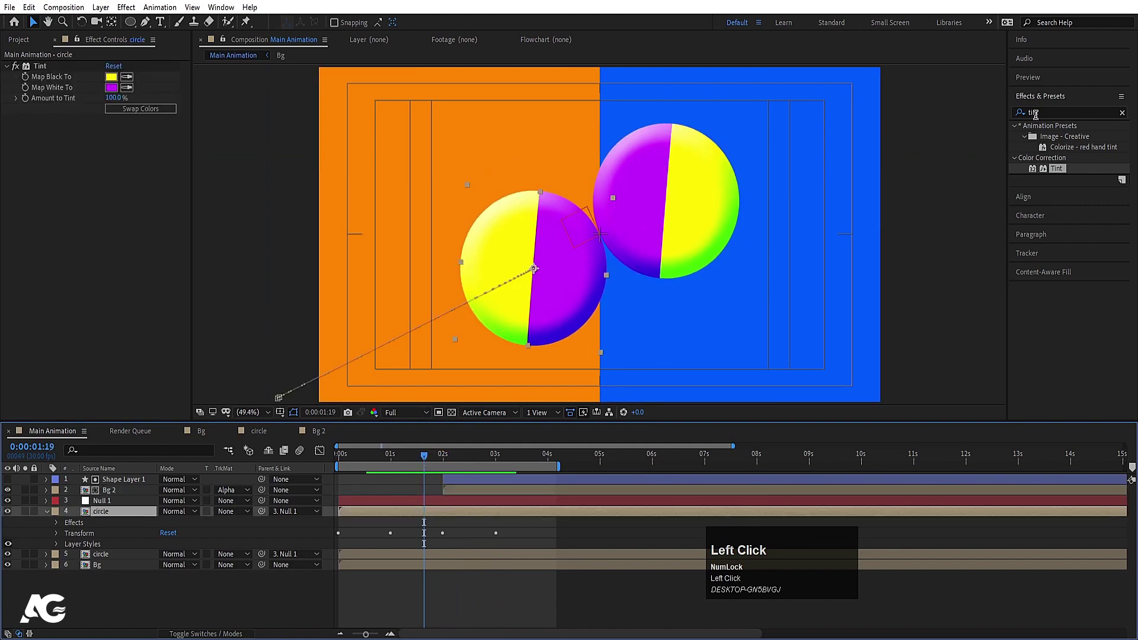
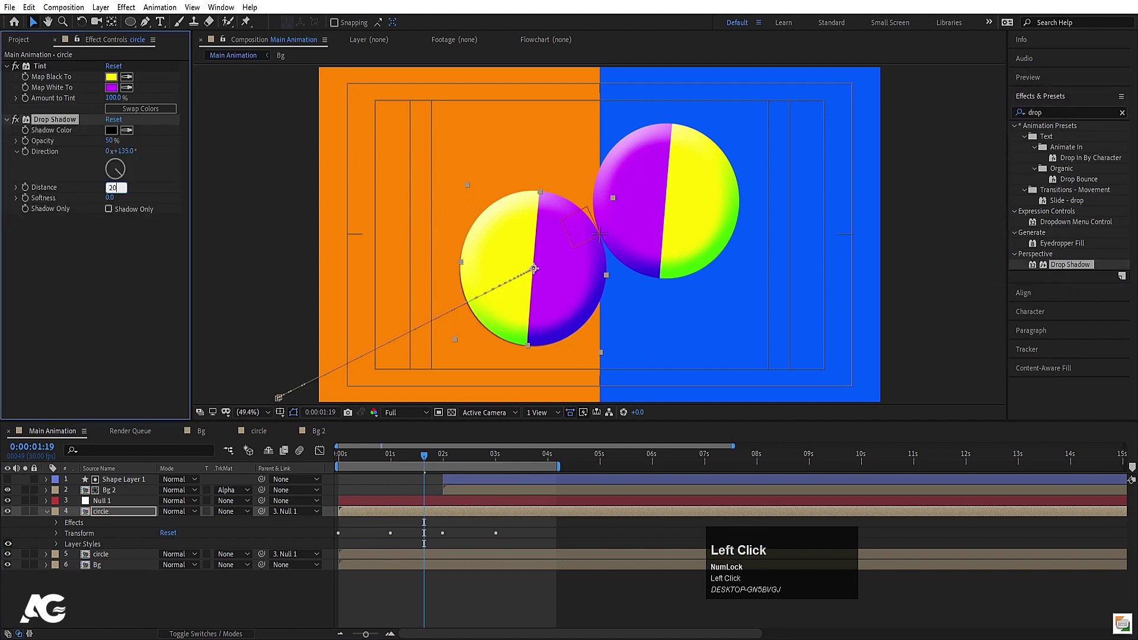
Set the Drop Shadow to distance 20, softness 300, opacity 40% with a white colour.
key("Return")
left_click(116, 200)
key("Return")
left_click(118, 196)
key("Return")
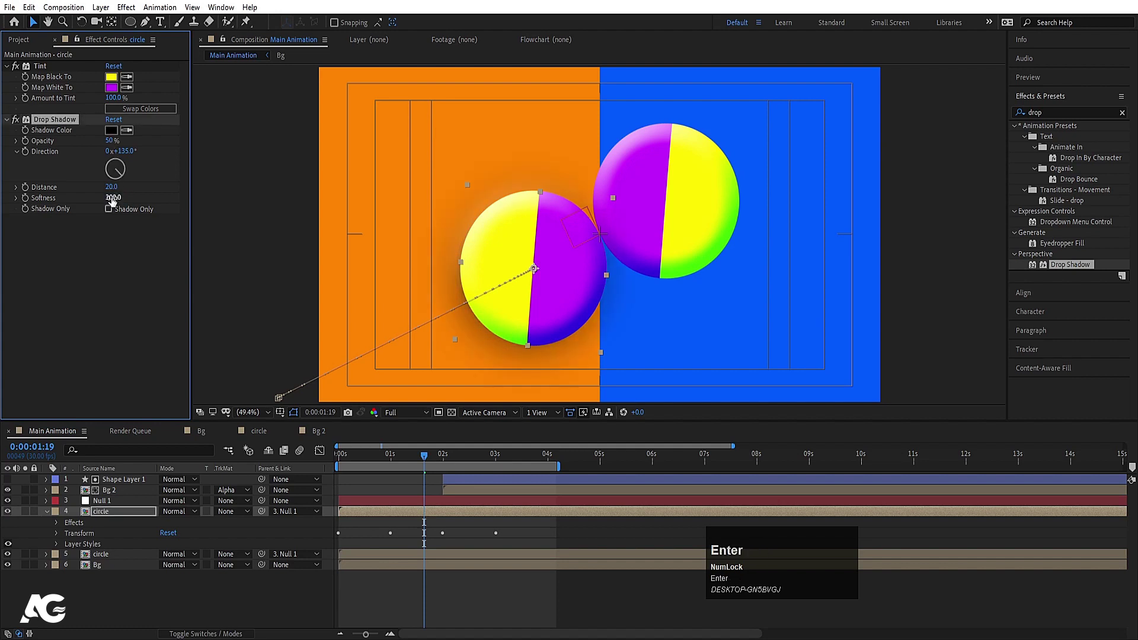
left_click(114, 146)
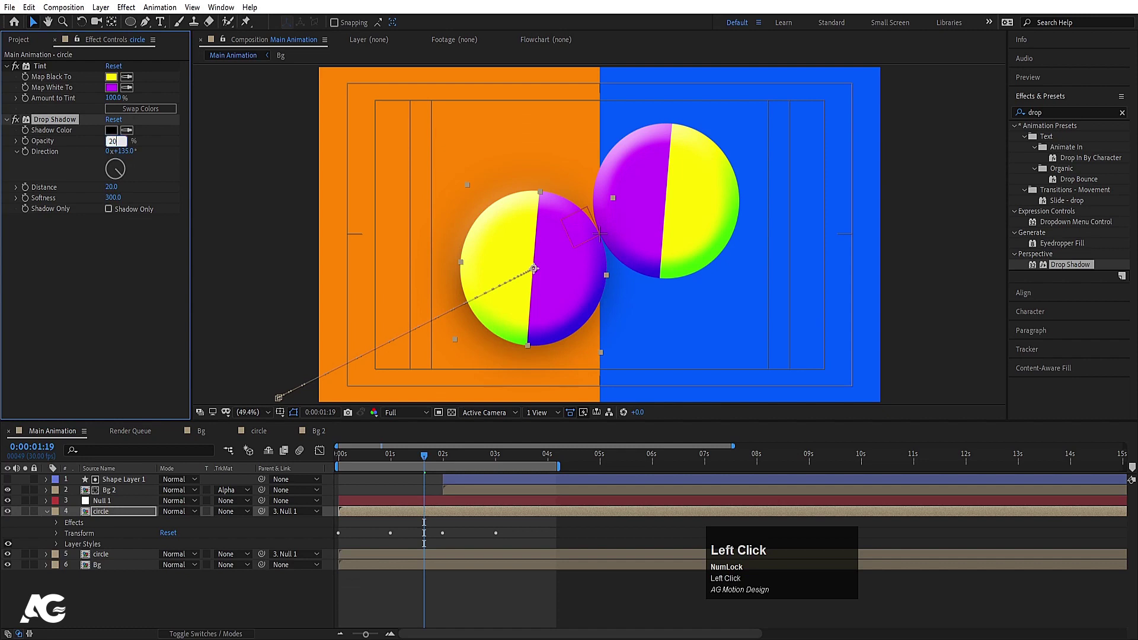
key("Return")
left_click(114, 146)
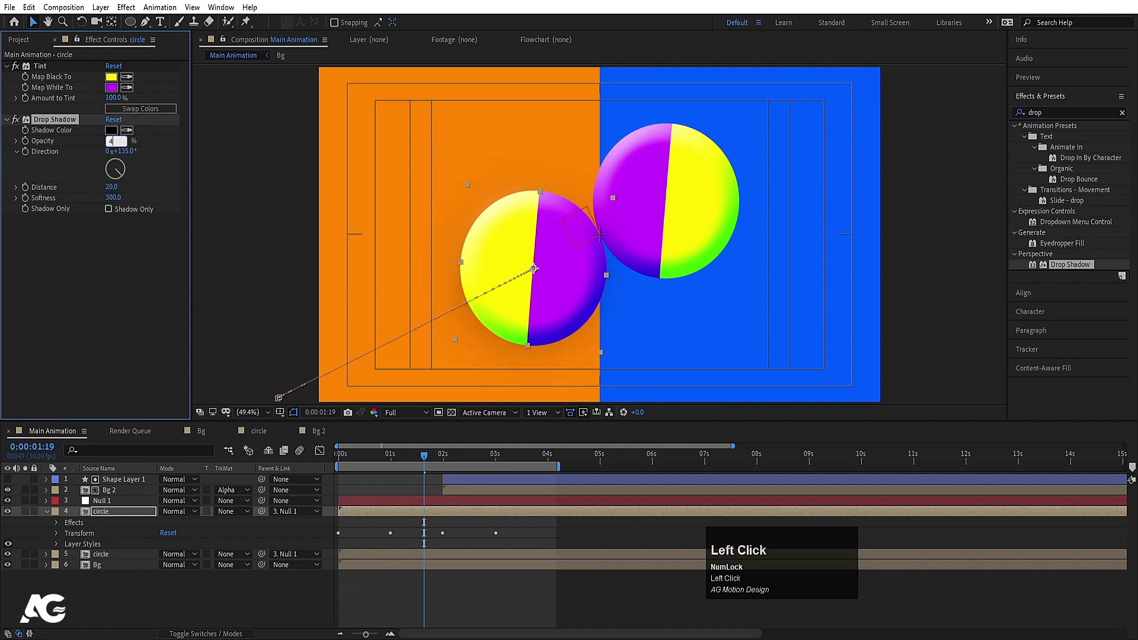
key("Return")
left_click_drag(114, 133, 367, 181)
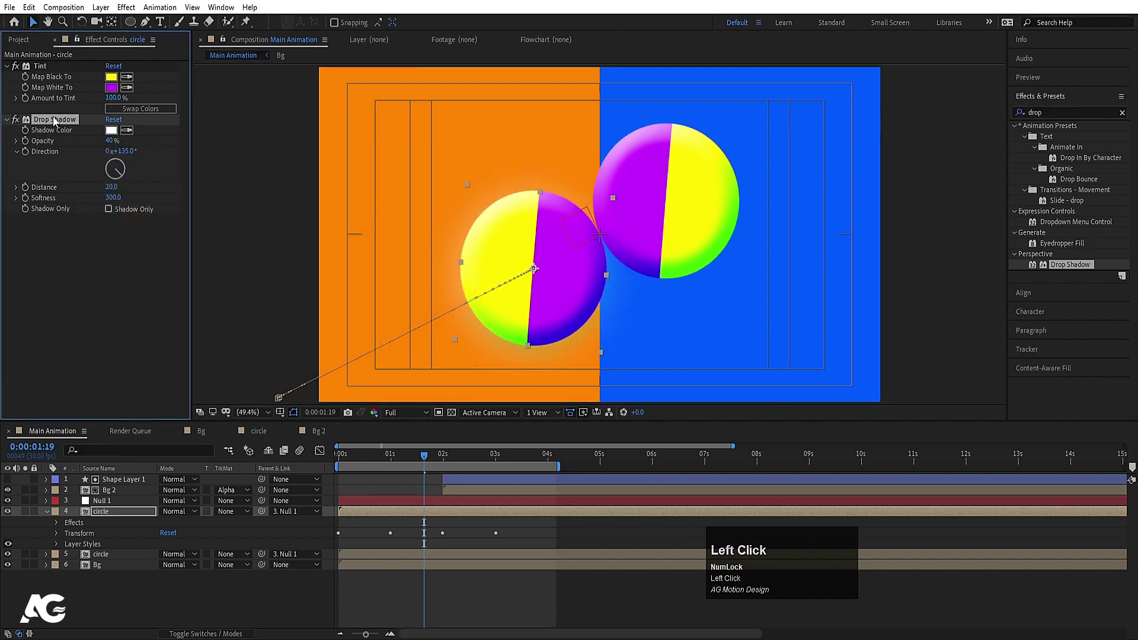
Copy the Drop Shadow onto the second circle layer and open the Bg 2 composition.
key("ctrl+c")
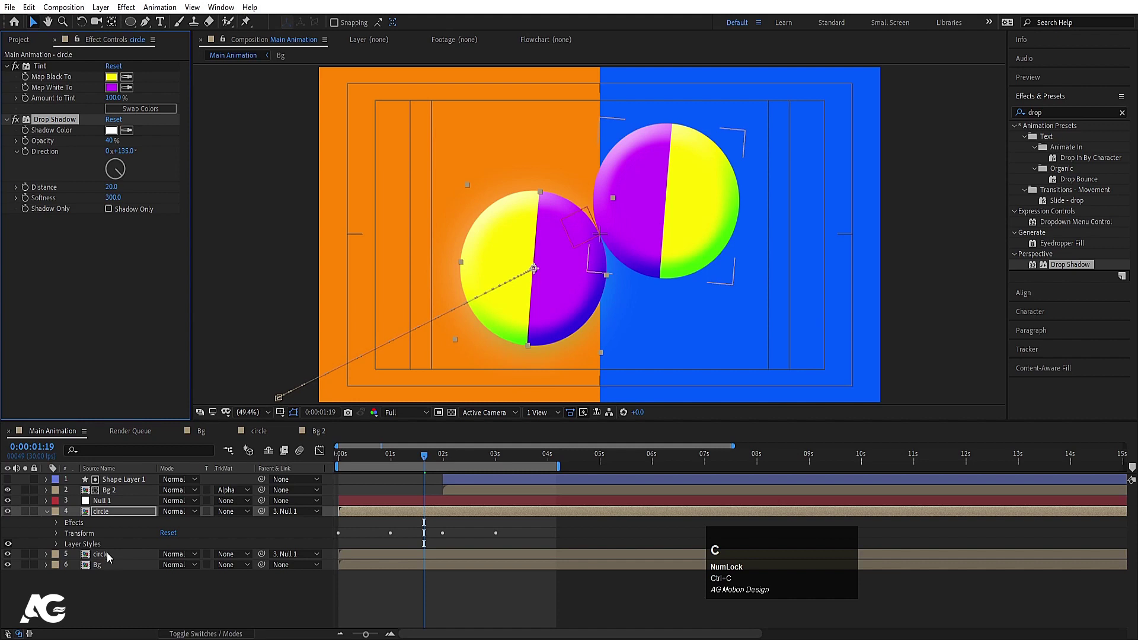
left_click(110, 559)
key("ctrl+v")
key("space")
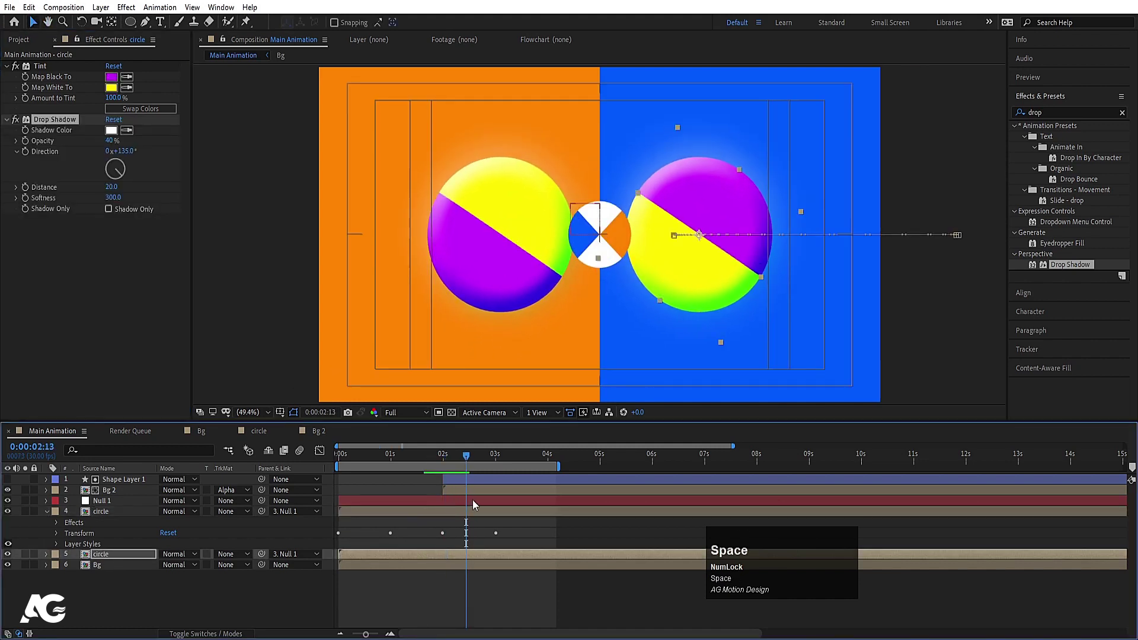
left_click(470, 491)
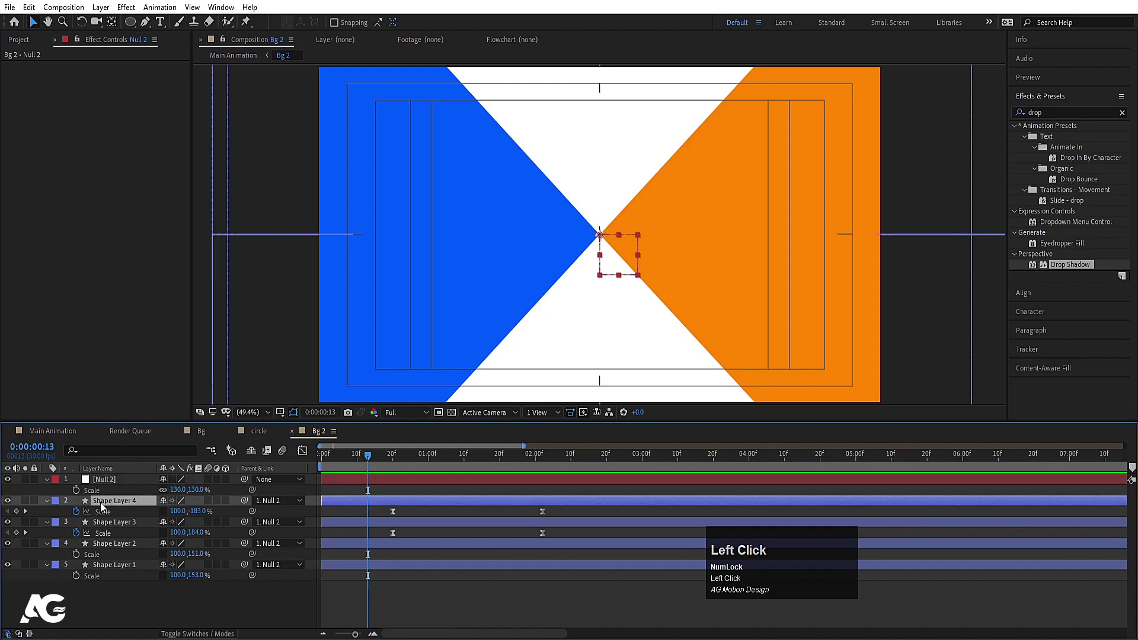
Paste the Drop Shadow onto Bg 2's triangle shapes and onto the Bg 2 layer in Main Animation.
key("ctrl+v")
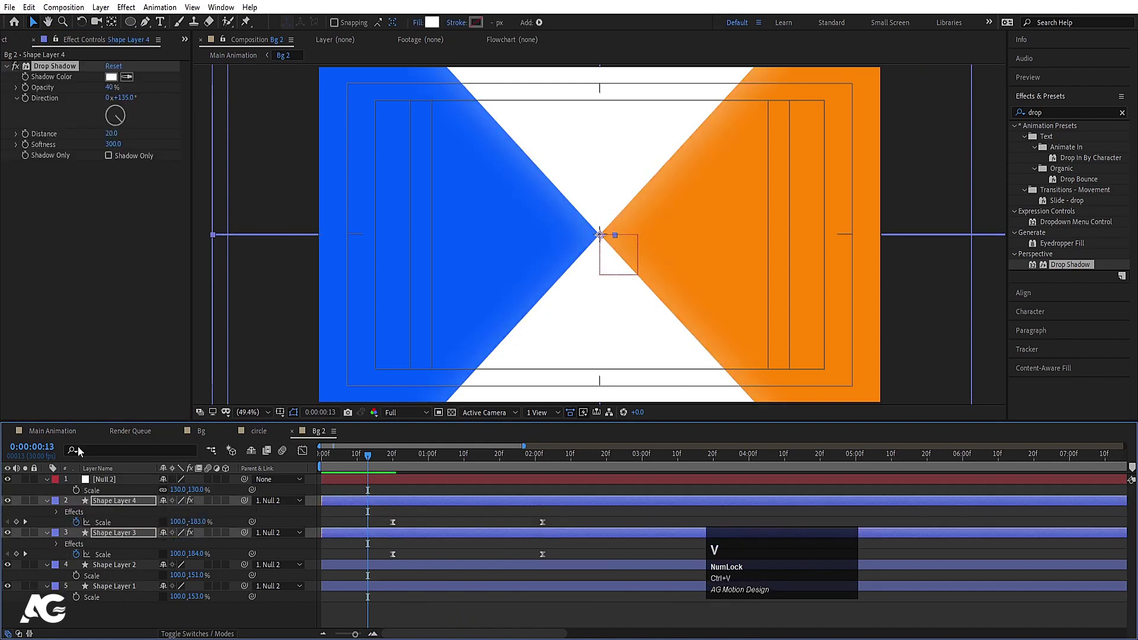
left_click(66, 433)
key("space")
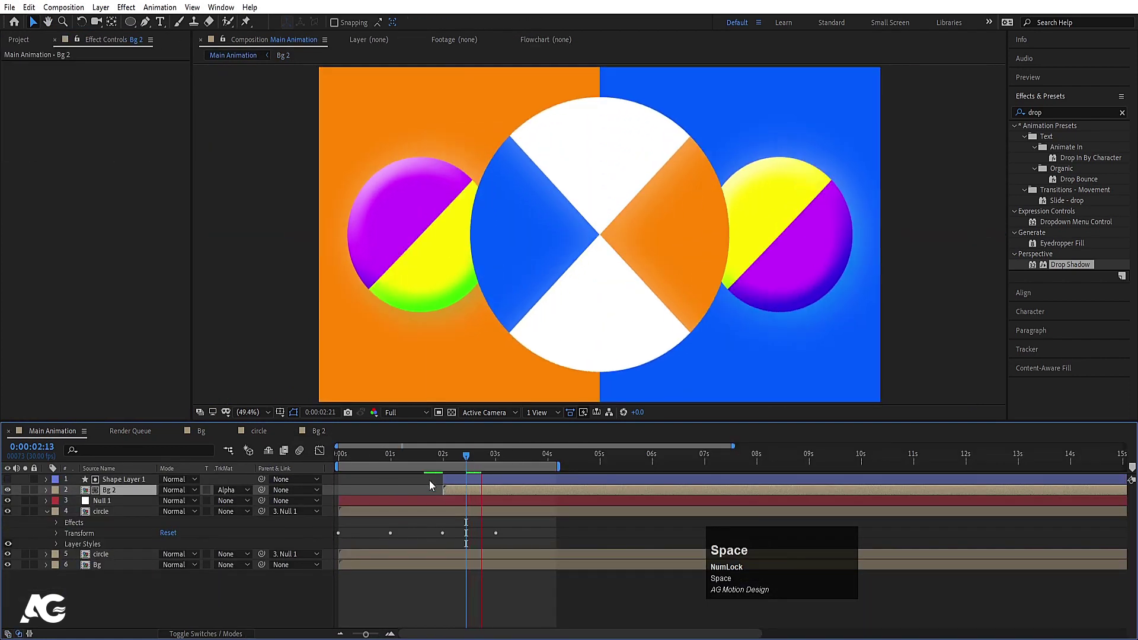
left_click(487, 485)
key("ctrl+v")
Jump back to the start and preview the animation.
key("space")
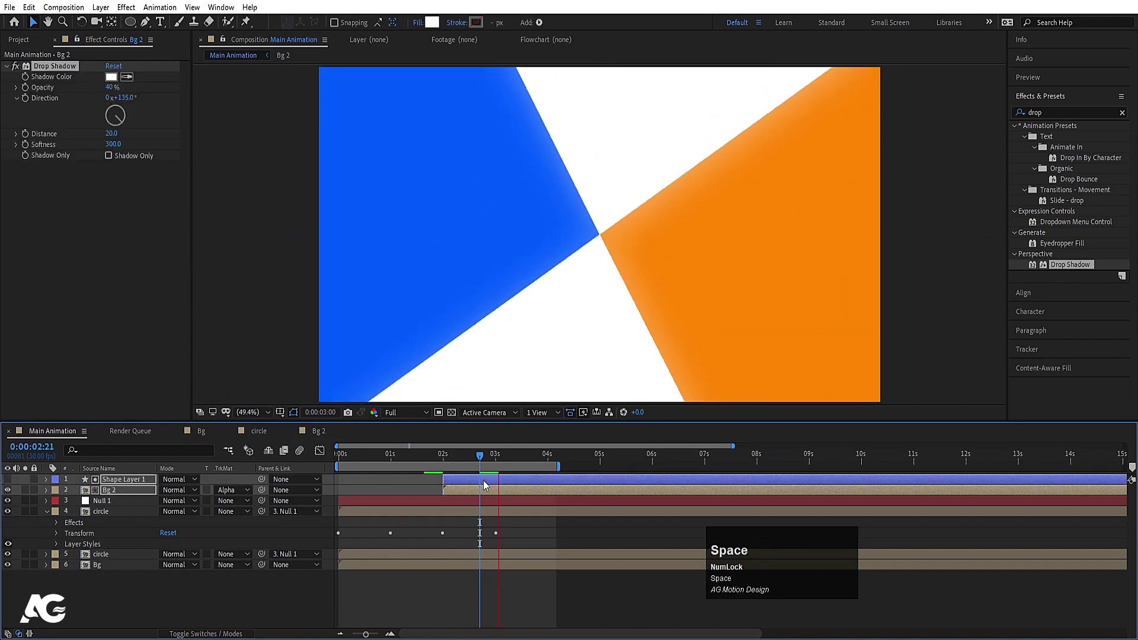
left_click(431, 464)
key("space")
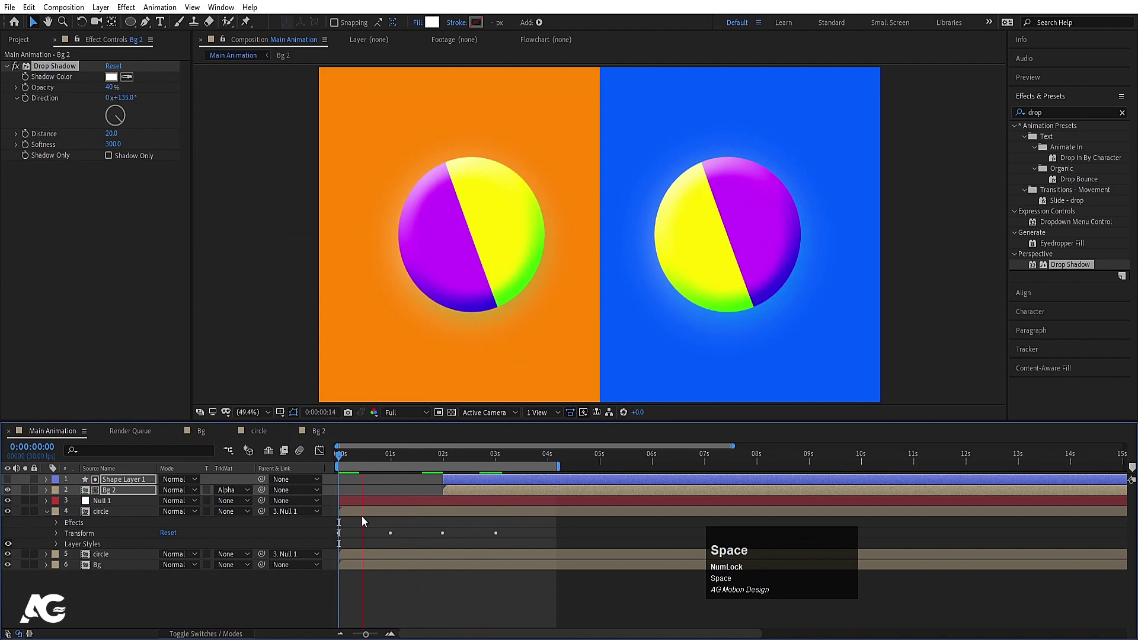
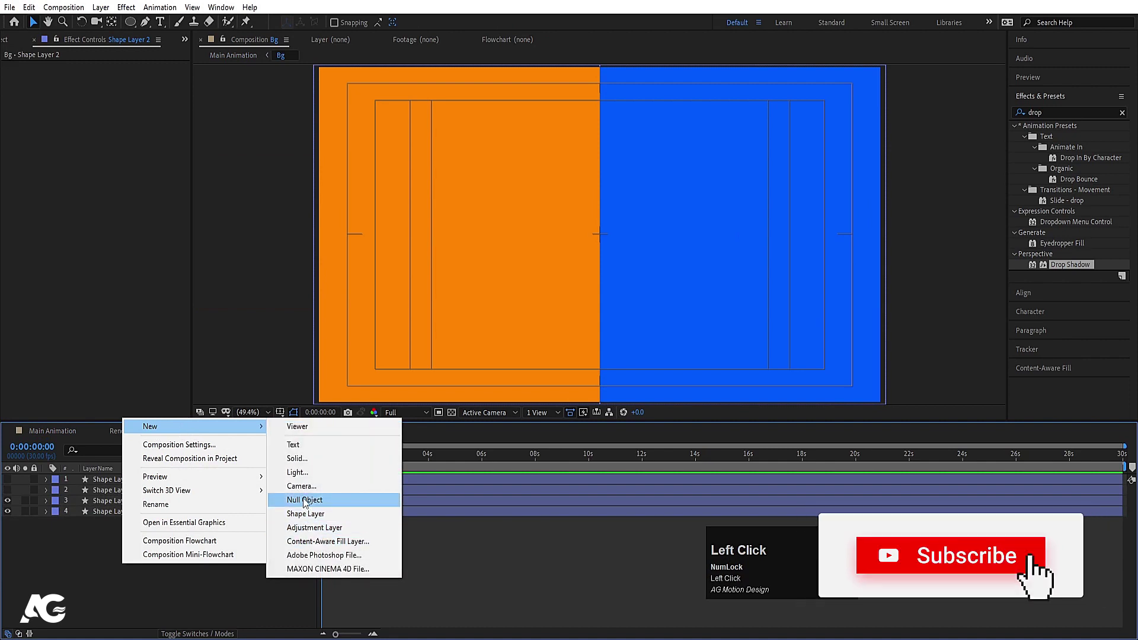
Add a null object to Bg and keyframe its rotation from 0 to a new value later in time.
left_click(133, 529)
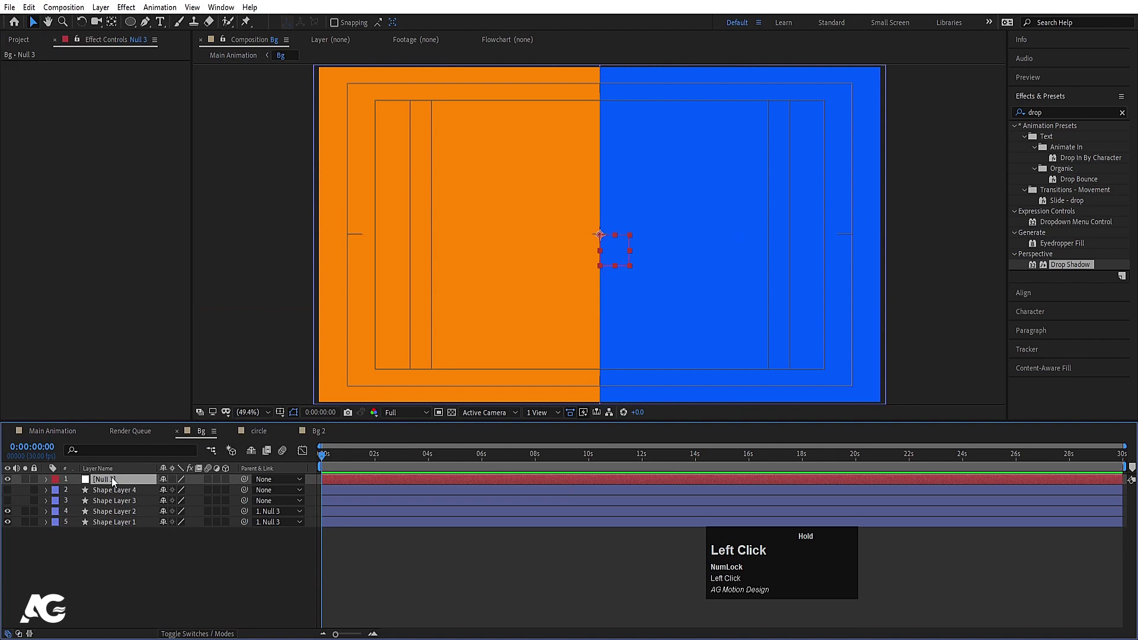
key("r")
left_click(79, 490)
key("space")
left_click(378, 458)
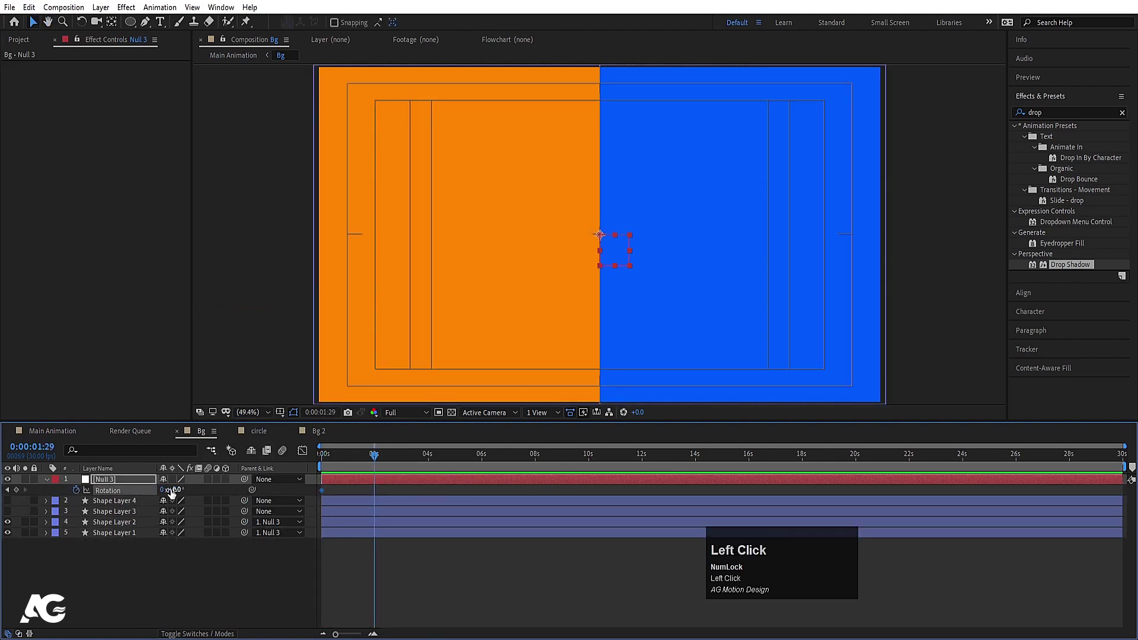
key("Return")
key("j")
Return to Main Animation and preview the rotating background.
left_click(77, 442)
key("space")
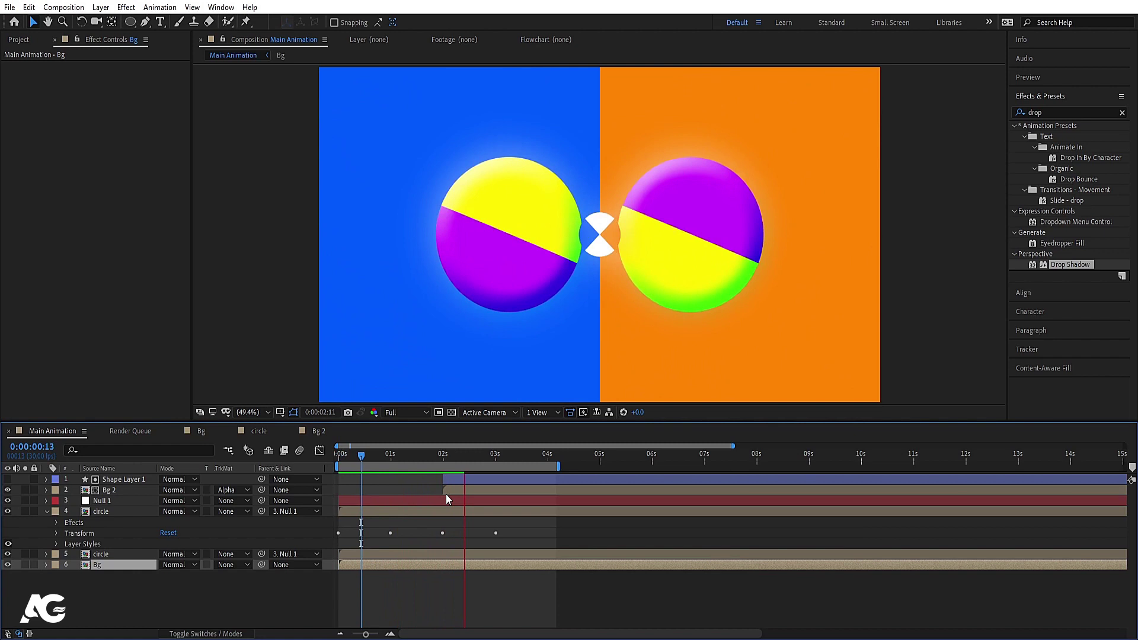
Preview the animation, then open Bg and select the rotating null Null 3.
key("space")
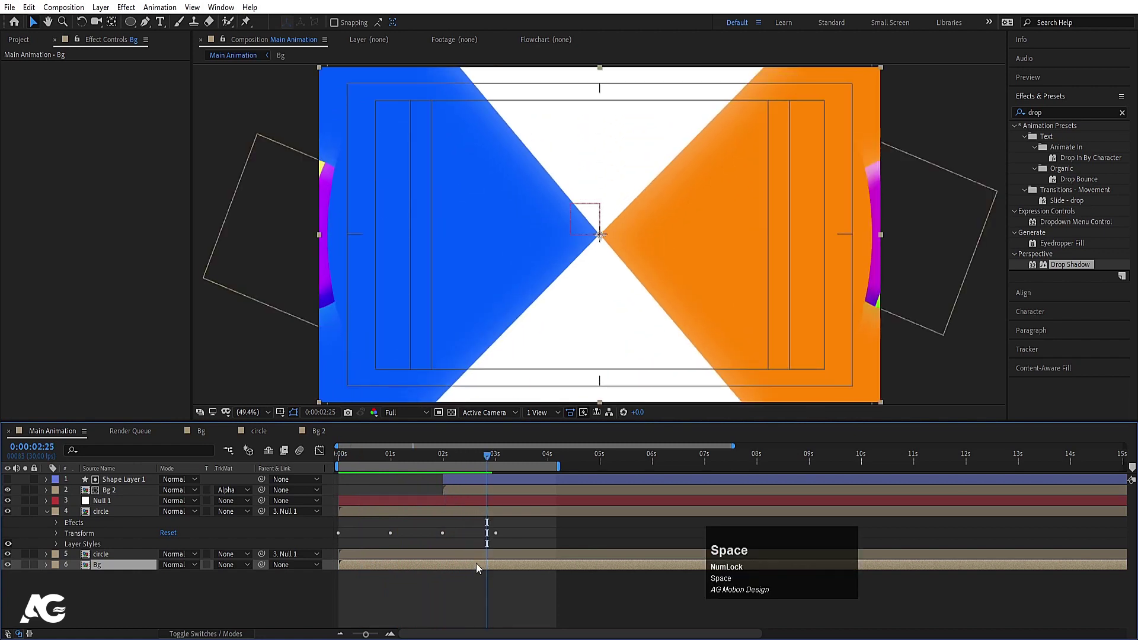
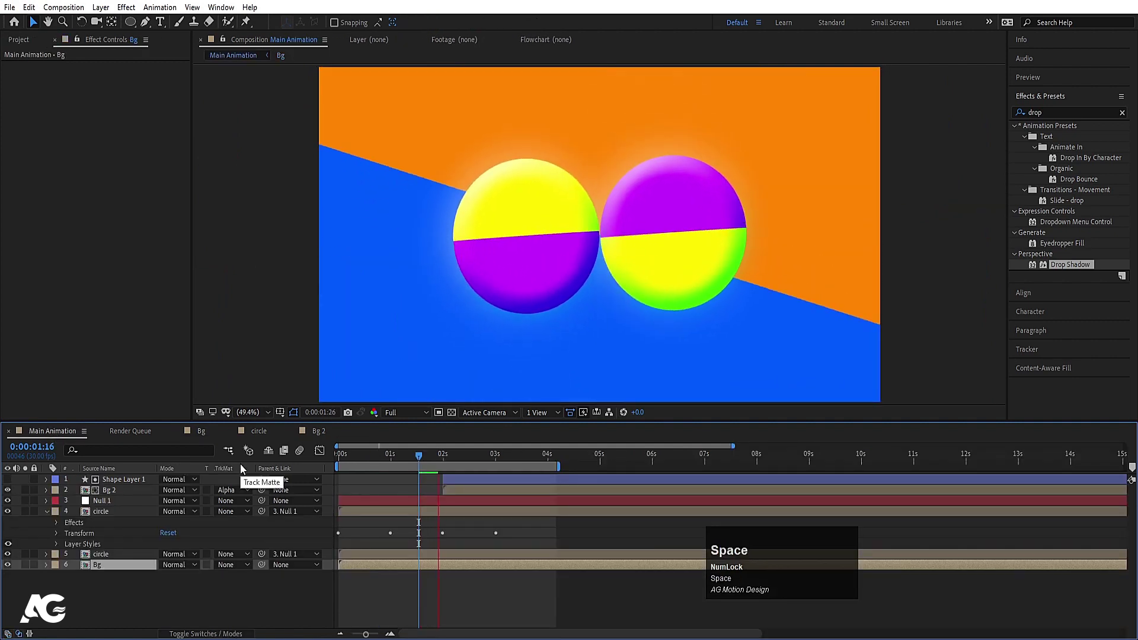
key("space")
left_click(375, 566)
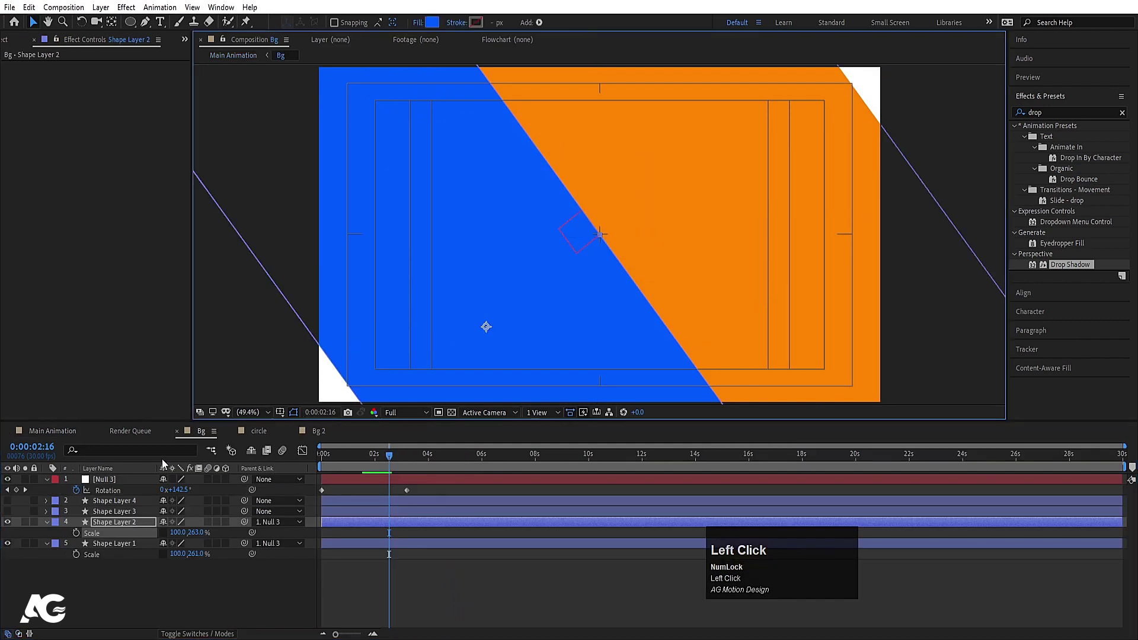
left_click(106, 491)
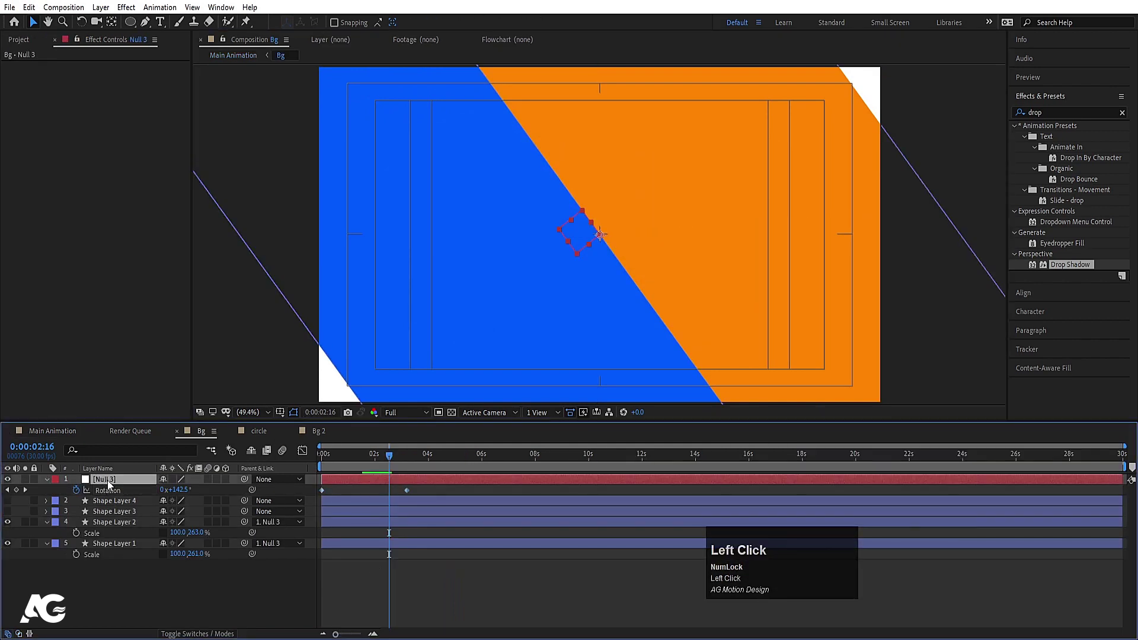
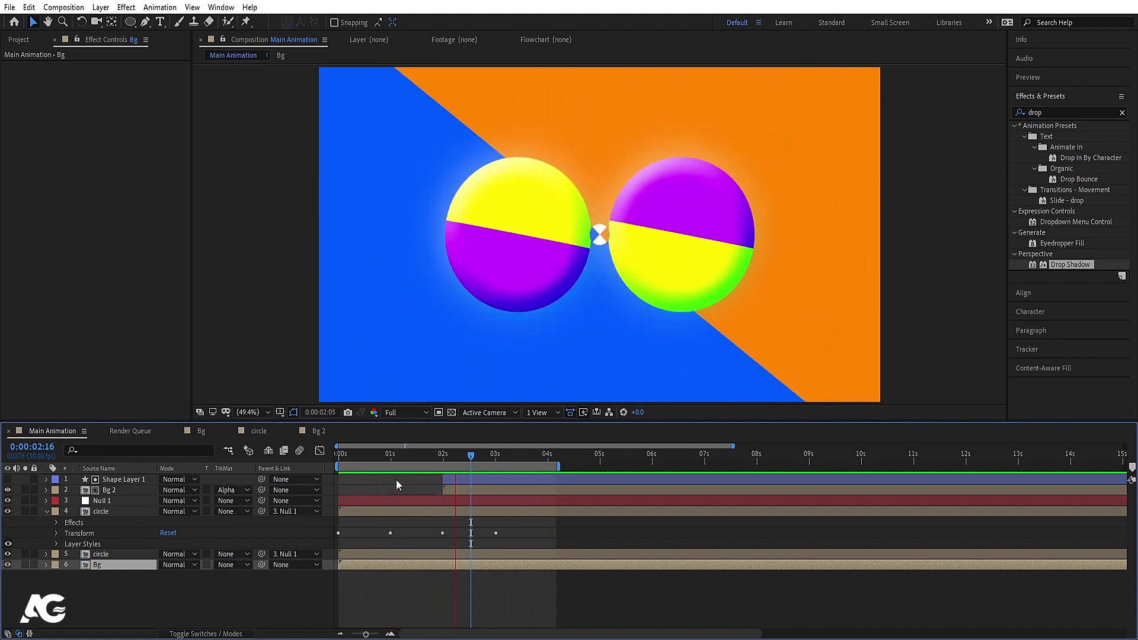
key("space")
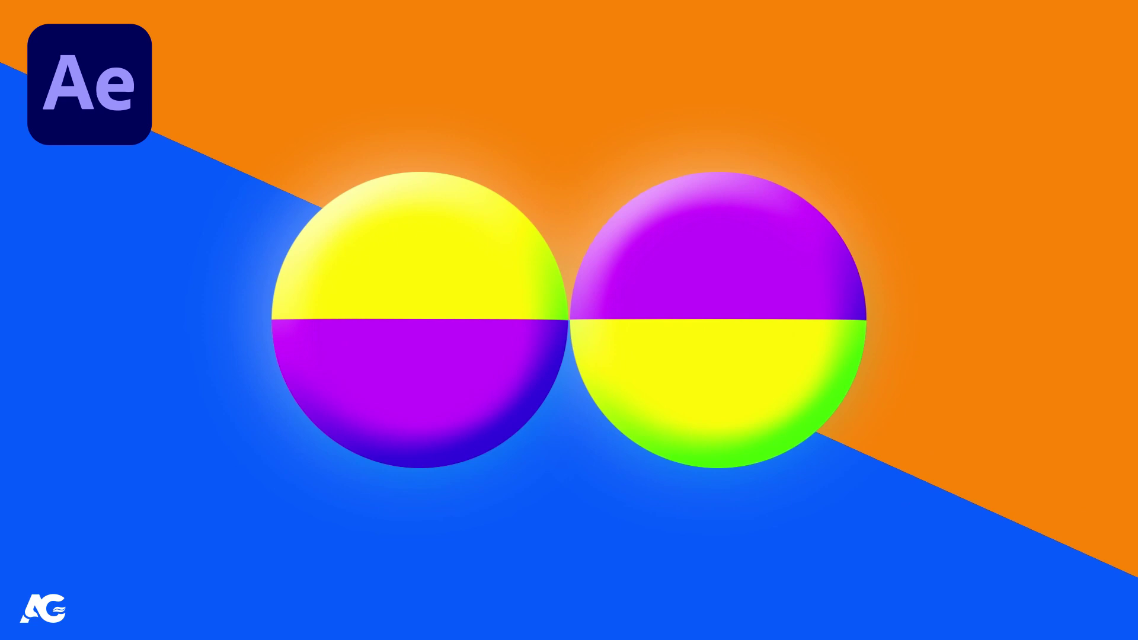